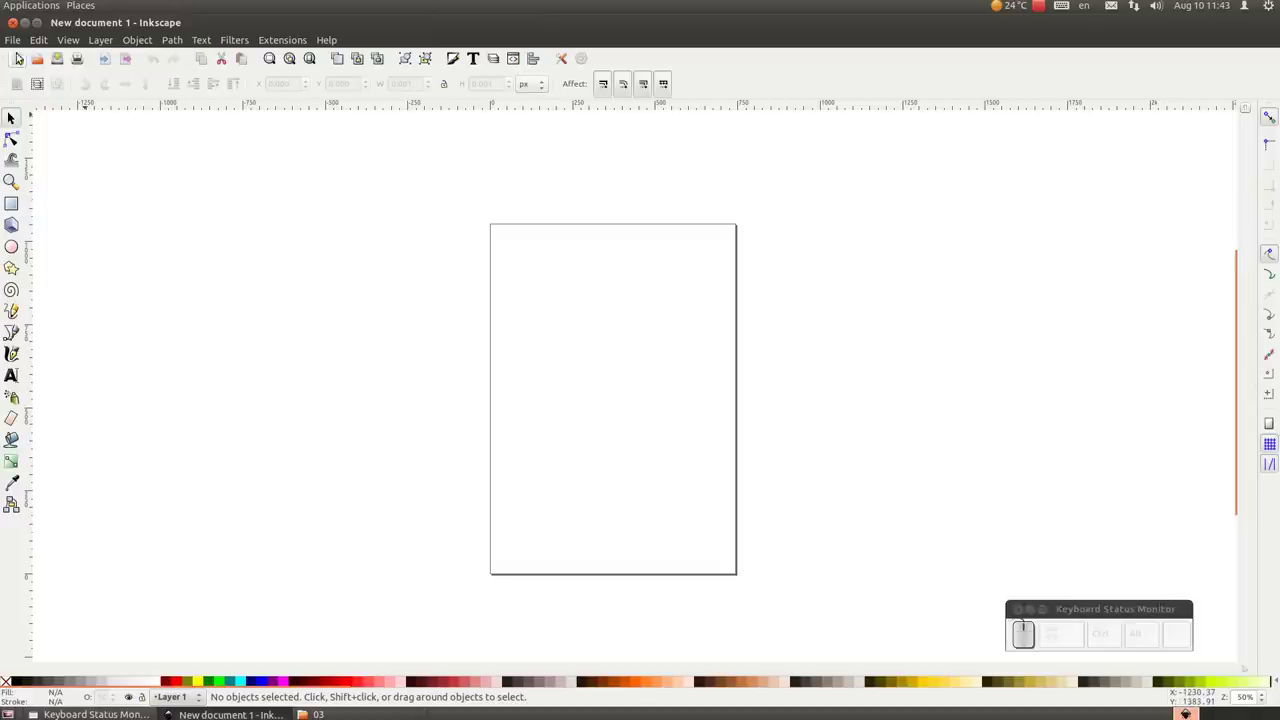
Choose the snail photo DSCN0294_800x600.JPG in the file-open dialog.
{"action": "left_click", "coordinate": [17, 44]}
{"action": "left_click", "coordinate": [37, 74]}
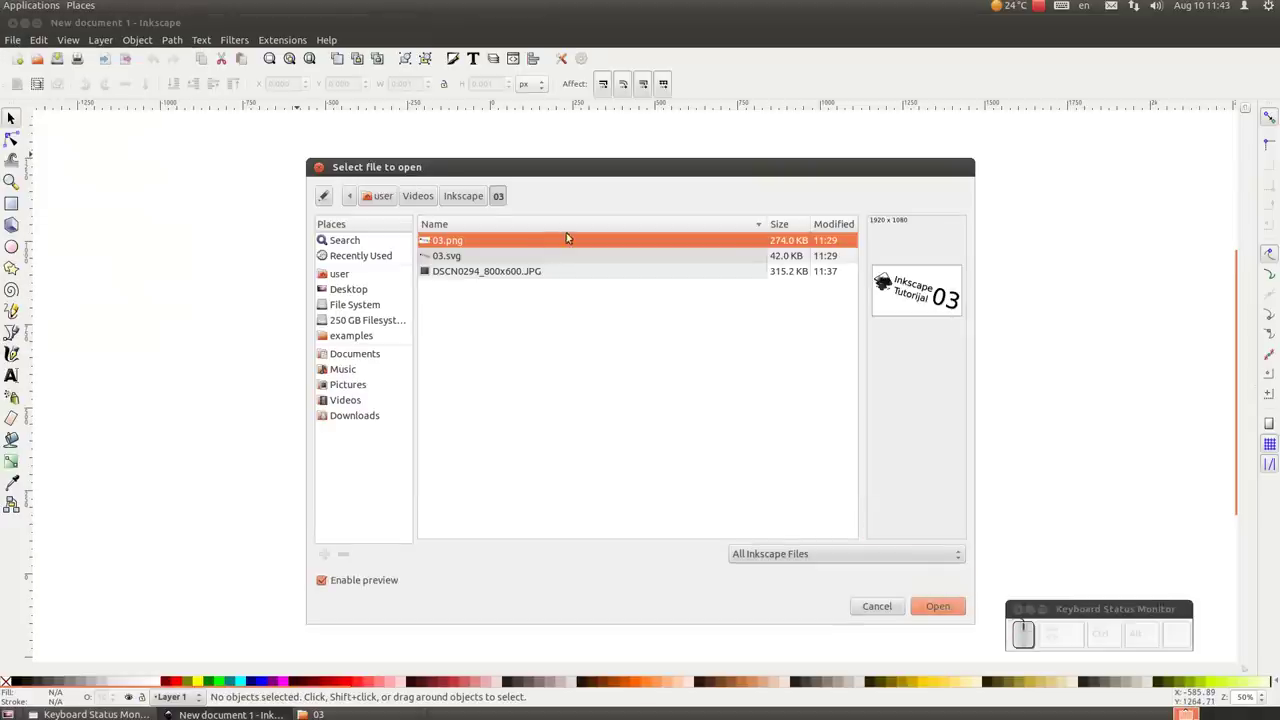
{"action": "left_click", "coordinate": [482, 273]}
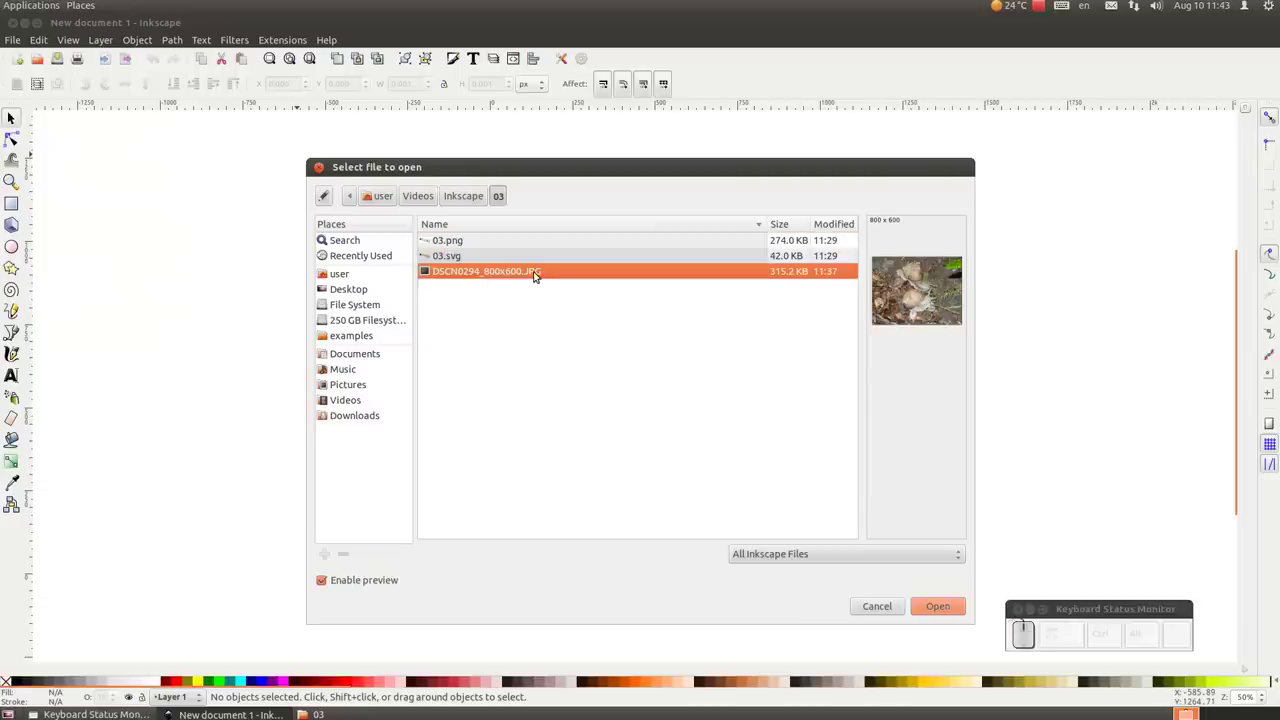
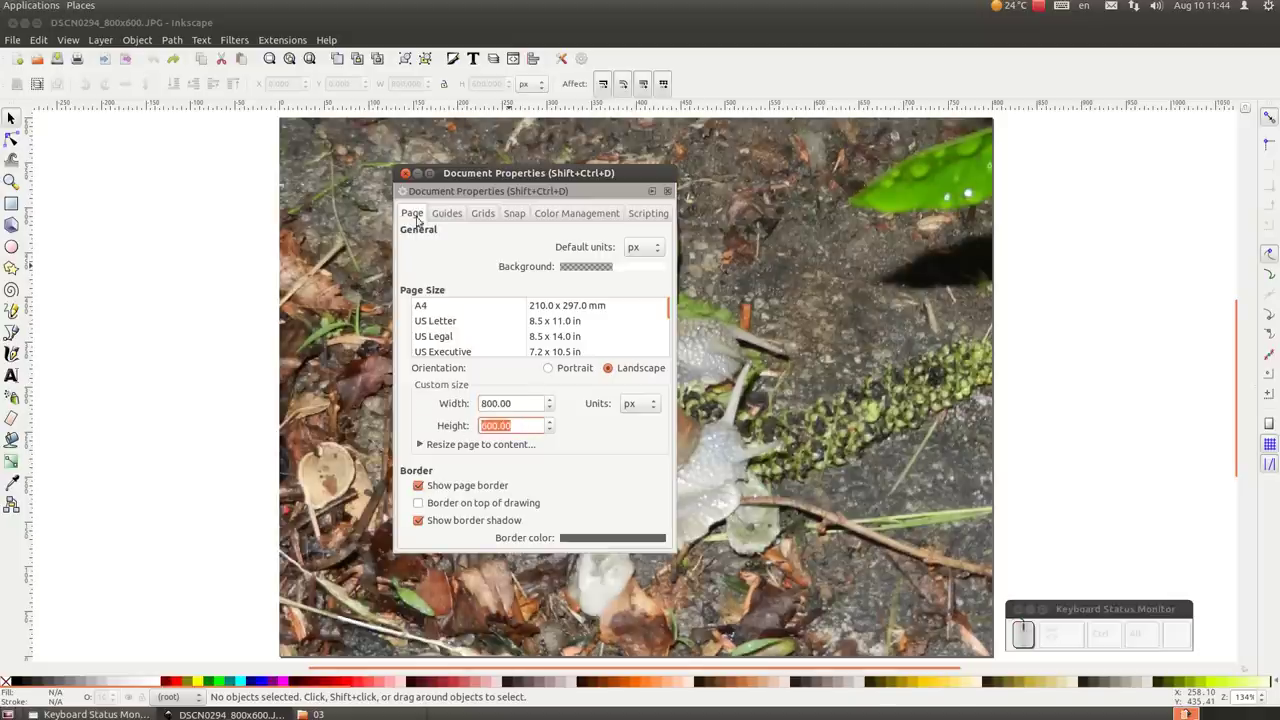
Dismiss the page settings, select the snail photo and undo its rotation.
{"action": "left_click", "coordinate": [417, 184]}
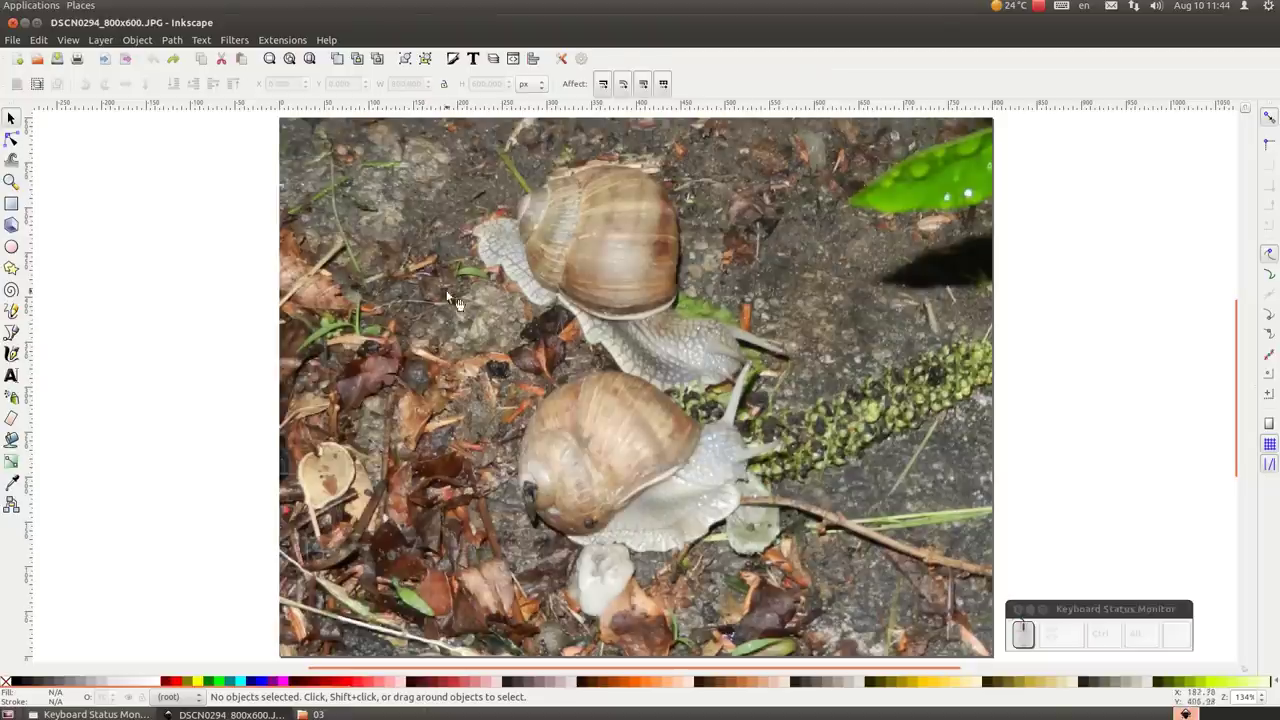
{"action": "left_click", "coordinate": [554, 328]}
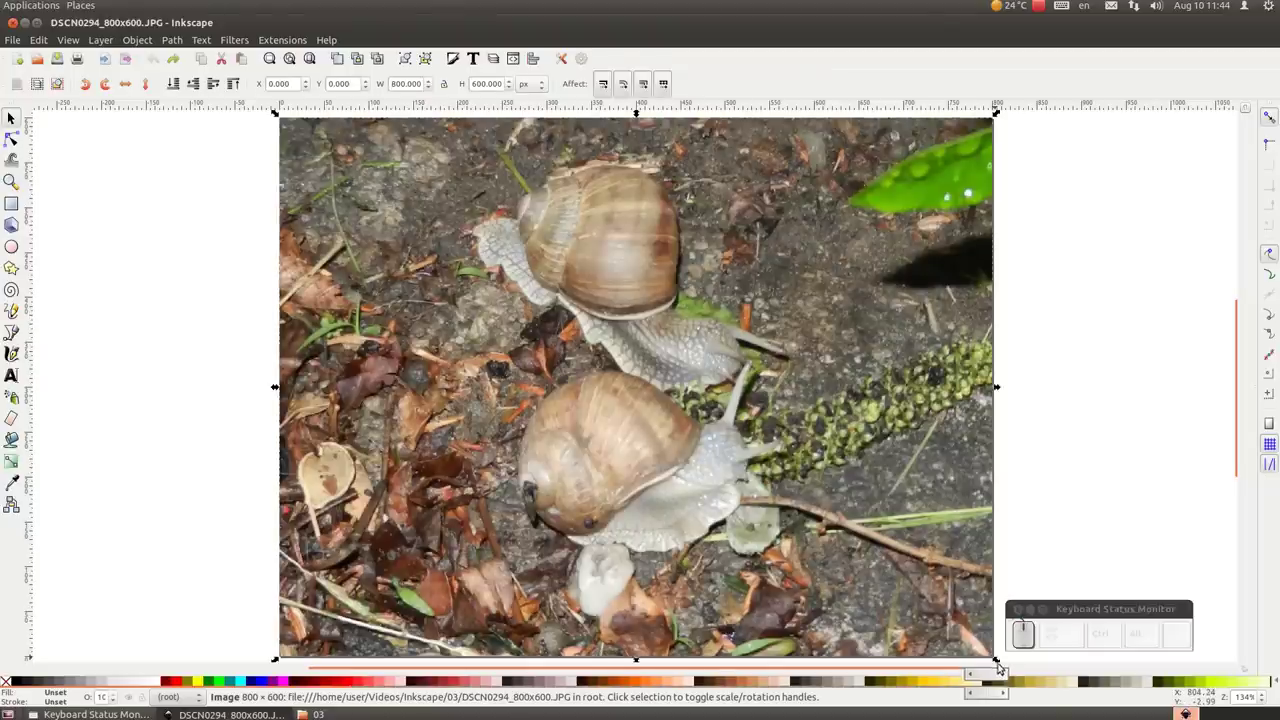
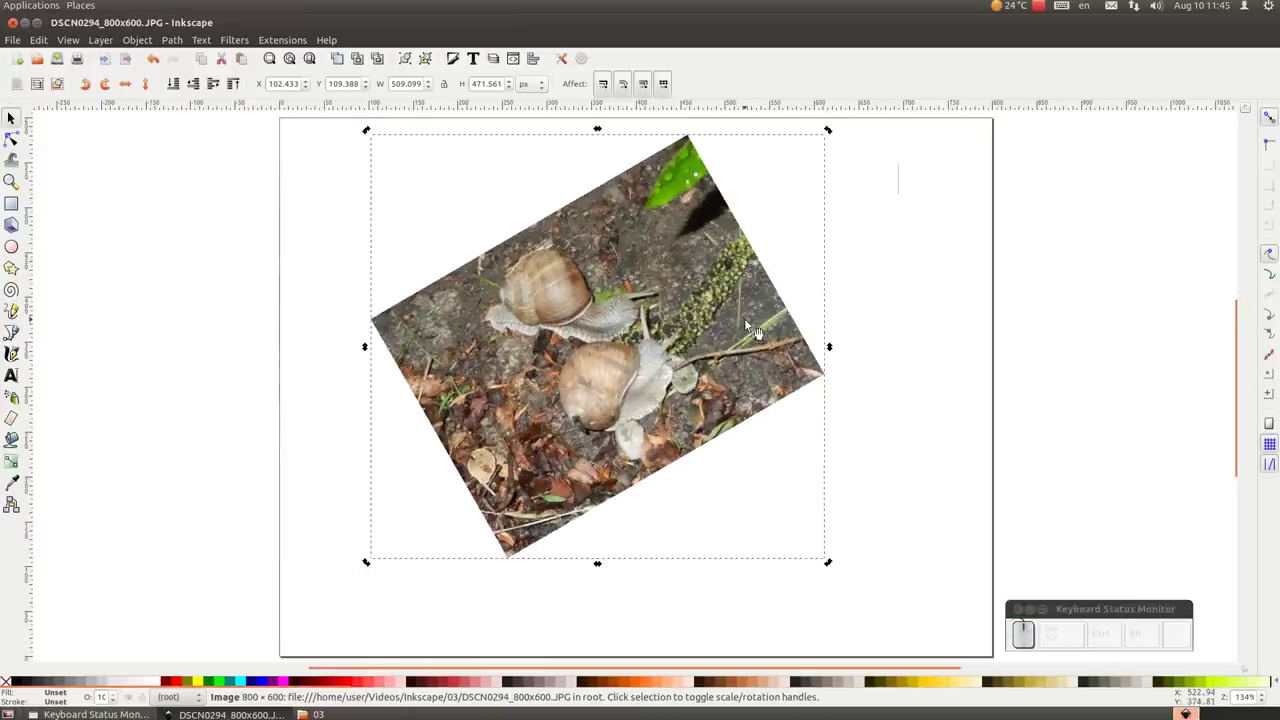
{"action": "key", "text": "z"}
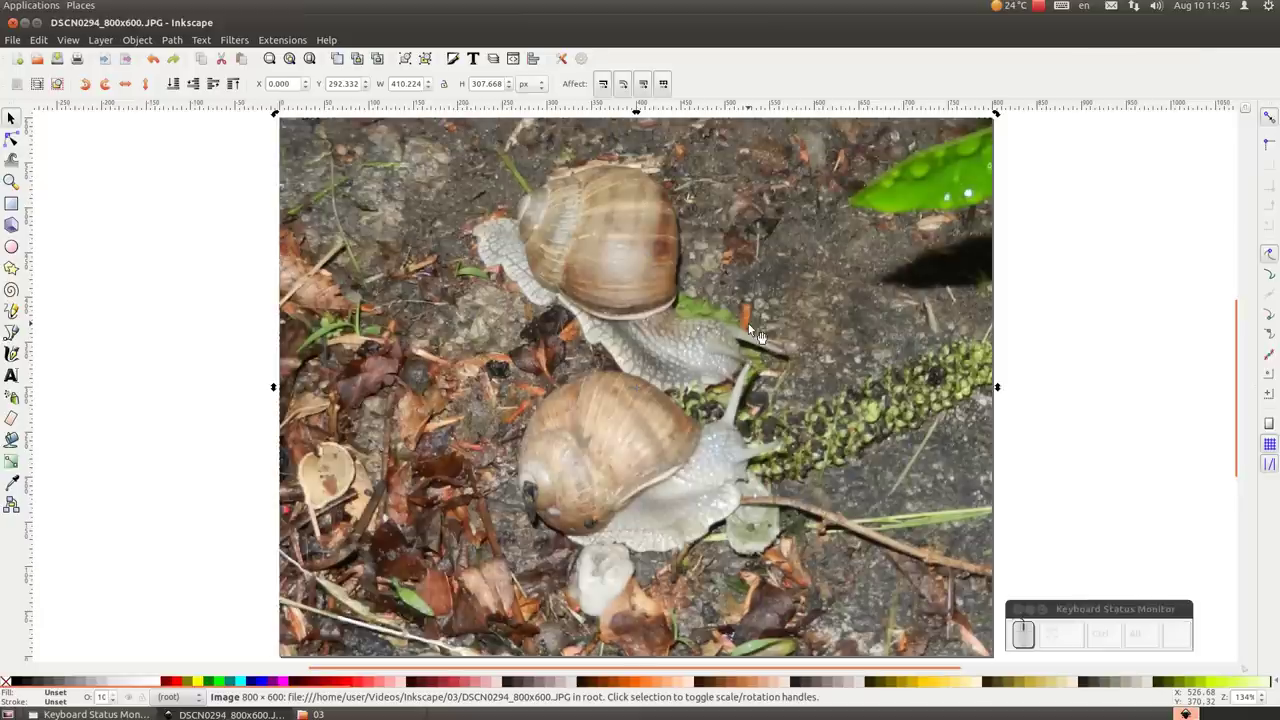
Skew the photo sideways with the rotate handles, then undo it back to its original shape.
{"action": "left_click", "coordinate": [170, 323]}
{"action": "left_click", "coordinate": [967, 185]}
{"action": "left_click", "coordinate": [734, 378]}
{"action": "left_click_drag", "start_coordinate": [633, 167], "coordinate": [875, 449]}
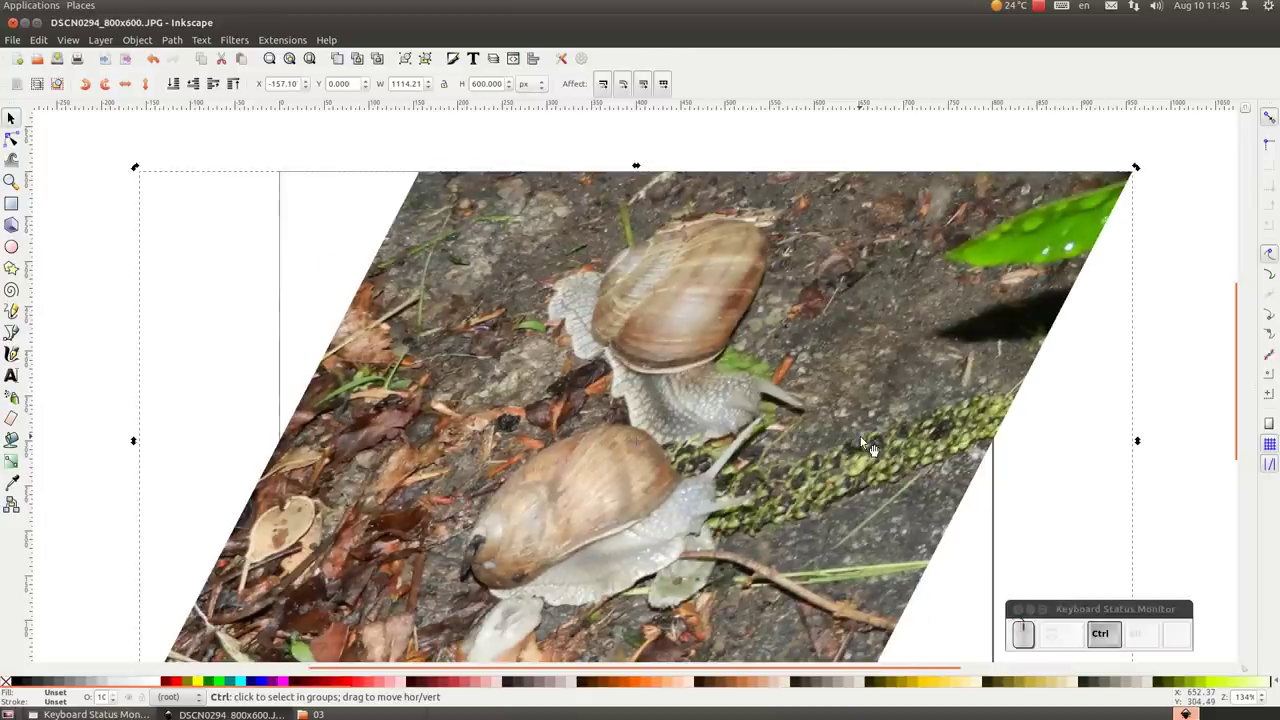
{"action": "key", "text": "ctrl+z"}
{"action": "left_click", "coordinate": [1058, 409]}
{"action": "left_click", "coordinate": [609, 321]}
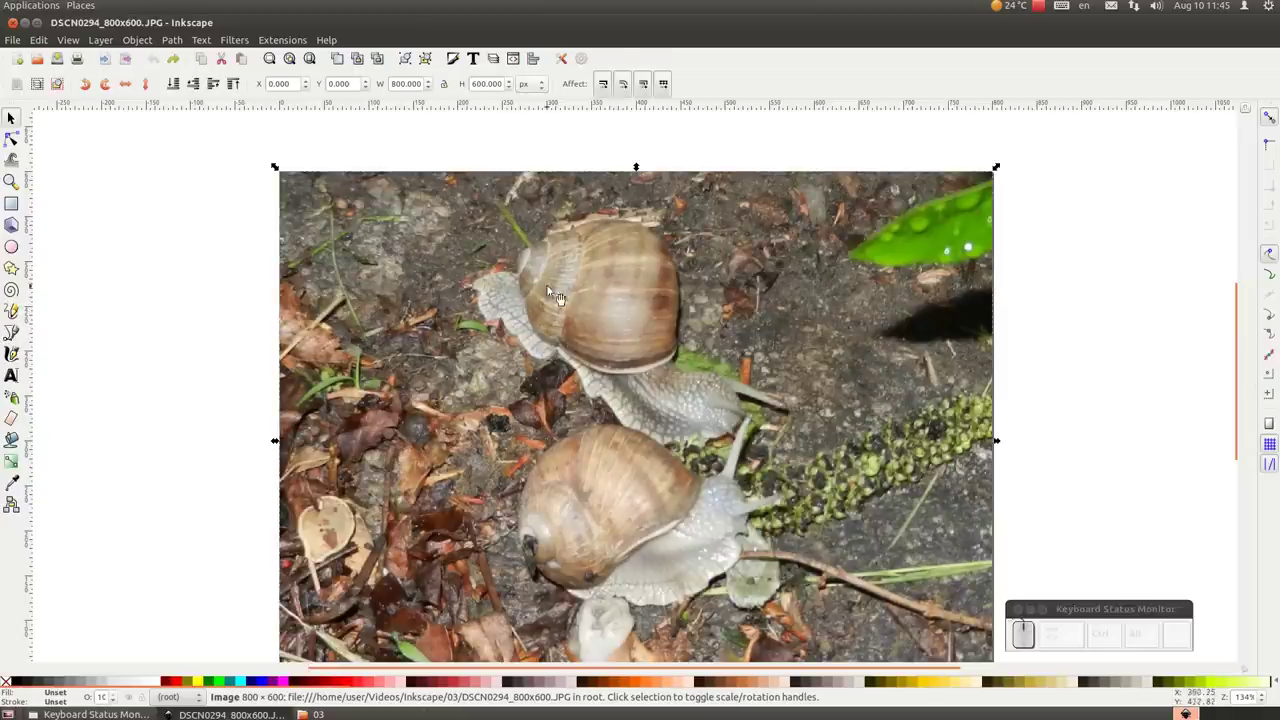
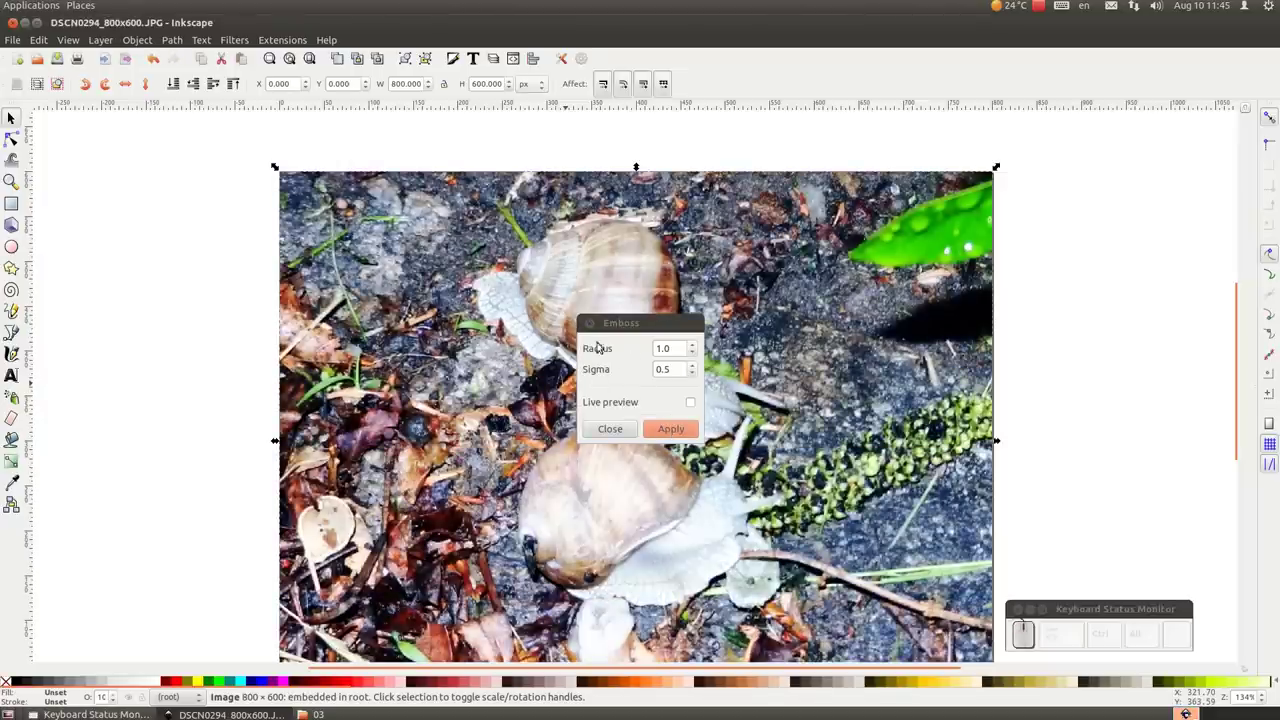
{"action": "left_click", "coordinate": [703, 292]}
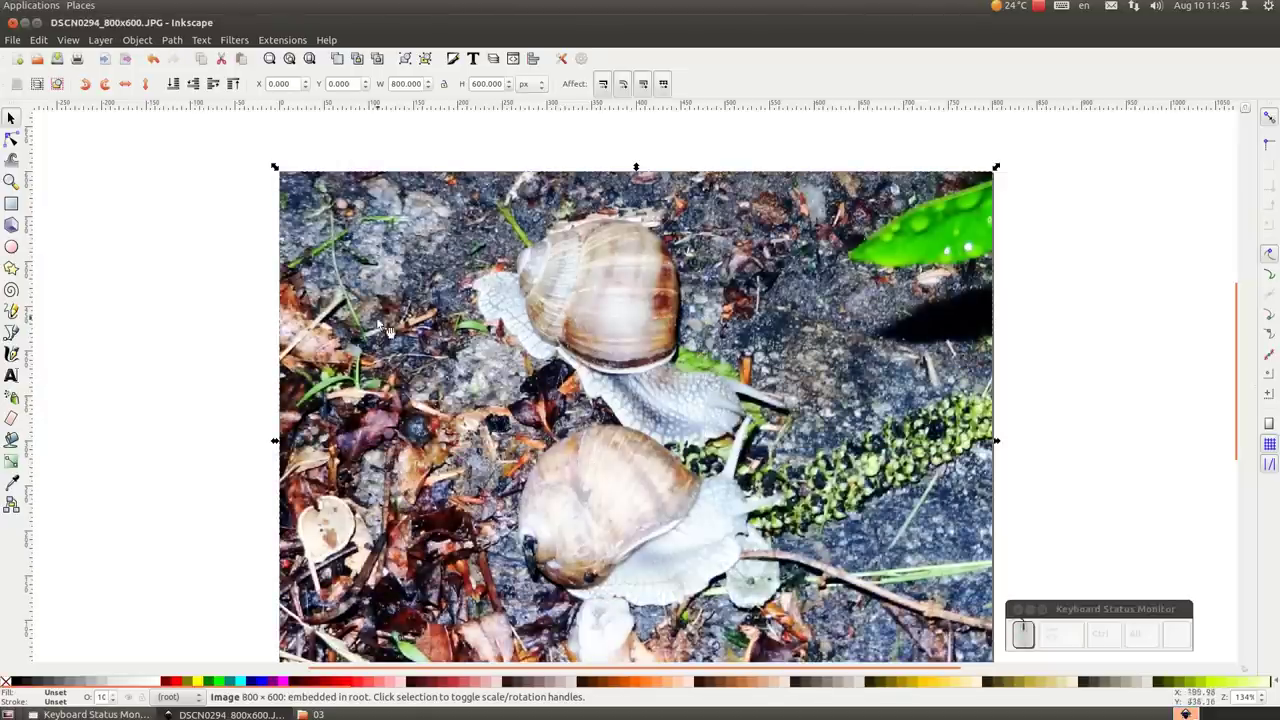
{"action": "left_click", "coordinate": [155, 57]}
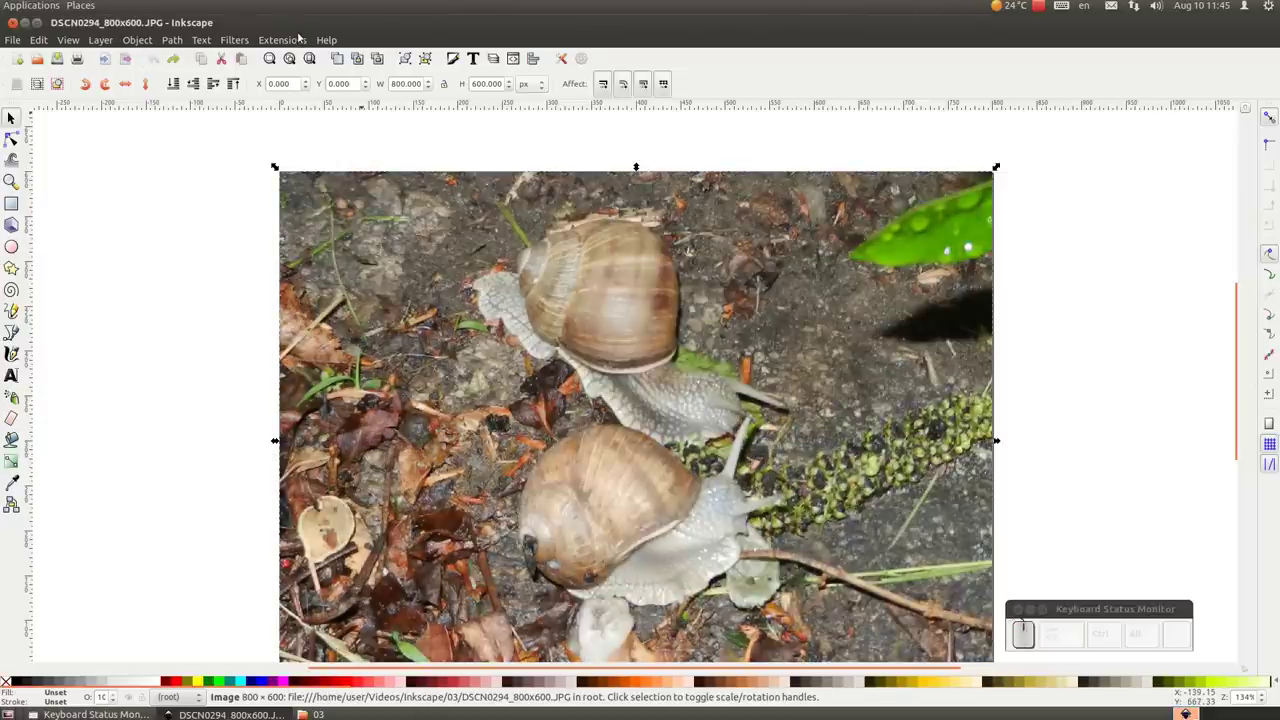
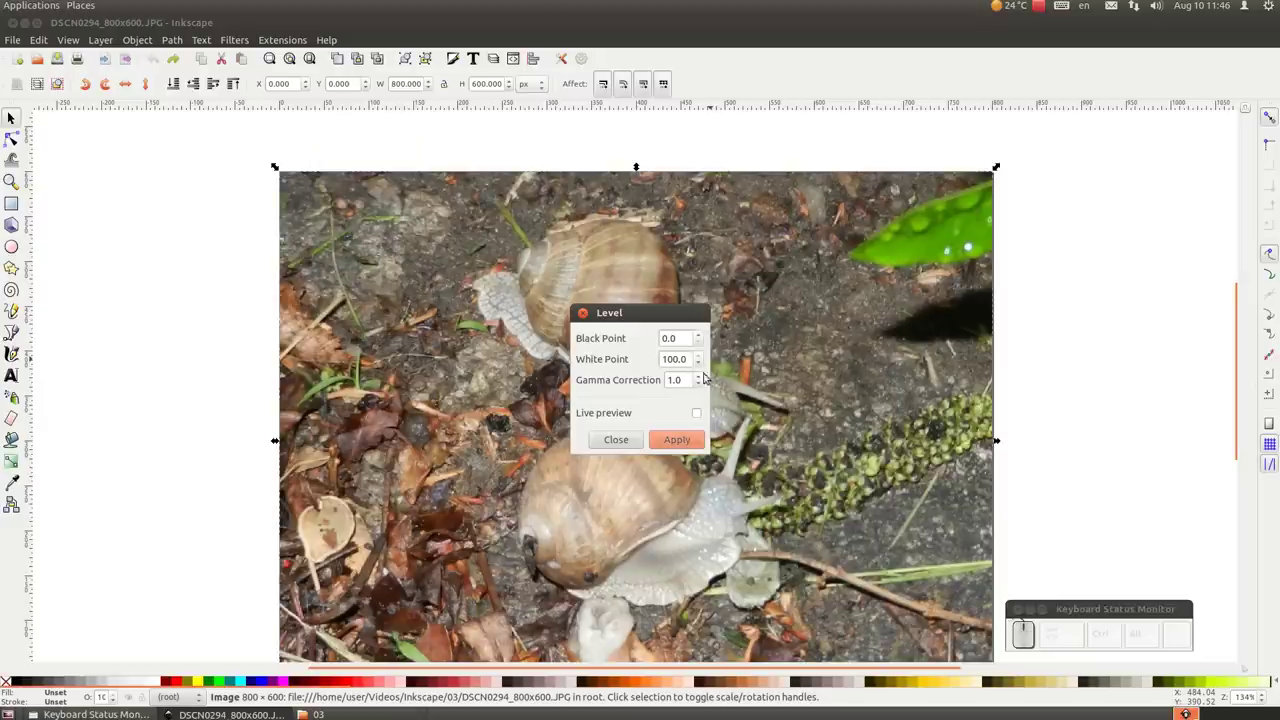
{"action": "left_click", "coordinate": [703, 415]}
{"action": "left_click_drag", "start_coordinate": [704, 361], "coordinate": [704, 361]}
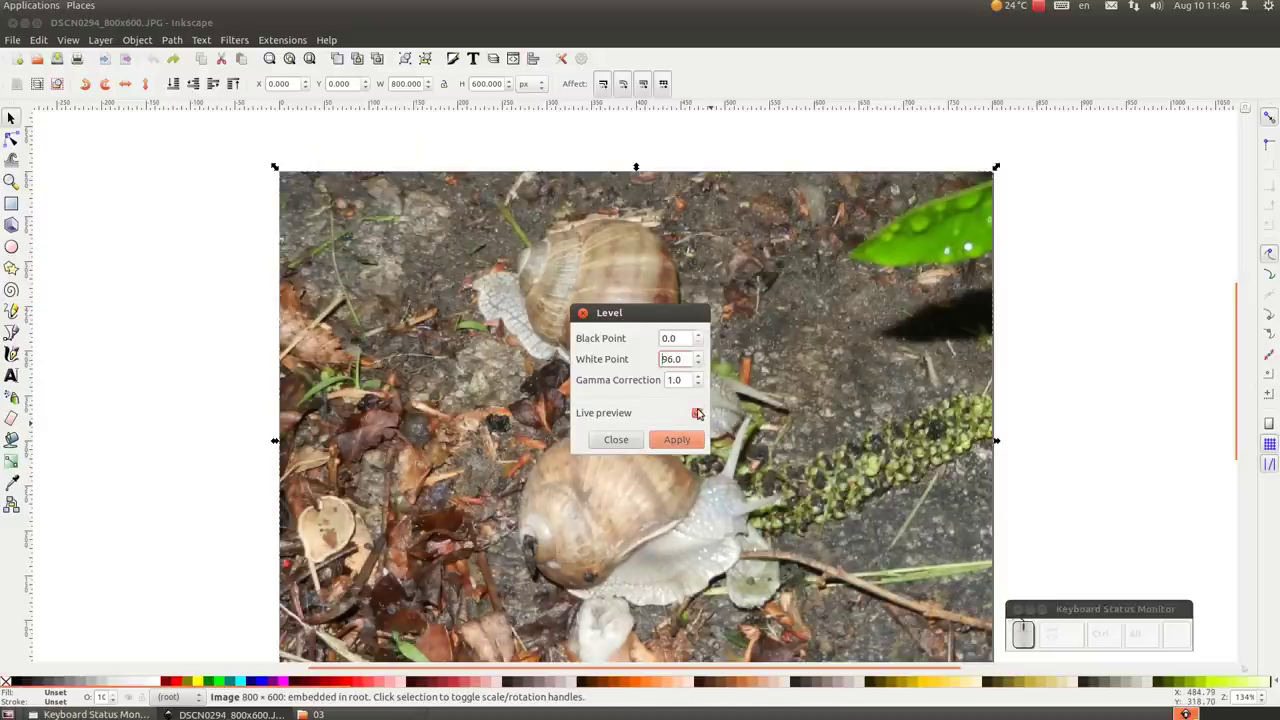
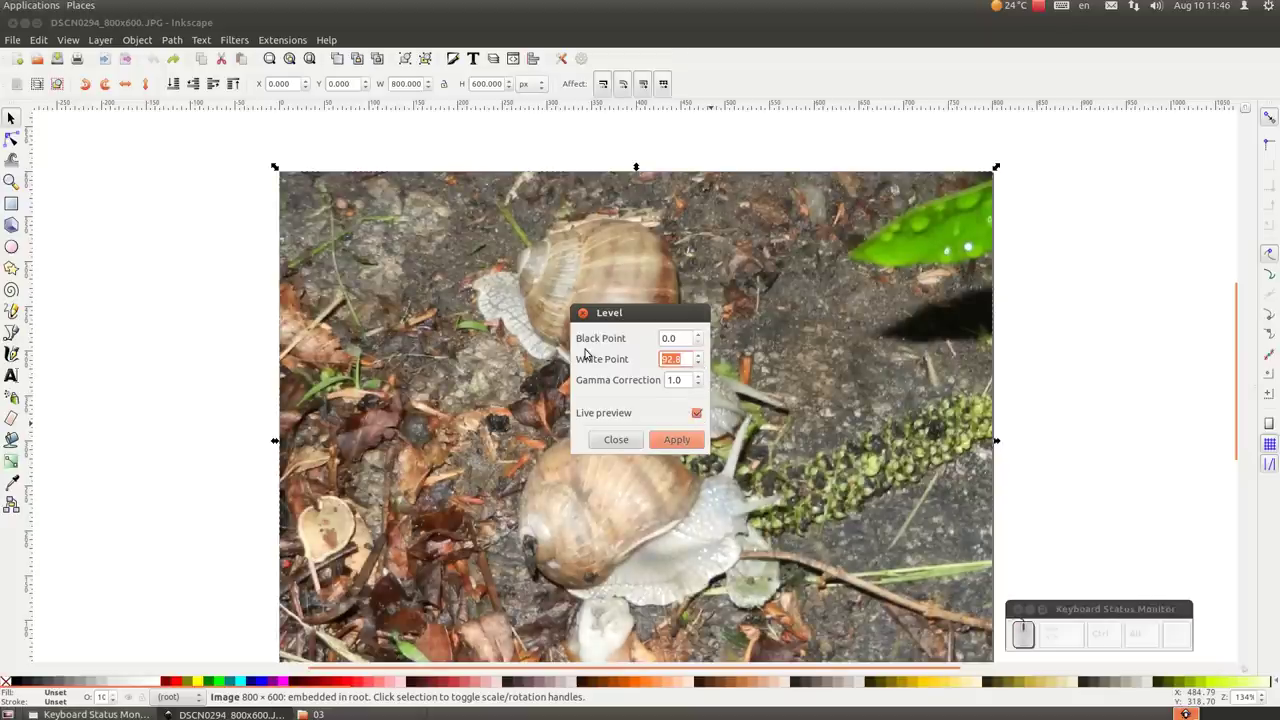
{"action": "key", "text": "2"}
{"action": "key", "text": "KP_0"}
{"action": "key", "text": "KP_Enter"}
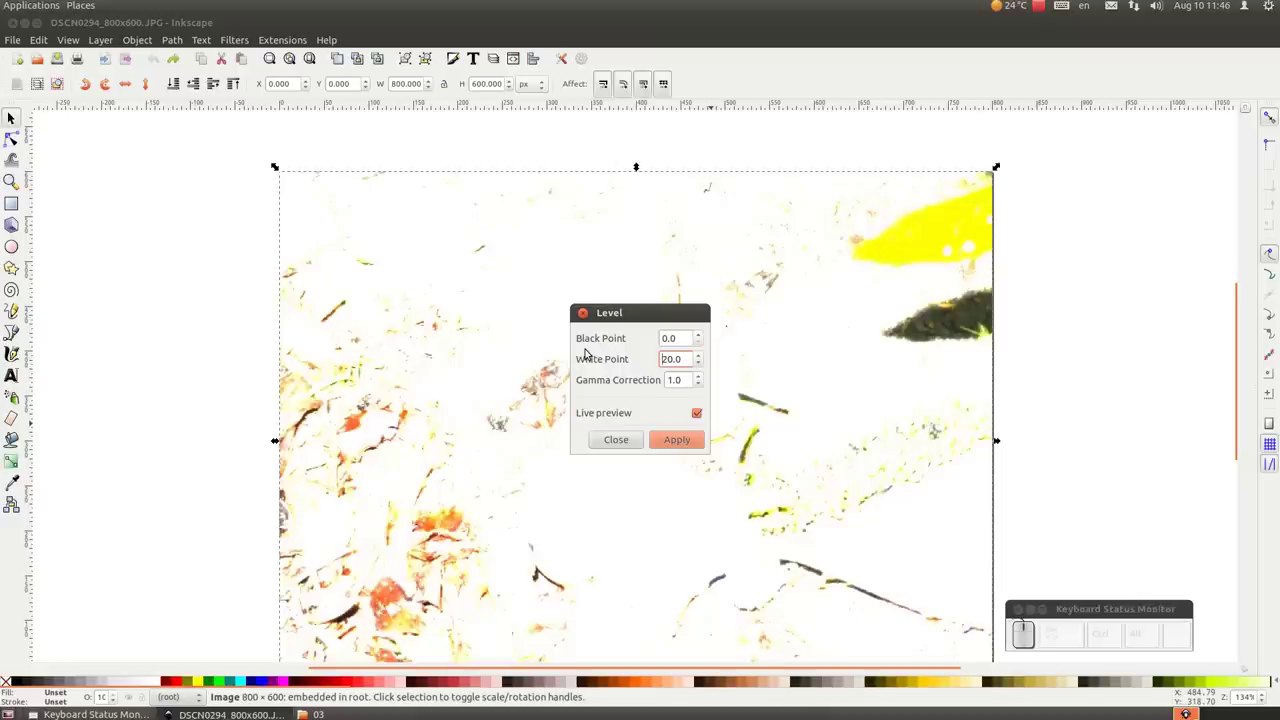
{"action": "left_click", "coordinate": [632, 165]}
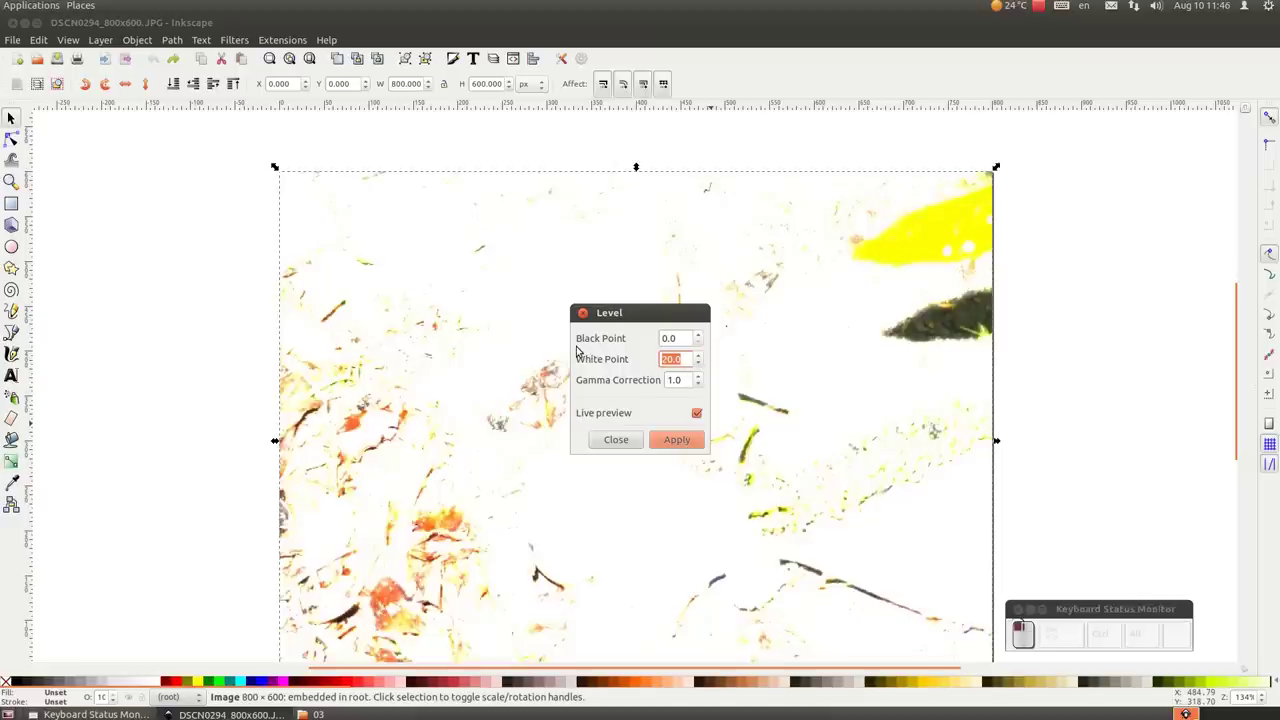
{"action": "key", "text": "7"}
{"action": "key", "text": "KP_5"}
{"action": "key", "text": "KP_Enter"}
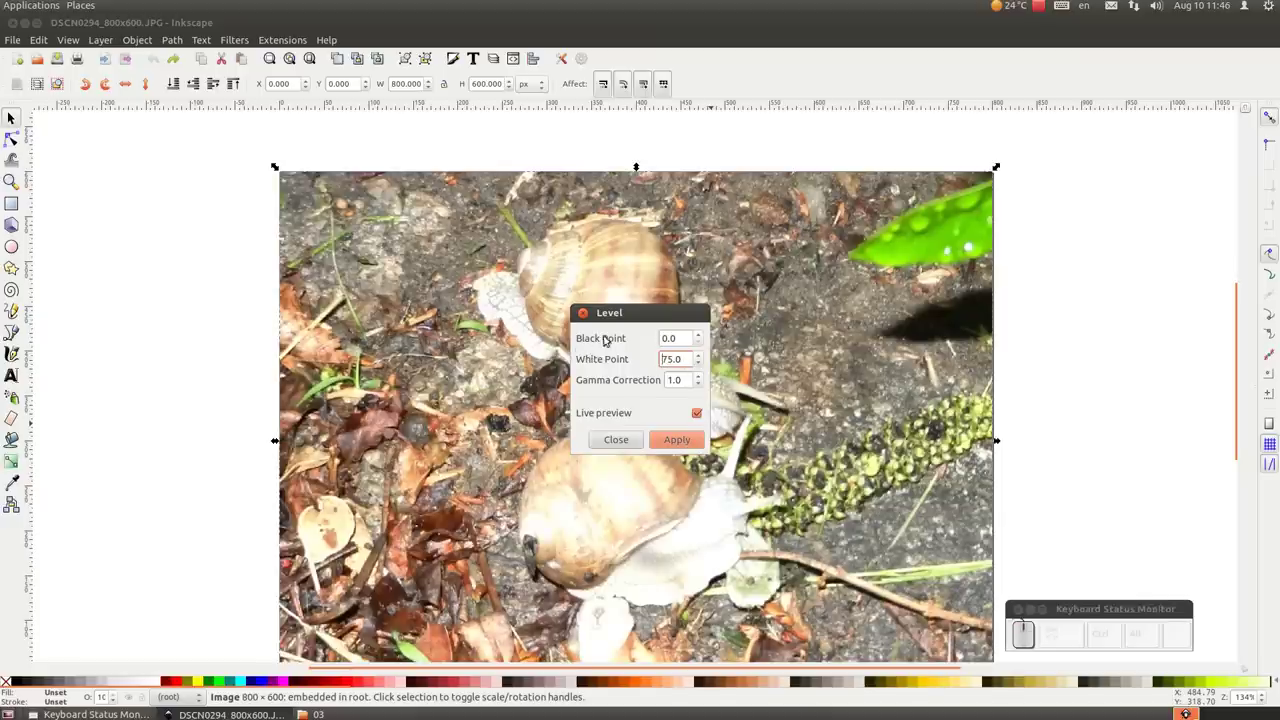
{"action": "left_click", "coordinate": [857, 406]}
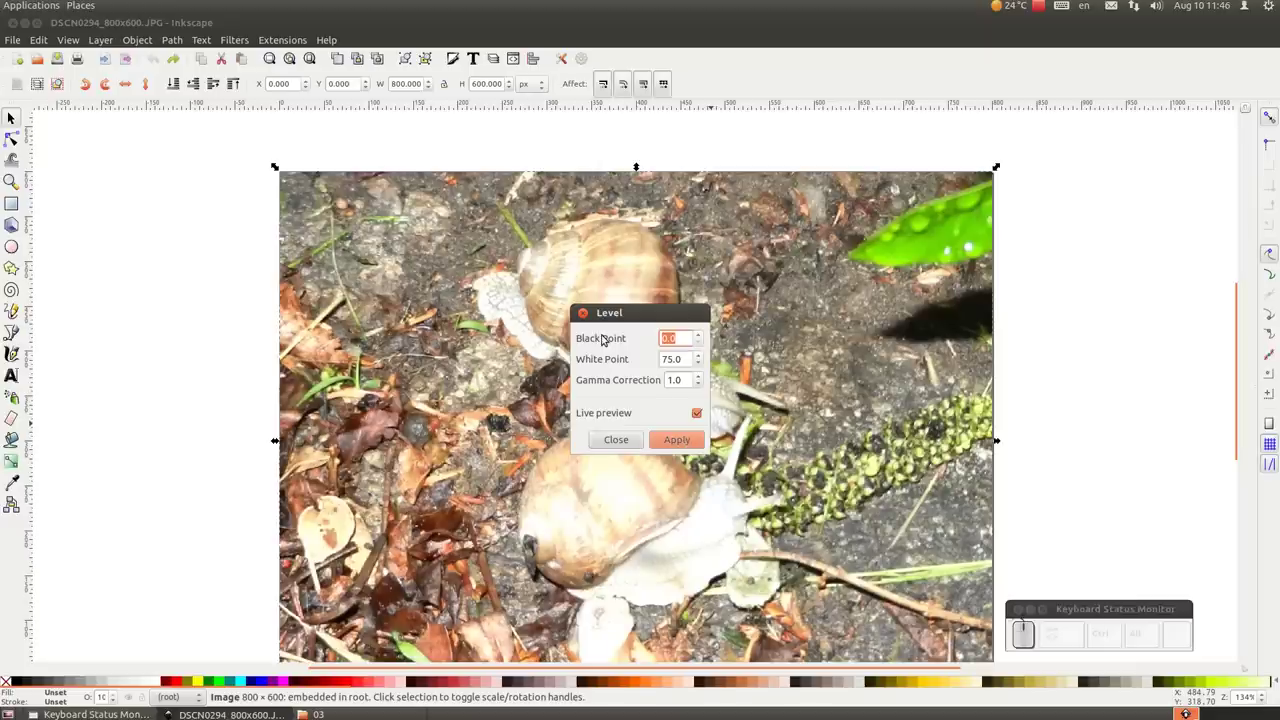
{"action": "key", "text": "KP_3"}
{"action": "key", "text": "KP_5"}
{"action": "key", "text": "KP_Enter"}
{"action": "left_click", "coordinate": [619, 442]}
{"action": "left_click", "coordinate": [269, 43]}
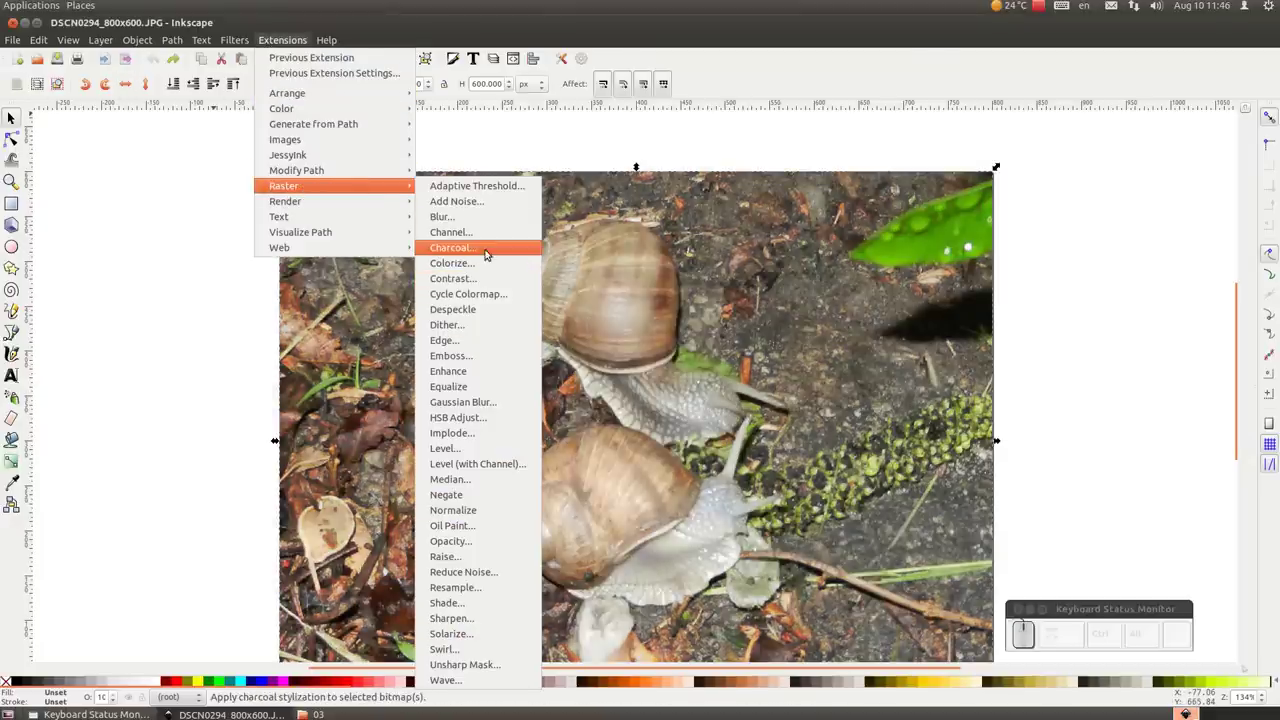
{"action": "left_click", "coordinate": [567, 219]}
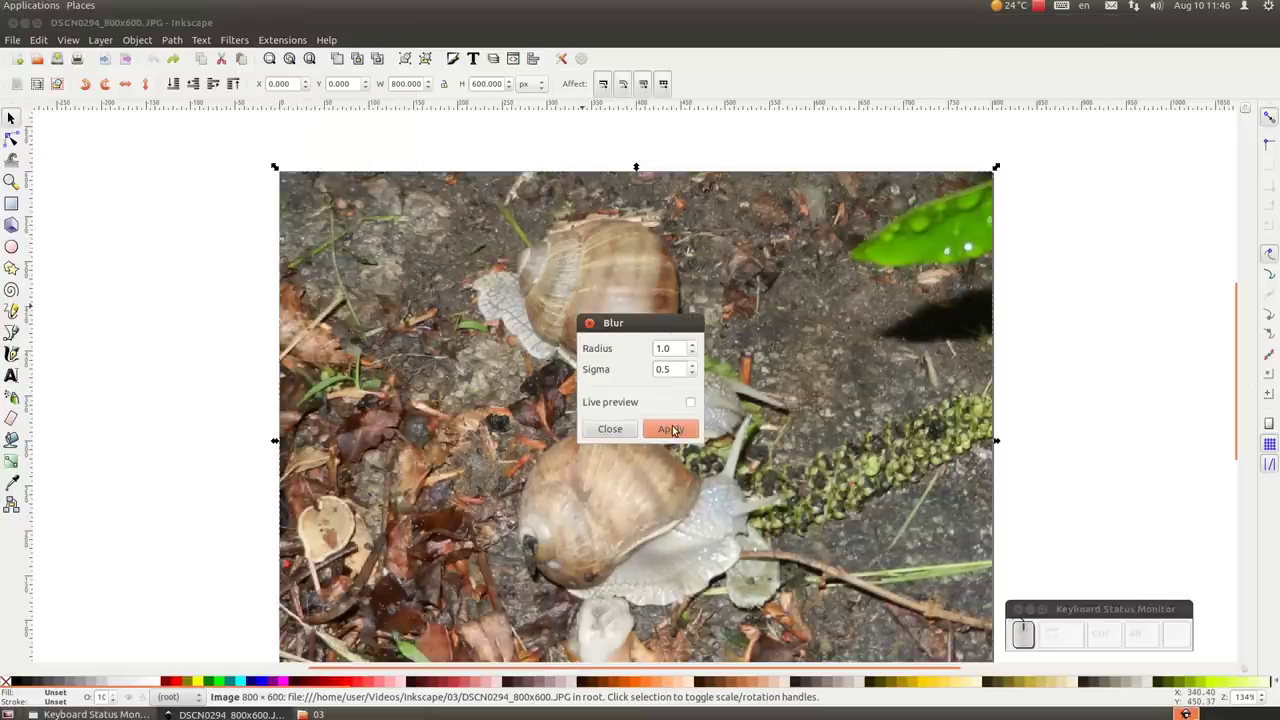
{"action": "left_click", "coordinate": [690, 401]}
{"action": "left_click_drag", "start_coordinate": [694, 348], "coordinate": [696, 354]}
{"action": "left_click_drag", "start_coordinate": [695, 364], "coordinate": [679, 455]}
{"action": "left_click", "coordinate": [697, 376]}
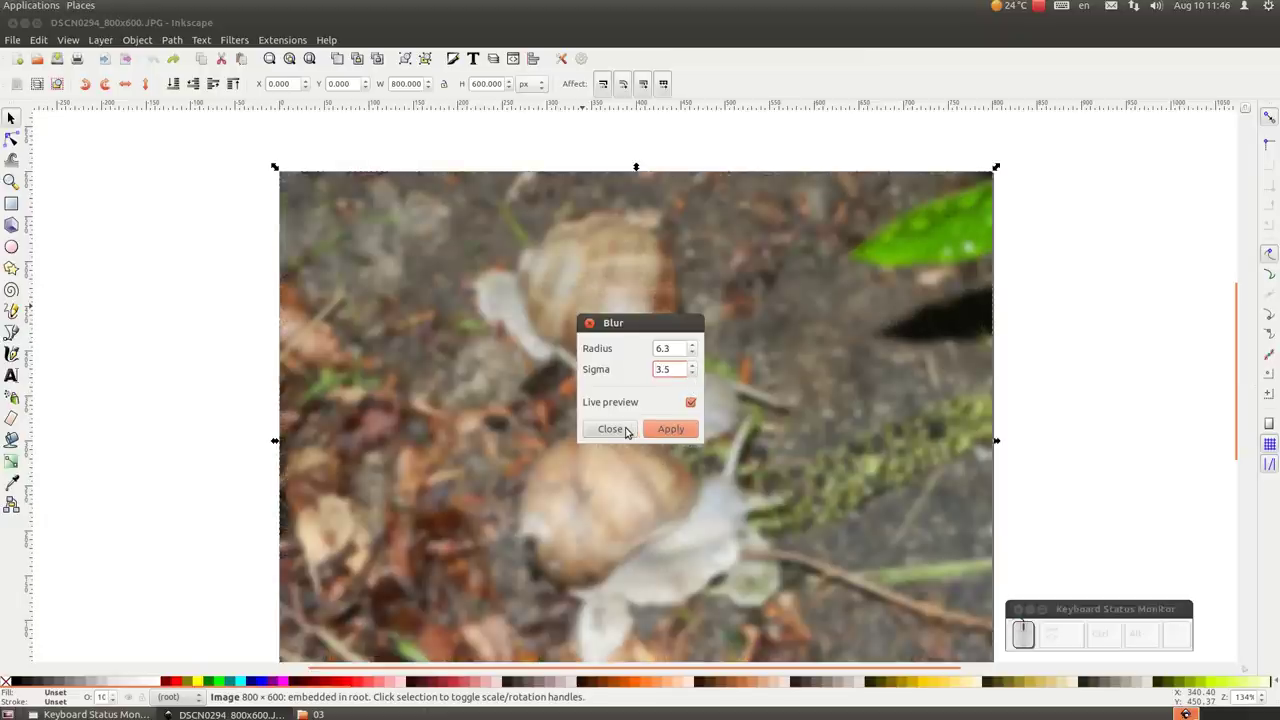
{"action": "left_click", "coordinate": [633, 427]}
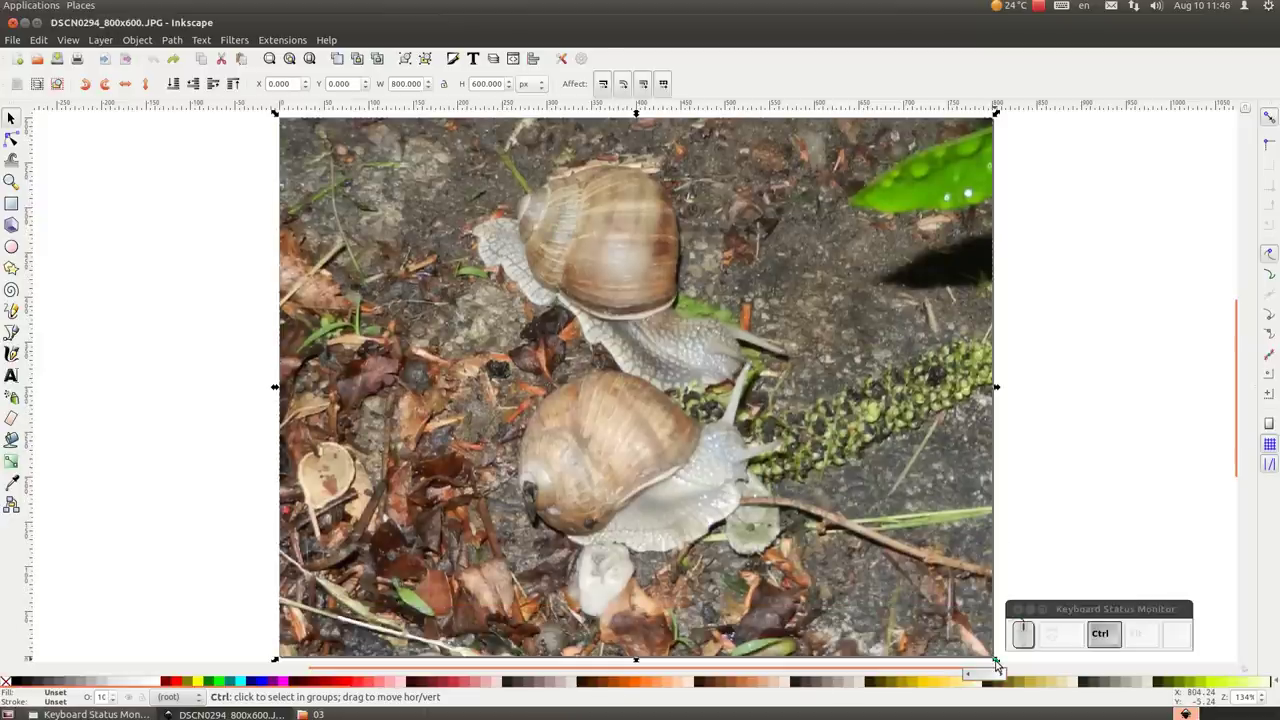
Shrink the snail photo and place it to the left of the page.
{"action": "left_click_drag", "start_coordinate": [999, 661], "coordinate": [401, 223]}
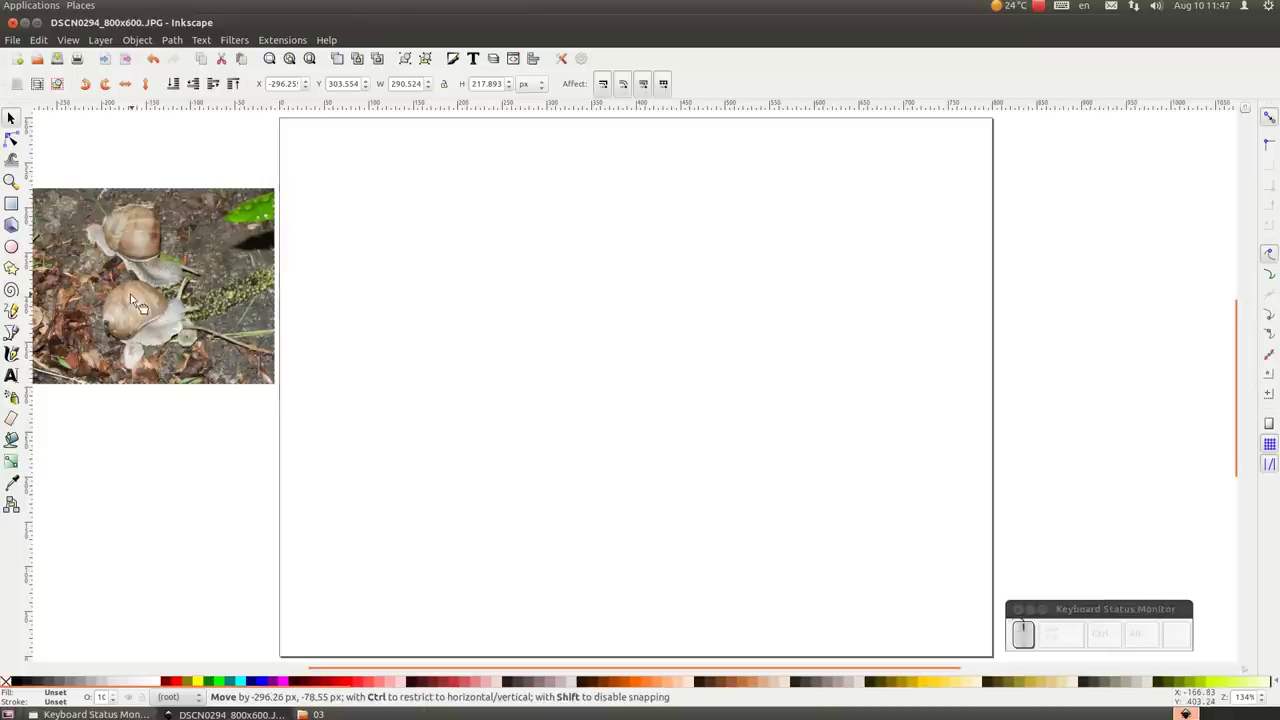
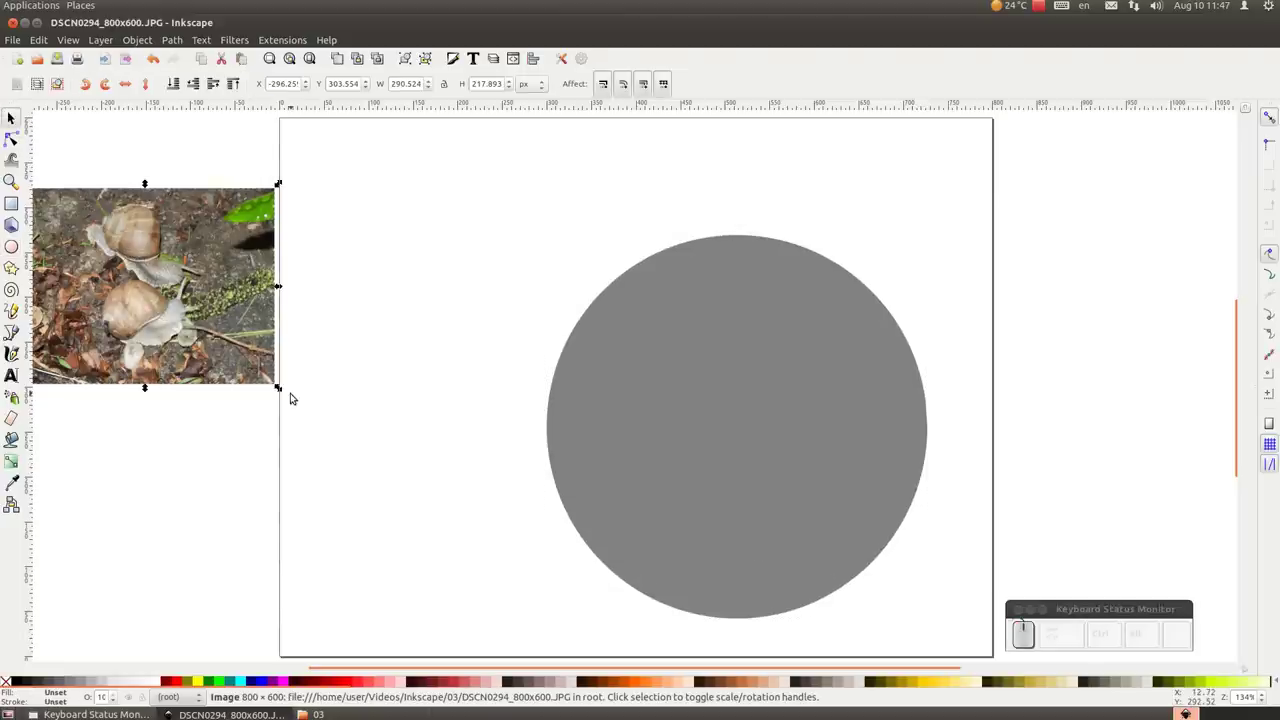
{"action": "left_click_drag", "start_coordinate": [283, 390], "coordinate": [235, 330]}
{"action": "left_click_drag", "start_coordinate": [743, 366], "coordinate": [373, 340]}
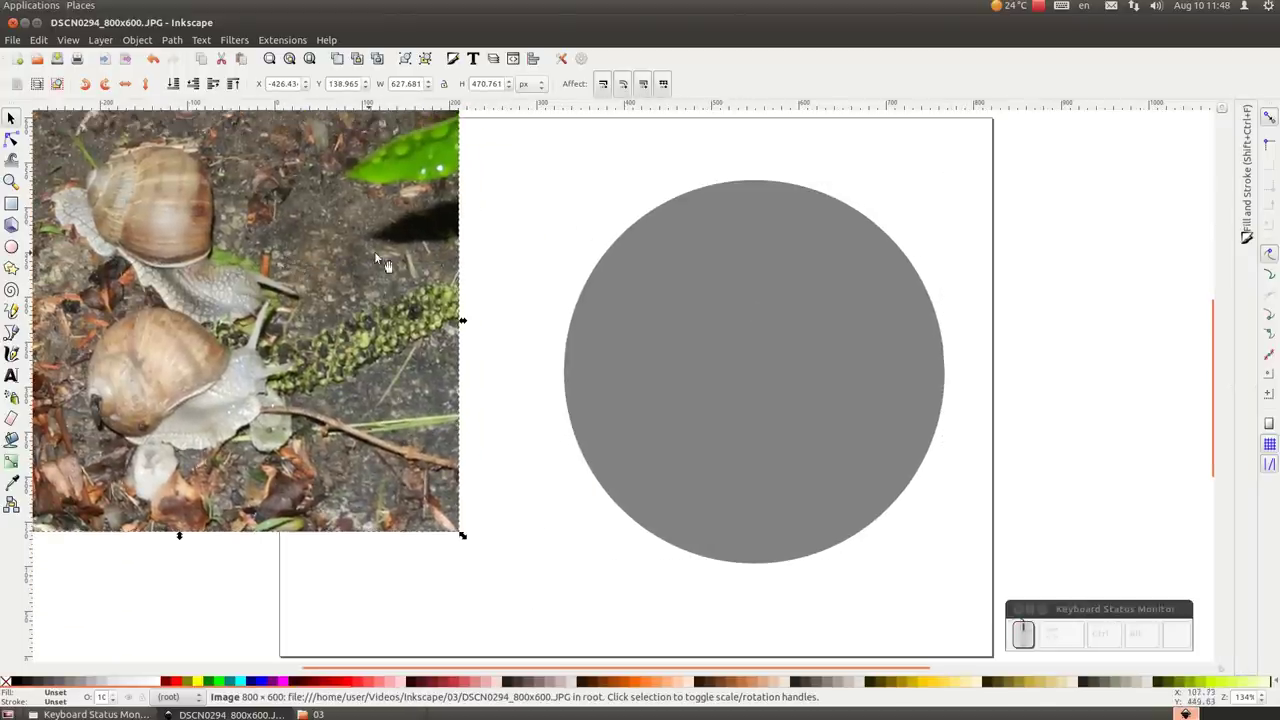
{"action": "left_click_drag", "start_coordinate": [439, 160], "coordinate": [439, 160]}
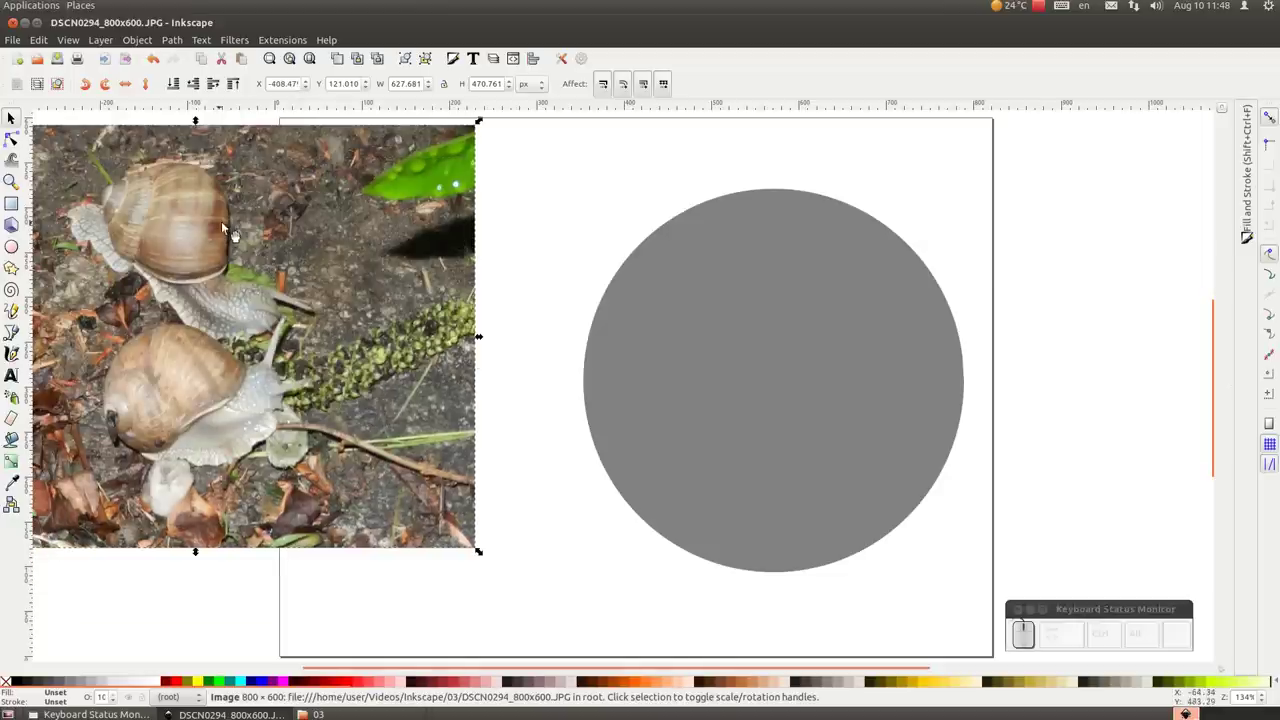
{"action": "left_click_drag", "start_coordinate": [246, 199], "coordinate": [244, 108]}
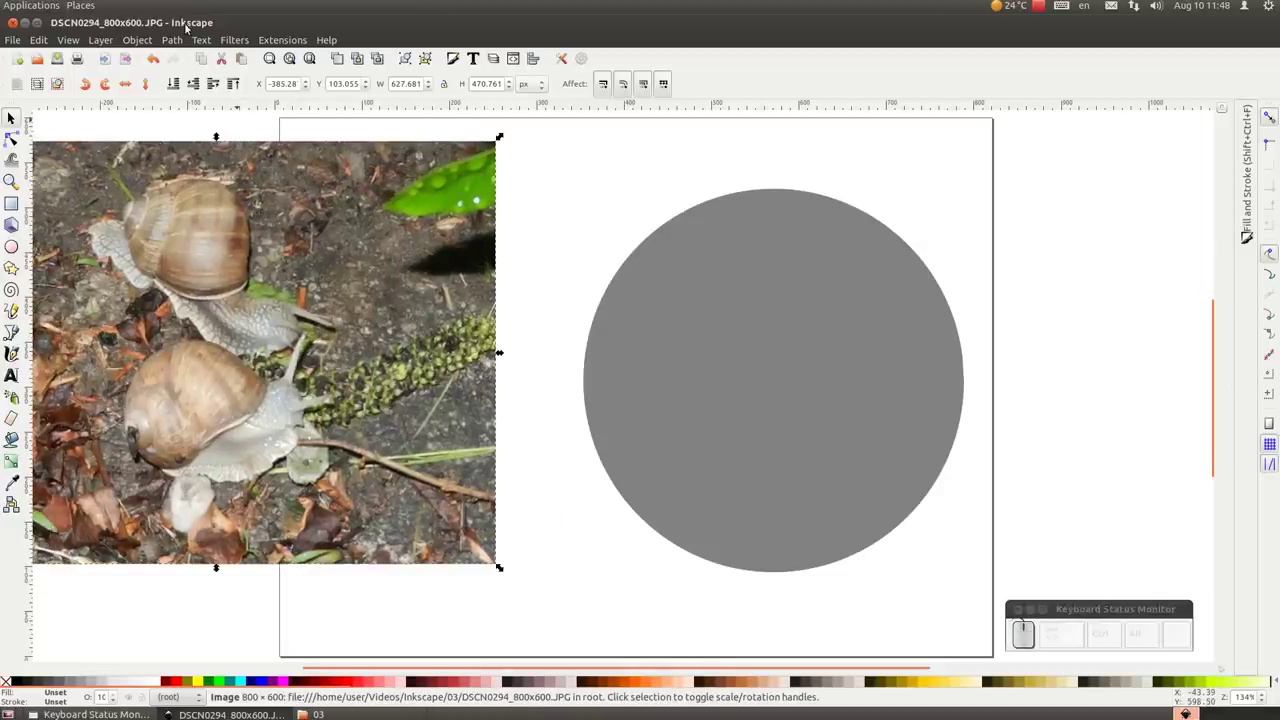
Convert the photo into a fill pattern via Objects to Pattern.
{"action": "left_click", "coordinate": [142, 40]}
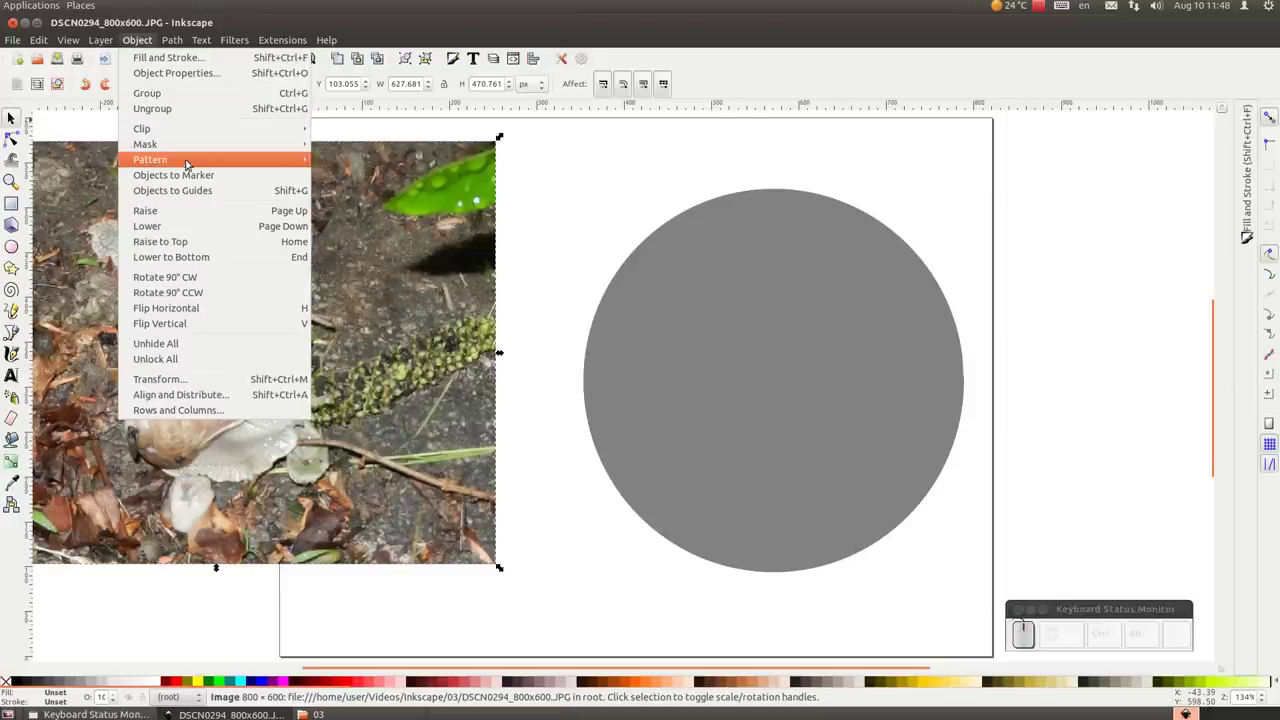
{"action": "left_click", "coordinate": [476, 192]}
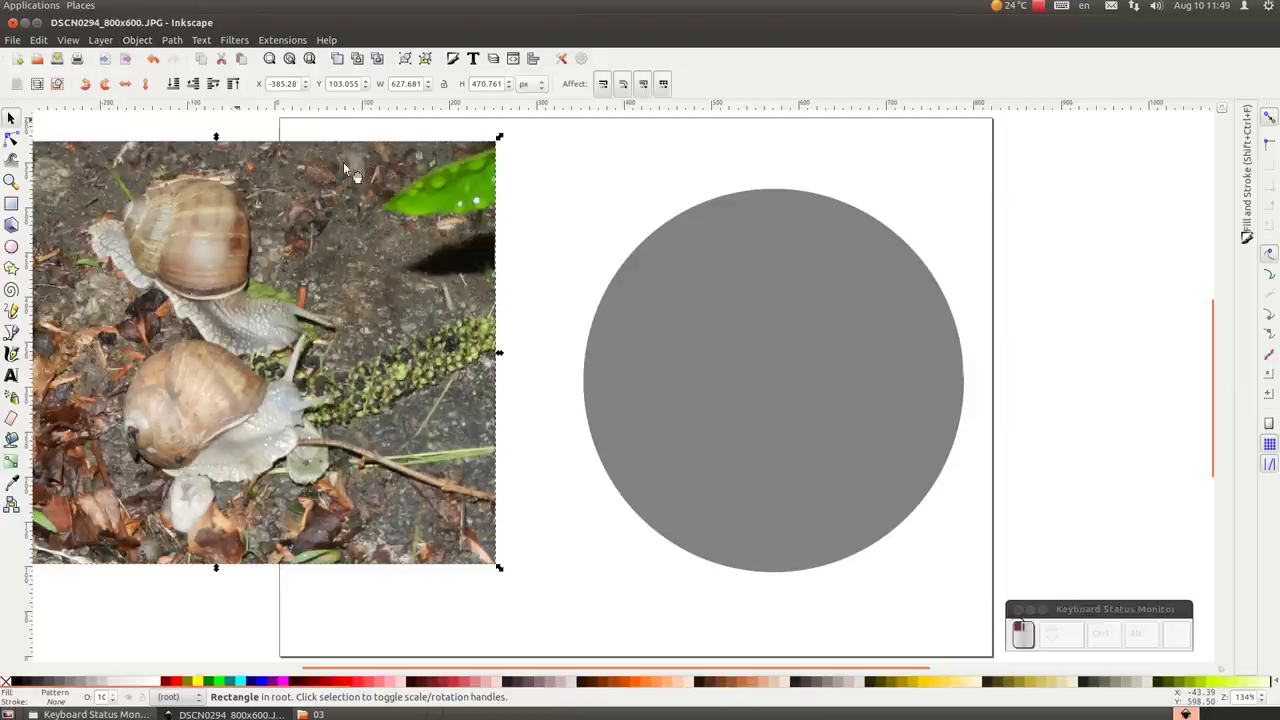
Give the grey circle a Pattern fill using the snail photo pattern.
{"action": "left_click", "coordinate": [476, 192]}
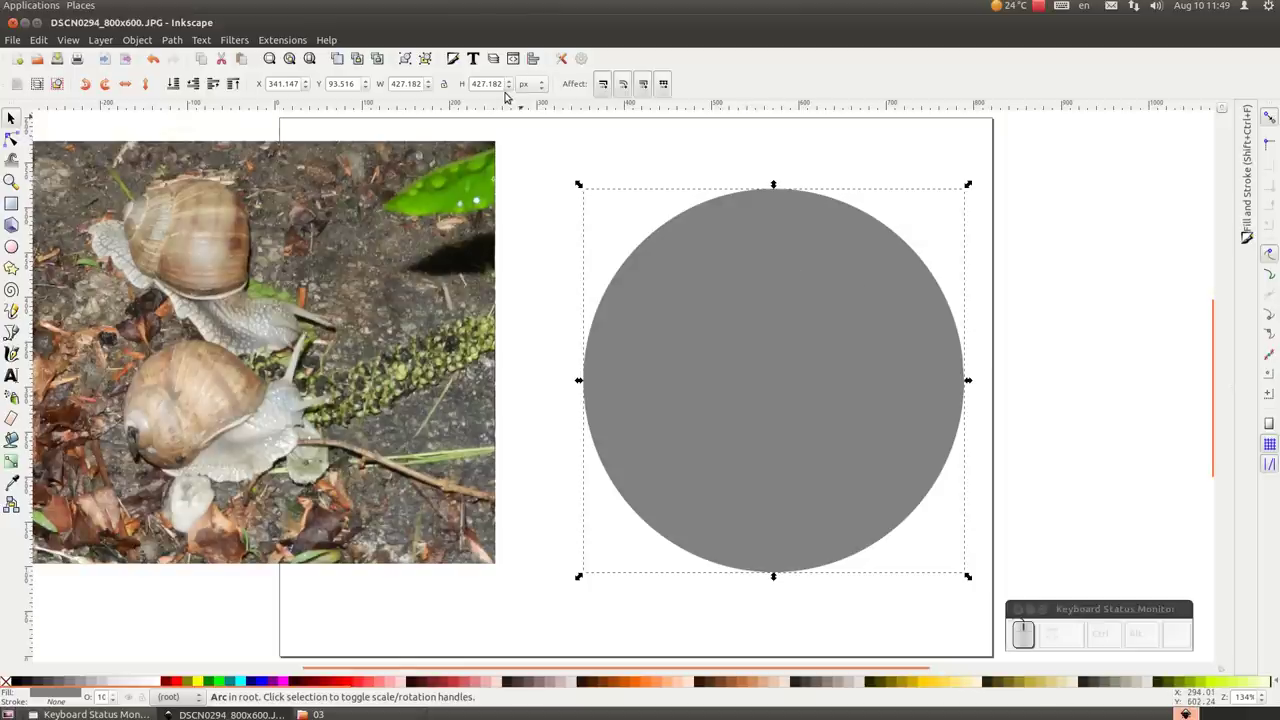
{"action": "left_click_drag", "start_coordinate": [476, 192], "coordinate": [476, 192]}
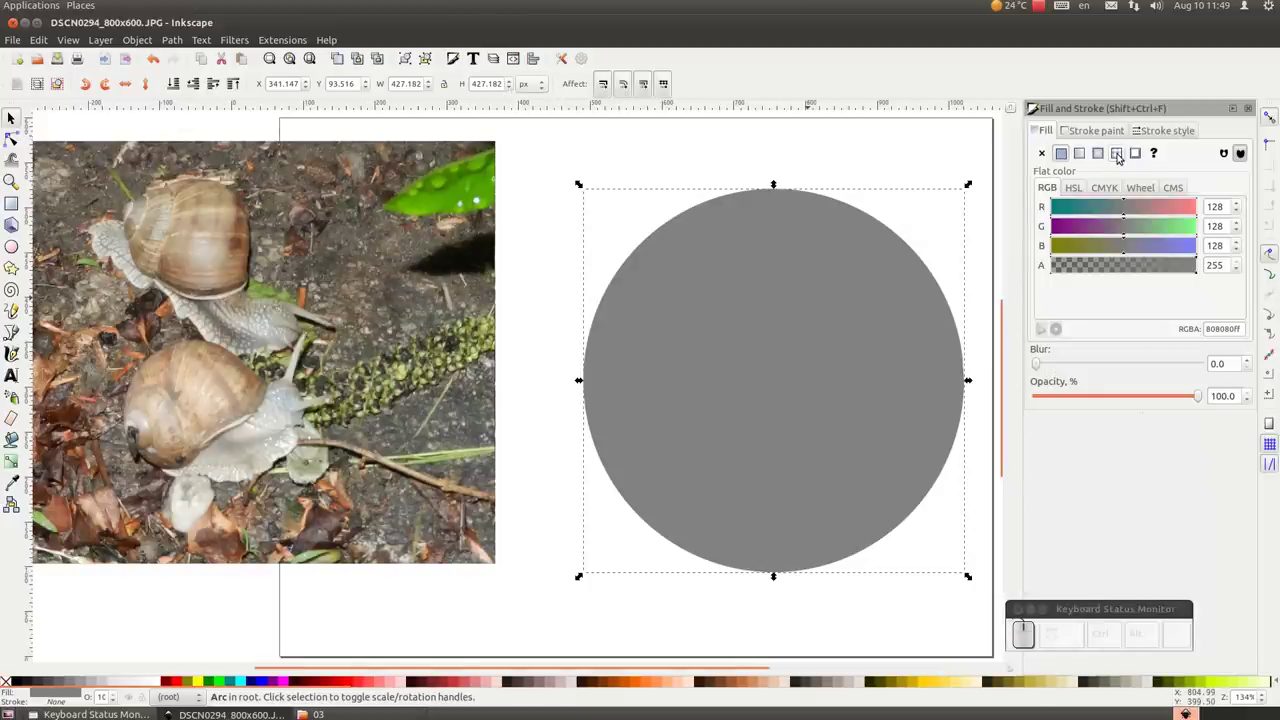
{"action": "left_click_drag", "start_coordinate": [476, 192], "coordinate": [476, 192]}
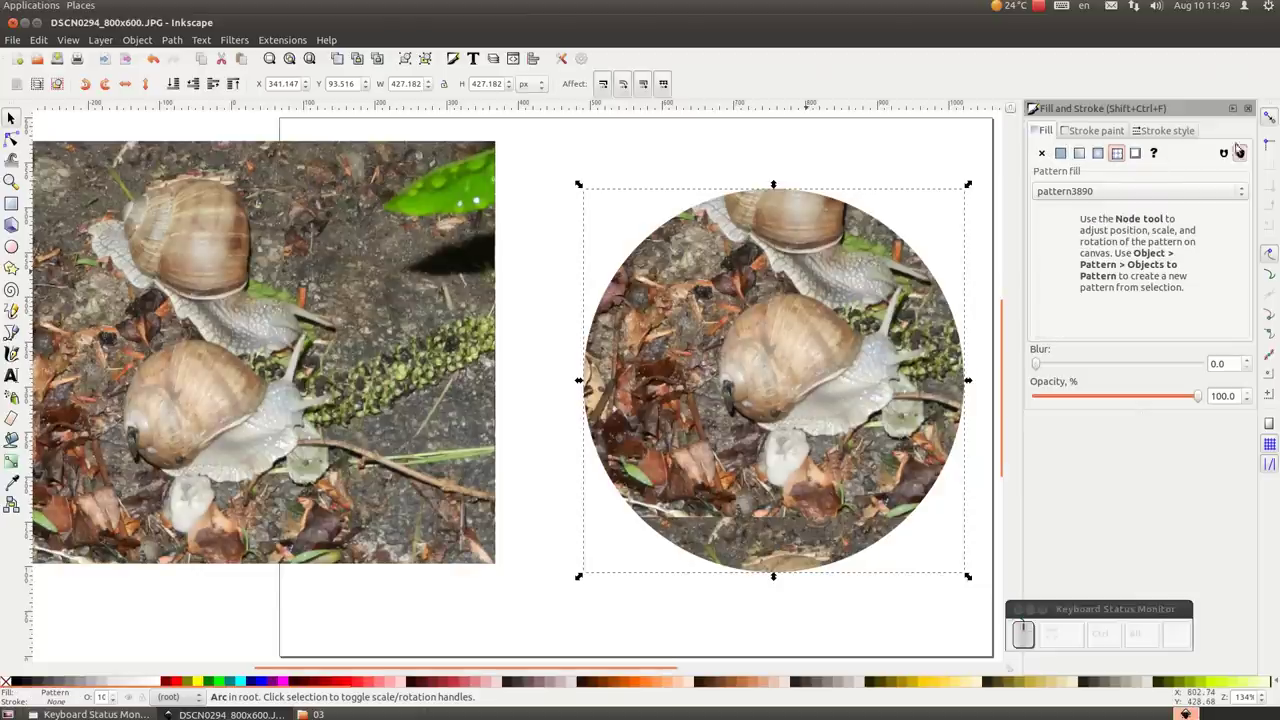
{"action": "left_click", "coordinate": [476, 192]}
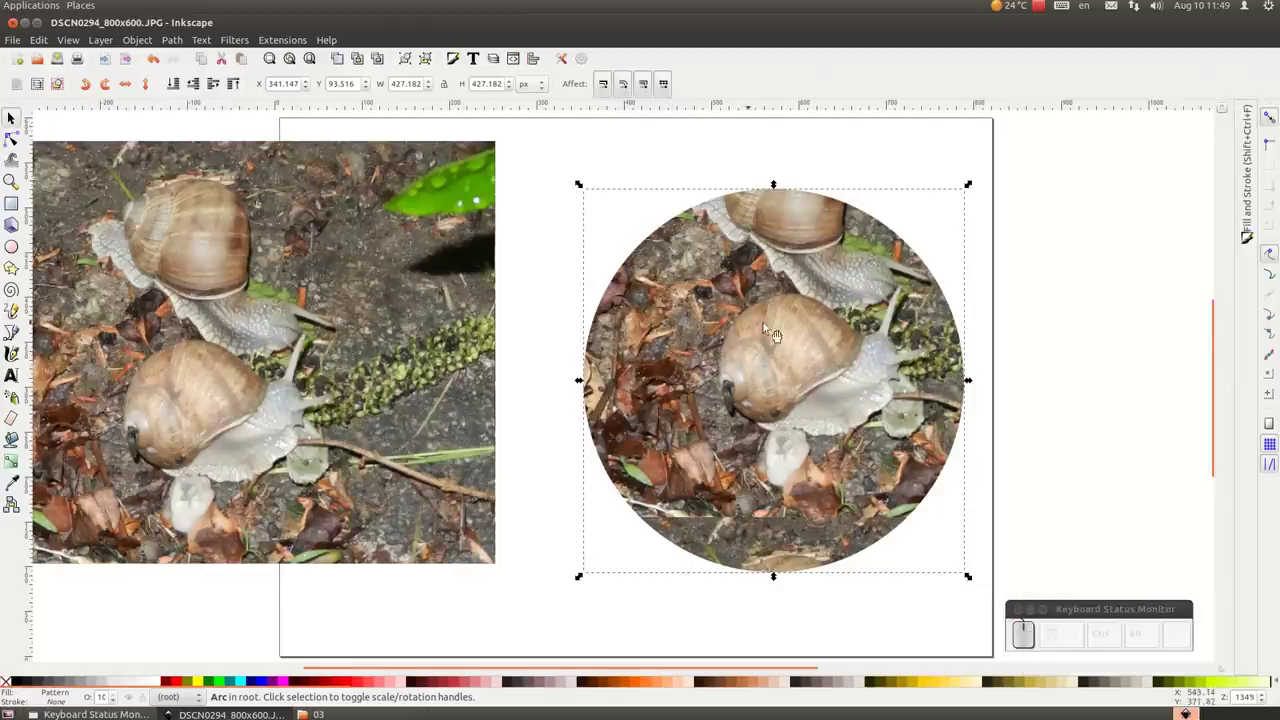
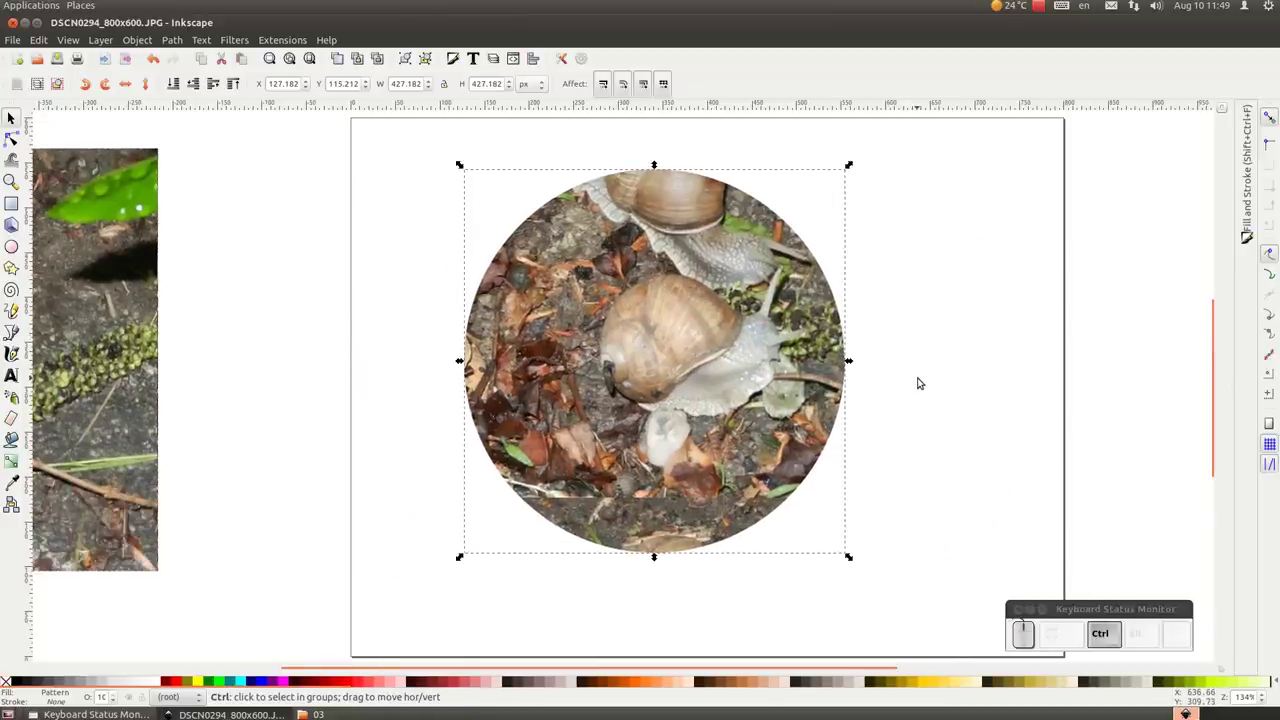
Move the pattern-filled circle toward the page centre with the node tool.
{"action": "scroll", "scroll_direction": "down", "scroll_amount": 3}
{"action": "scroll", "scroll_direction": "up", "scroll_amount": 3}
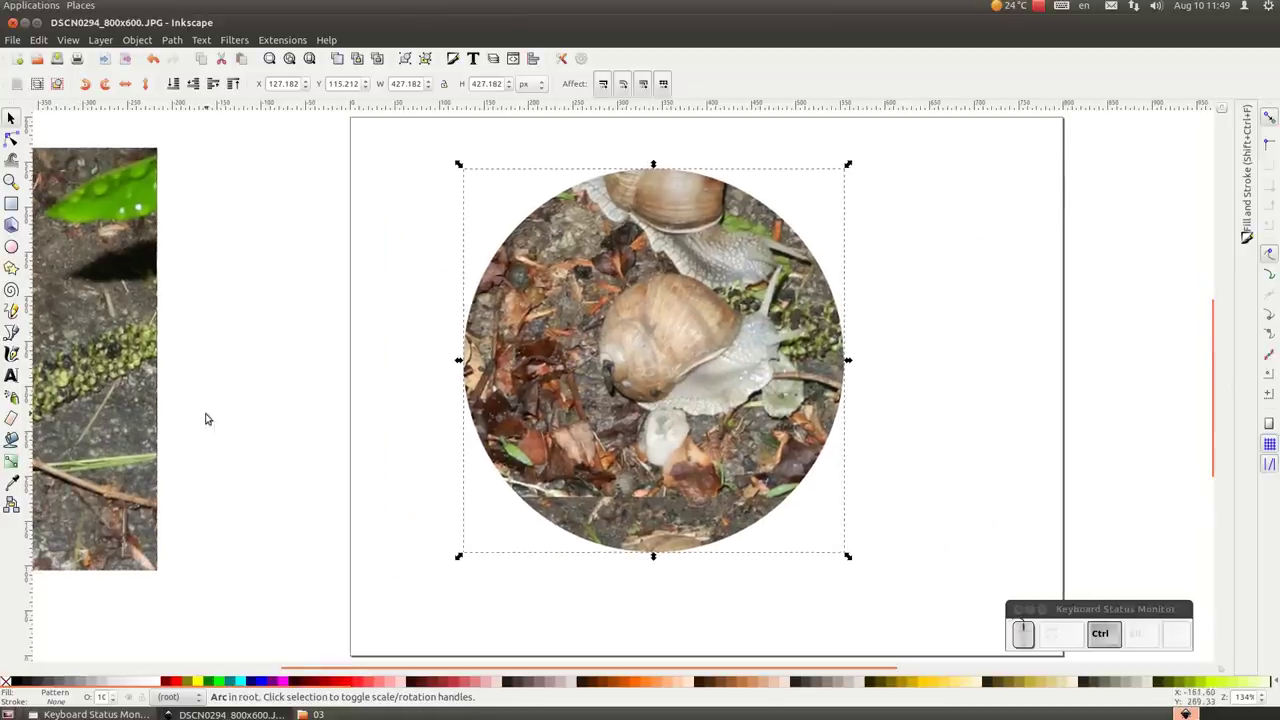
{"action": "left_click", "coordinate": [138, 199]}
{"action": "scroll", "scroll_direction": "down", "scroll_amount": 3}
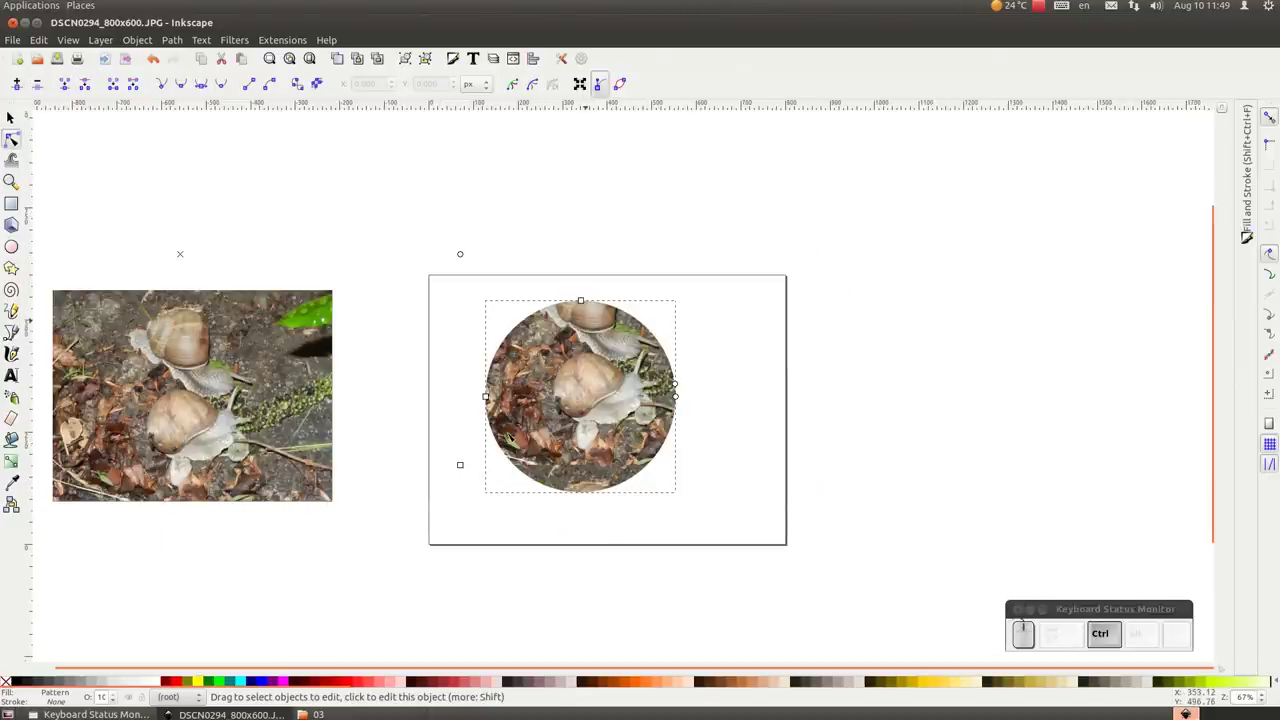
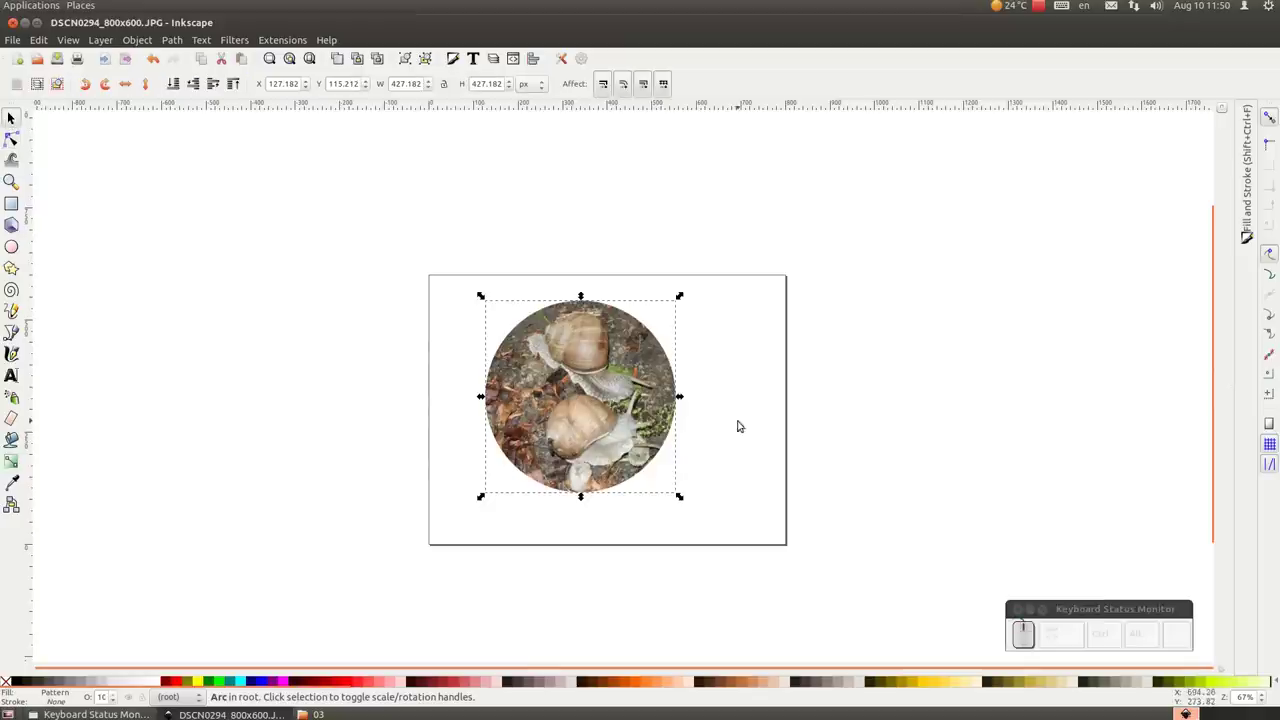
Scale the snail circle to roughly 500 px and centre it horizontally relative to the page.
{"action": "left_click_drag", "start_coordinate": [683, 498], "coordinate": [616, 396]}
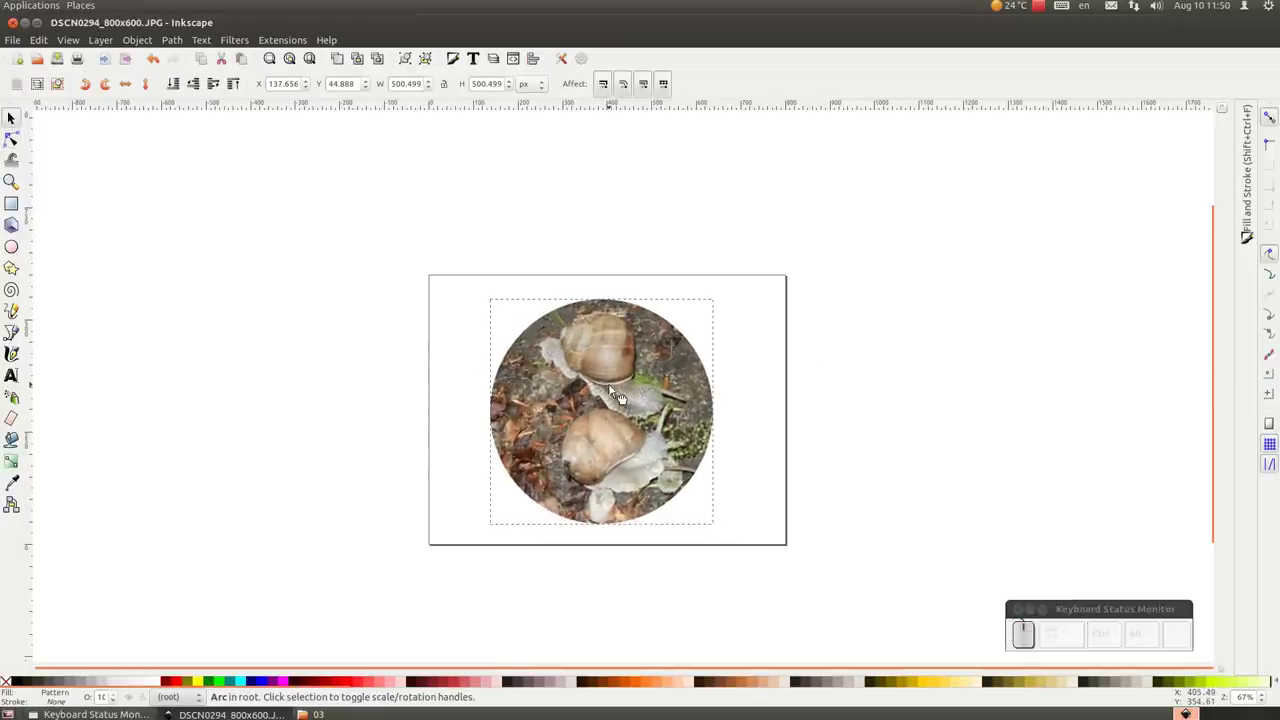
{"action": "left_click", "coordinate": [535, 57]}
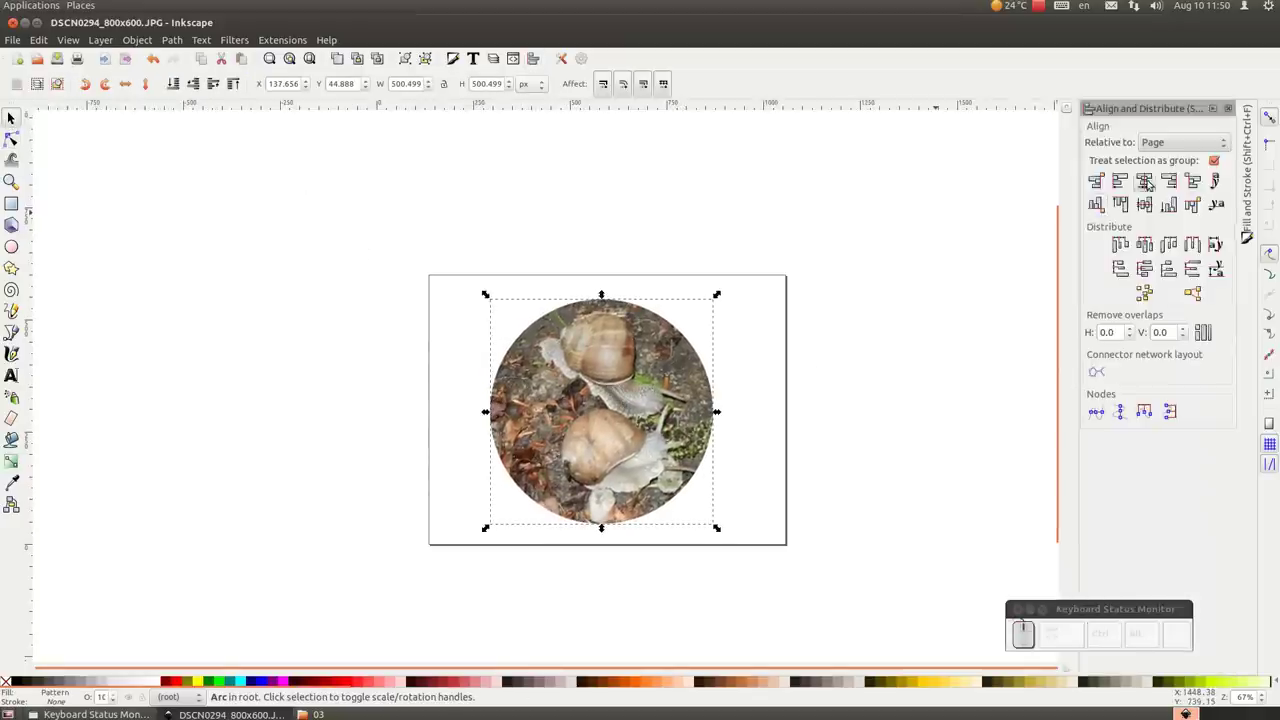
{"action": "left_click", "coordinate": [1150, 183]}
{"action": "left_click_drag", "start_coordinate": [1219, 115], "coordinate": [621, 410]}
{"action": "scroll", "scroll_direction": "up", "scroll_amount": 3}
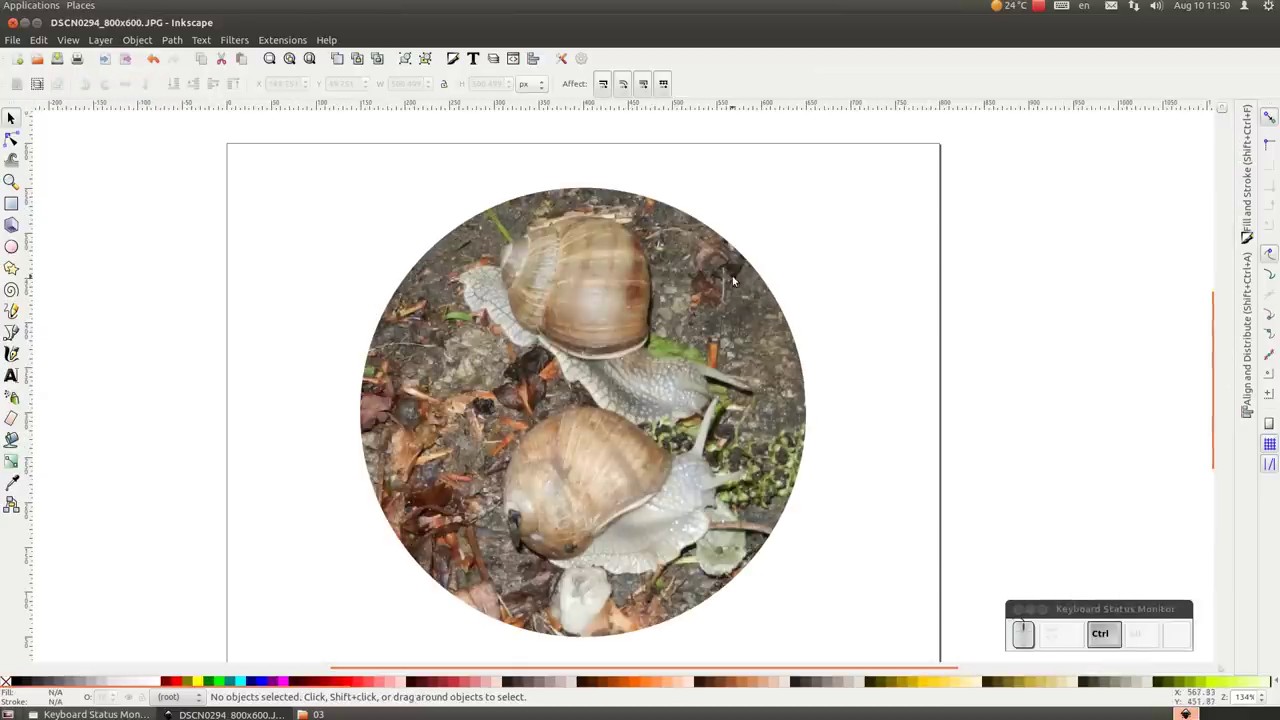
Reselect the centred circle and review its position on the page.
{"action": "left_click", "coordinate": [727, 280]}
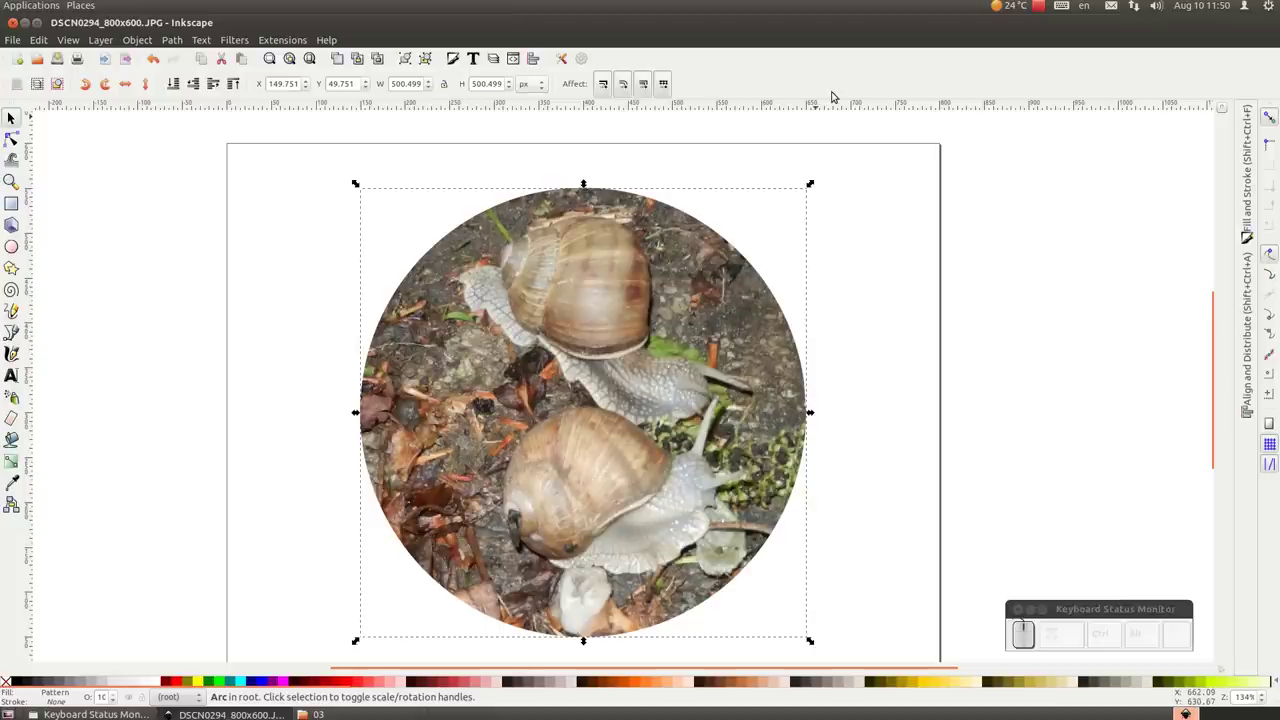
{"action": "left_click_drag", "start_coordinate": [980, 282], "coordinate": [980, 282]}
{"action": "scroll", "scroll_direction": "down", "scroll_amount": 3}
{"action": "scroll", "scroll_direction": "down", "scroll_amount": 3}
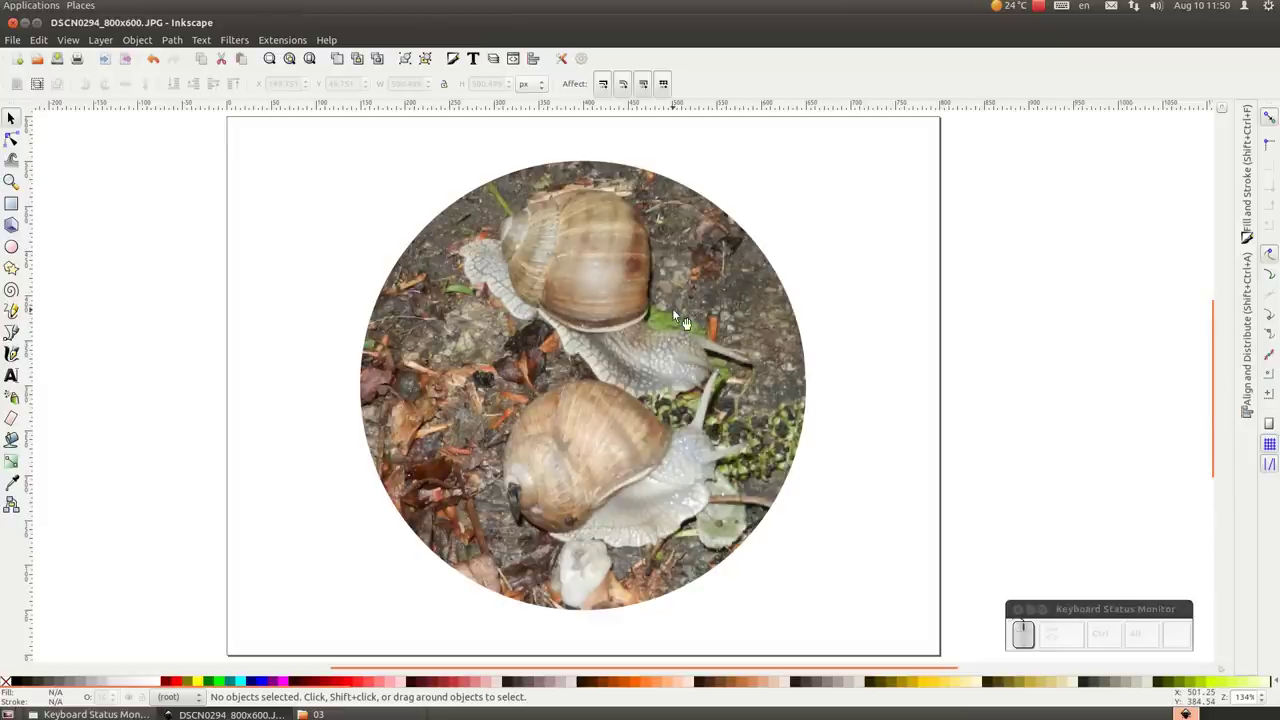
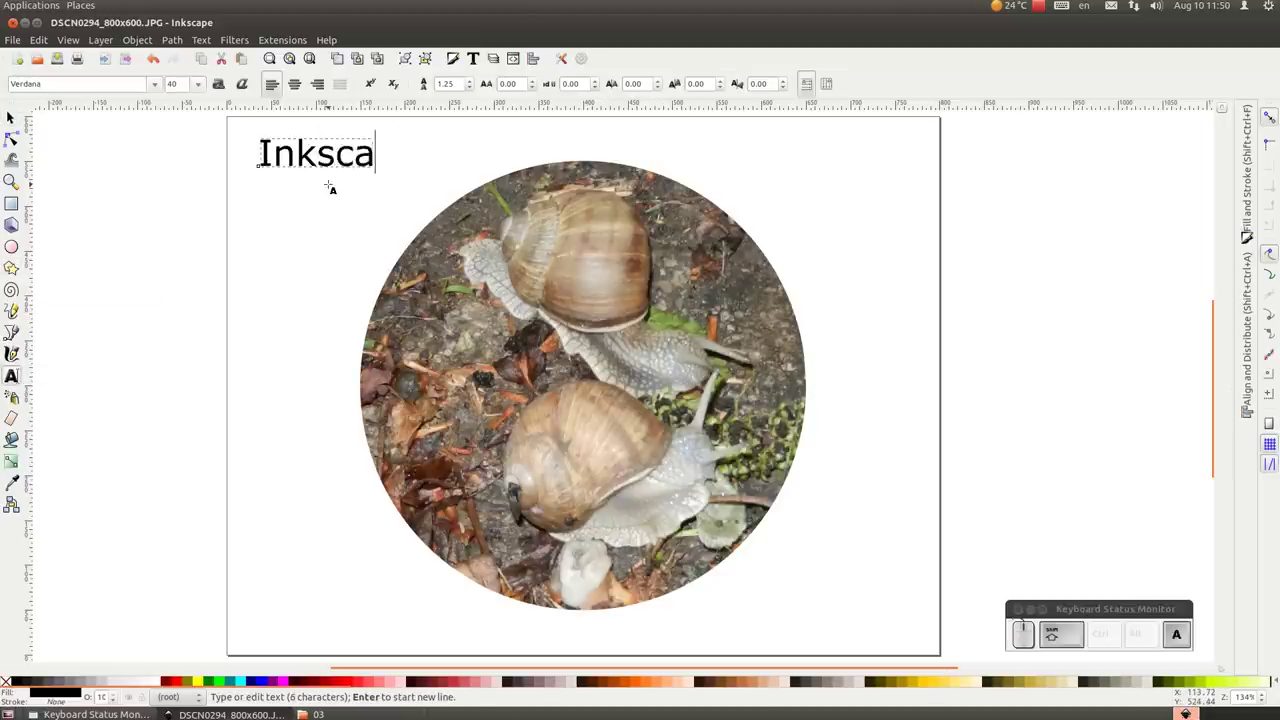
Type the title 'Inkscape tutorijal' and 'Epizoda 3' on two lines in Verdana 40.
{"action": "key", "text": "shift+space"}
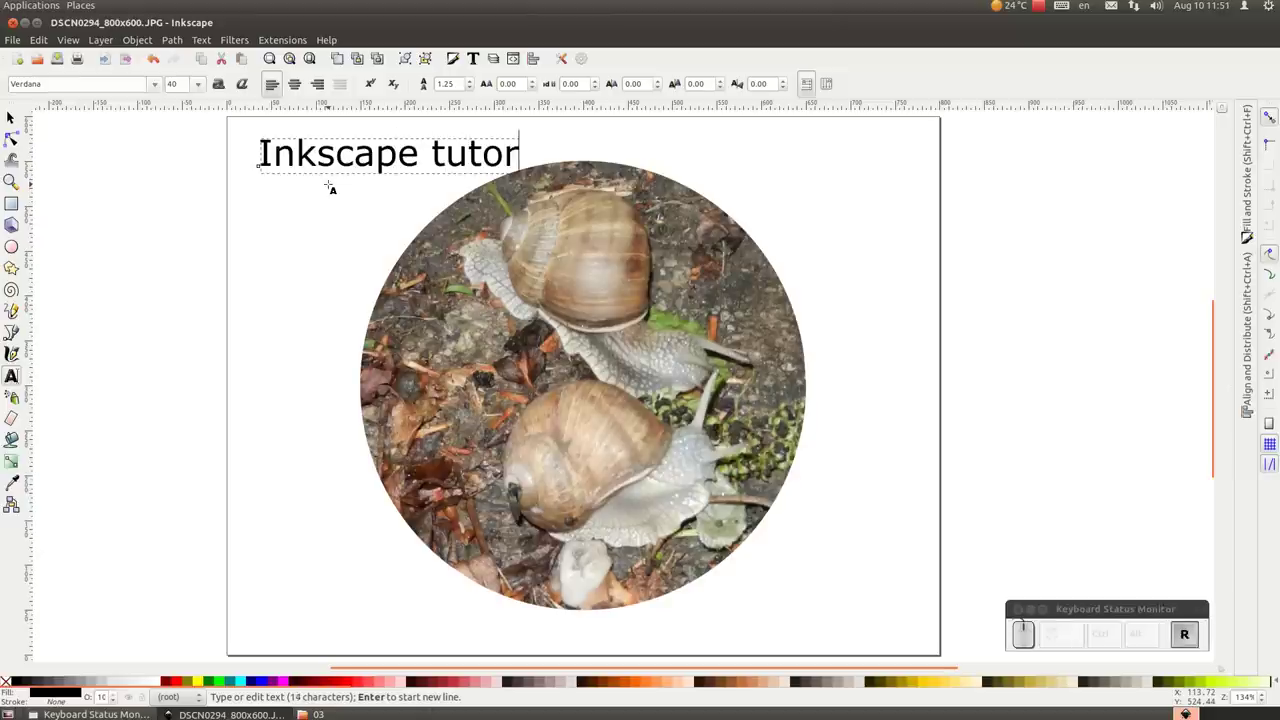
{"action": "key", "text": "space"}
{"action": "key", "text": "BackSpace"}
{"action": "key", "text": "Return"}
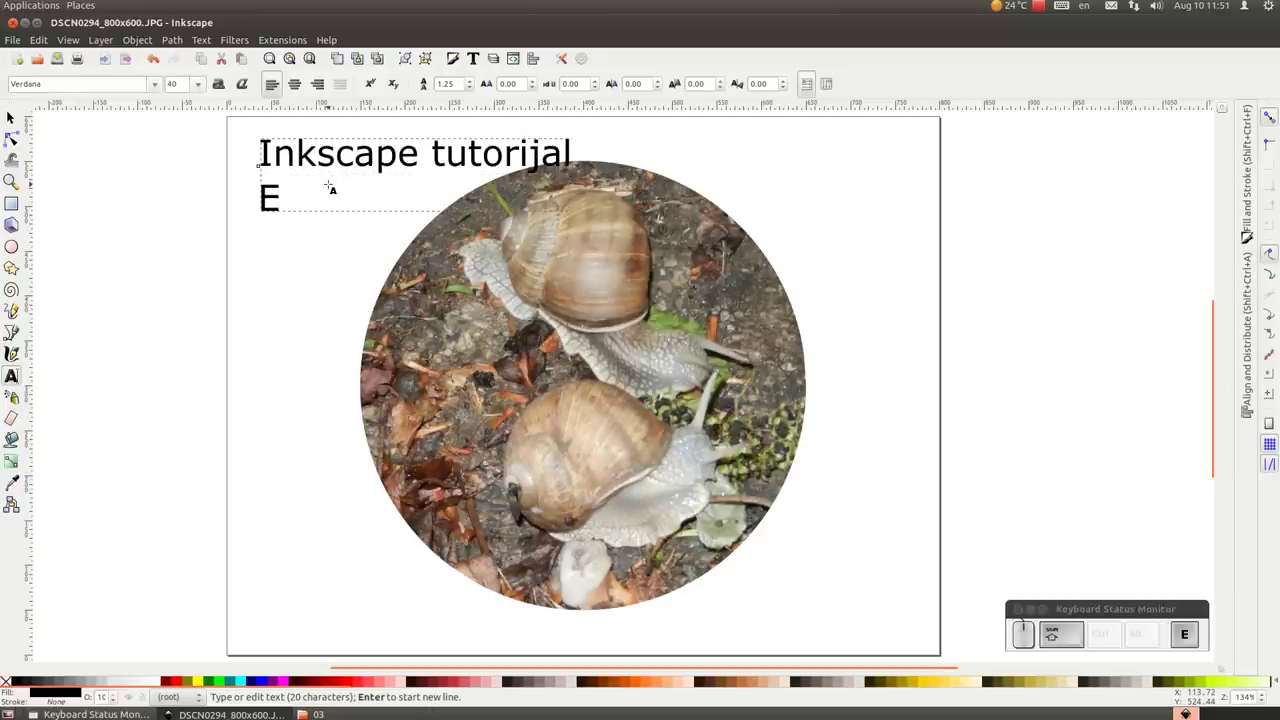
{"action": "key", "text": "shift+space"}
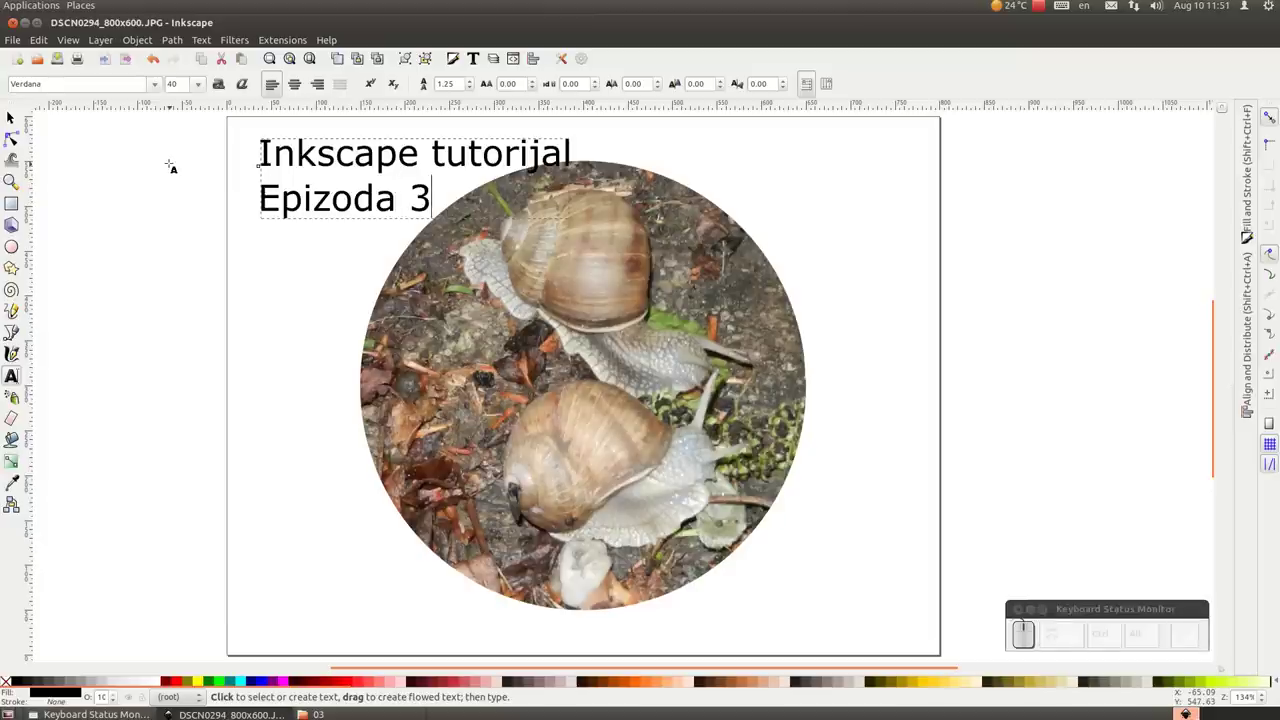
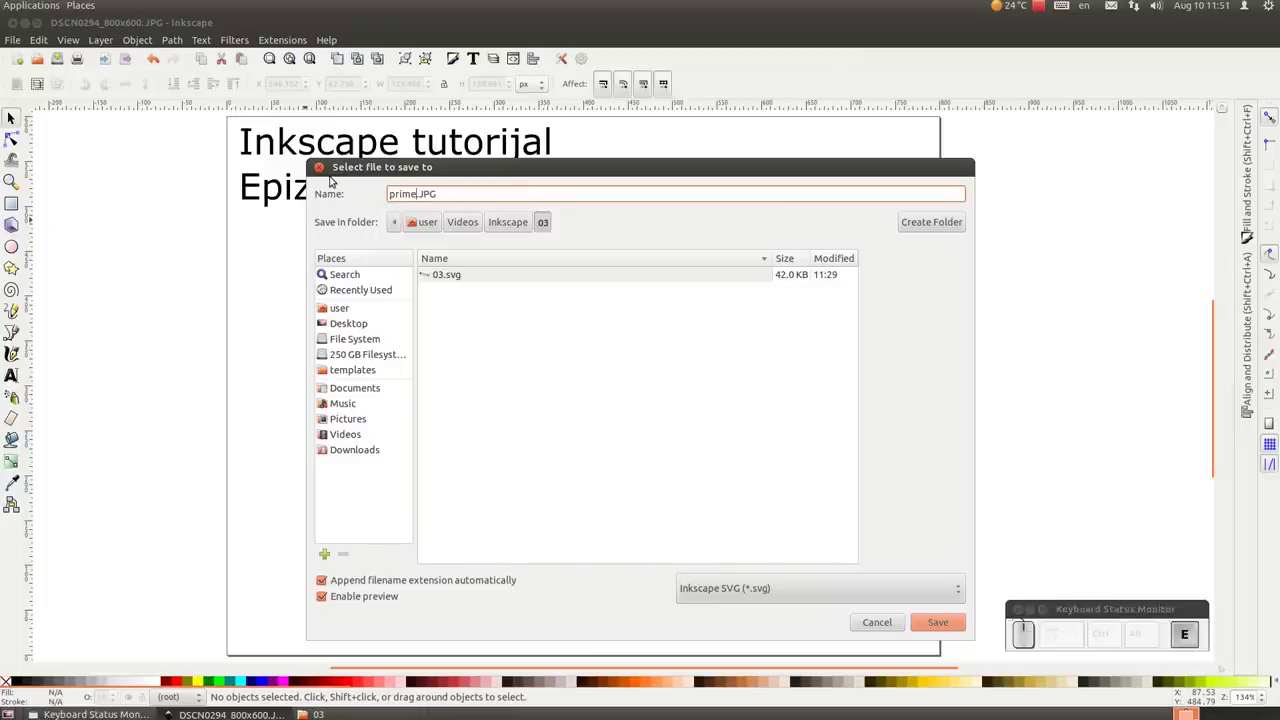
Save the drawing as primer1.svg and add a cyan star at the circle's lower right.
{"action": "key", "text": "r"}
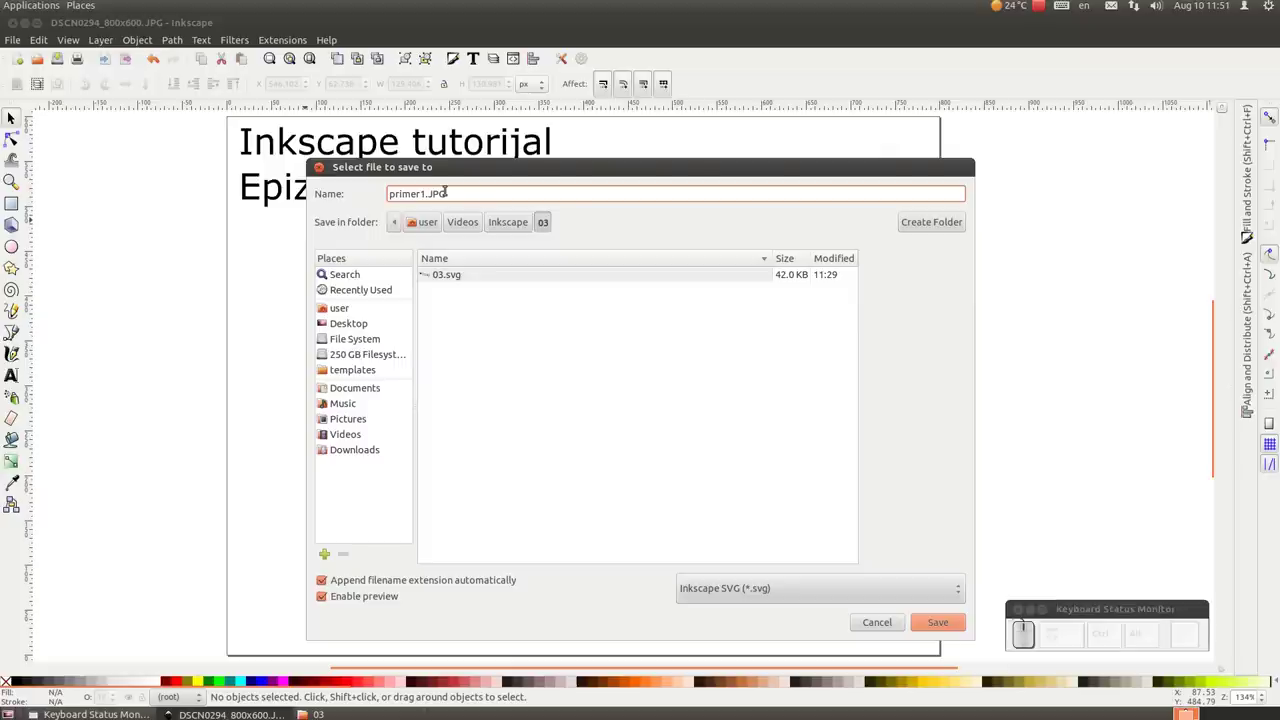
{"action": "key", "text": "Right"}
{"action": "key", "text": "Delete"}
{"action": "key", "text": "v"}
{"action": "key", "text": "Return"}
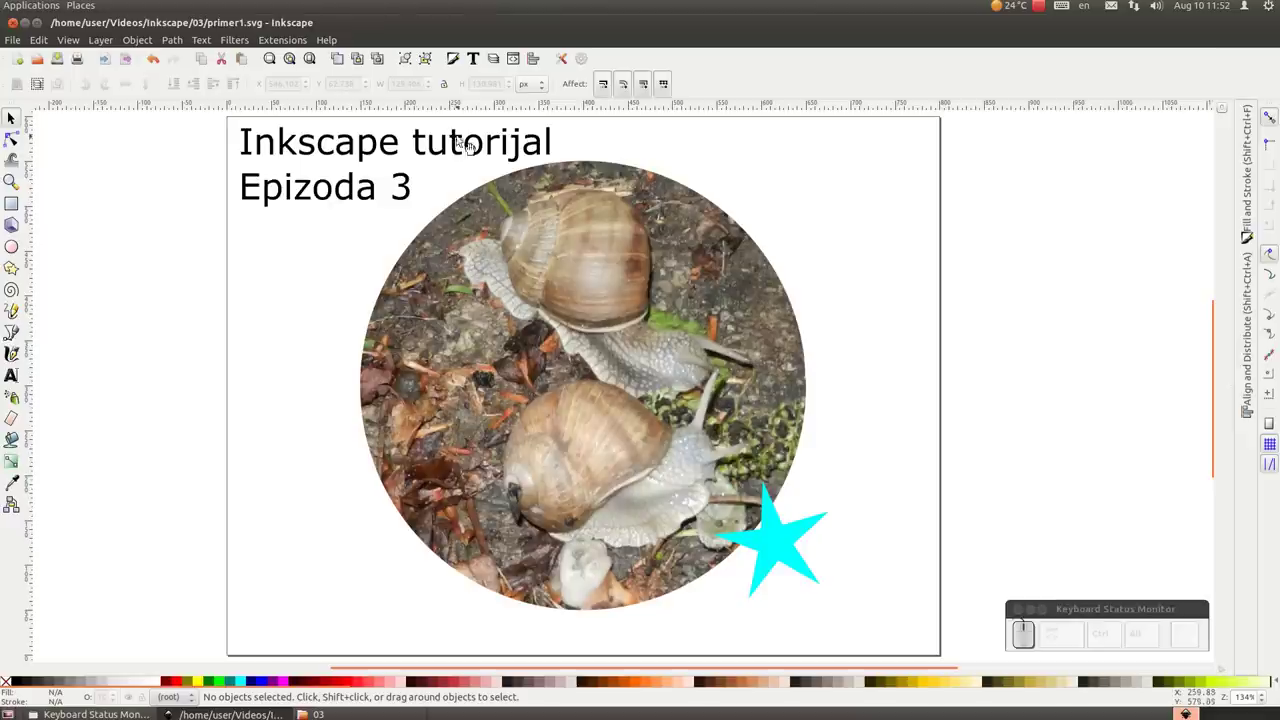
Set the Export Bitmap area to Selection so only the 500 × 500 snail circle exports as primer1.png.
{"action": "left_click_drag", "start_coordinate": [125, 60], "coordinate": [198, 257]}
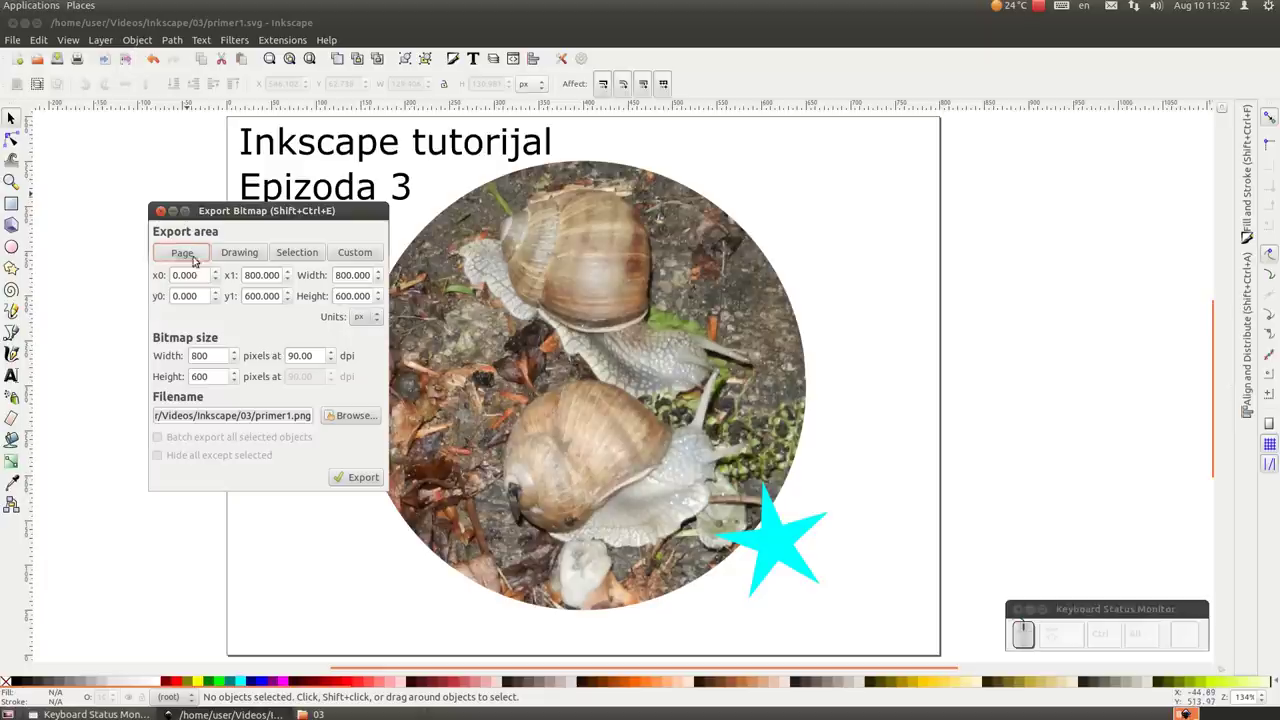
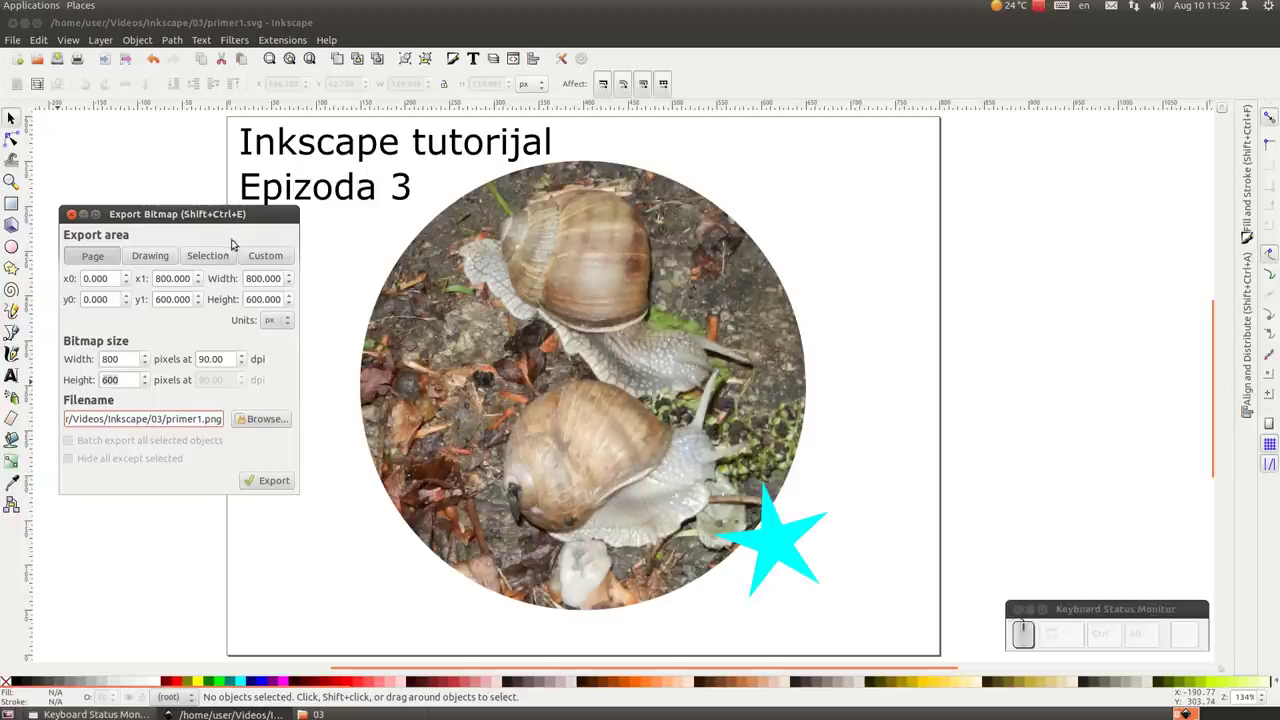
{"action": "left_click_drag", "start_coordinate": [224, 222], "coordinate": [329, 454]}
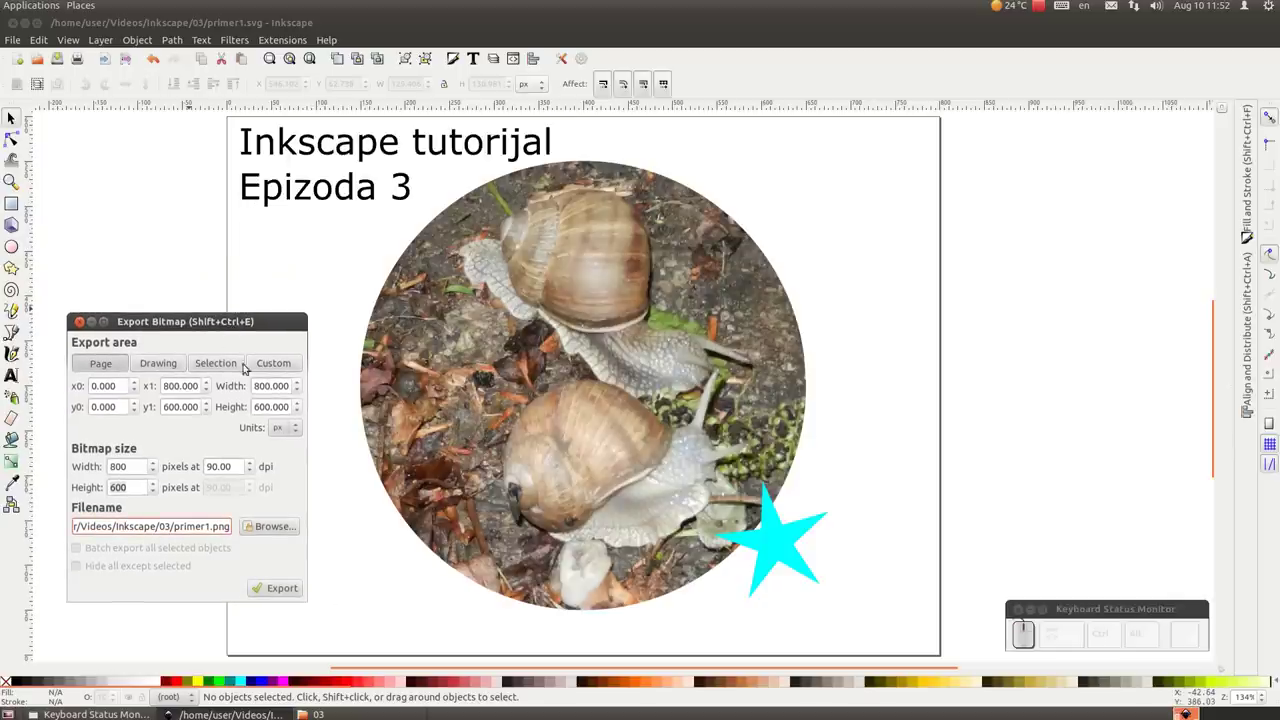
{"action": "left_click", "coordinate": [174, 360]}
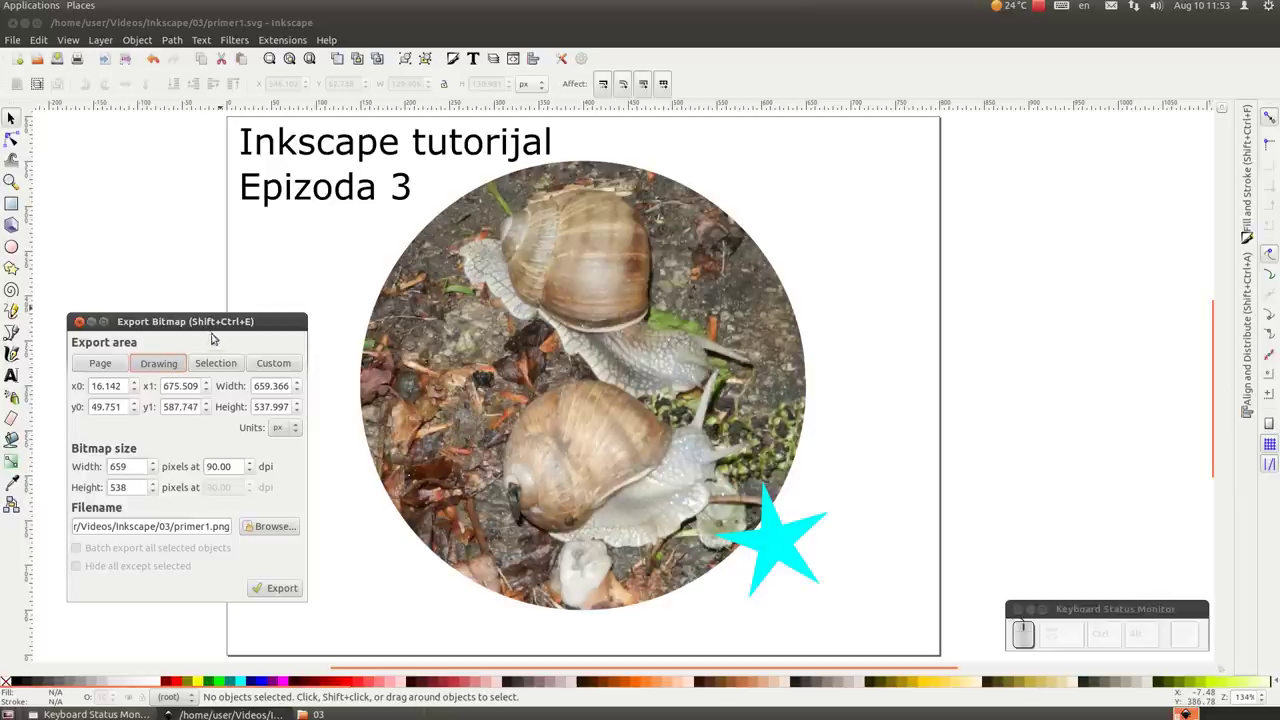
{"action": "left_click", "coordinate": [217, 362]}
{"action": "left_click", "coordinate": [497, 366]}
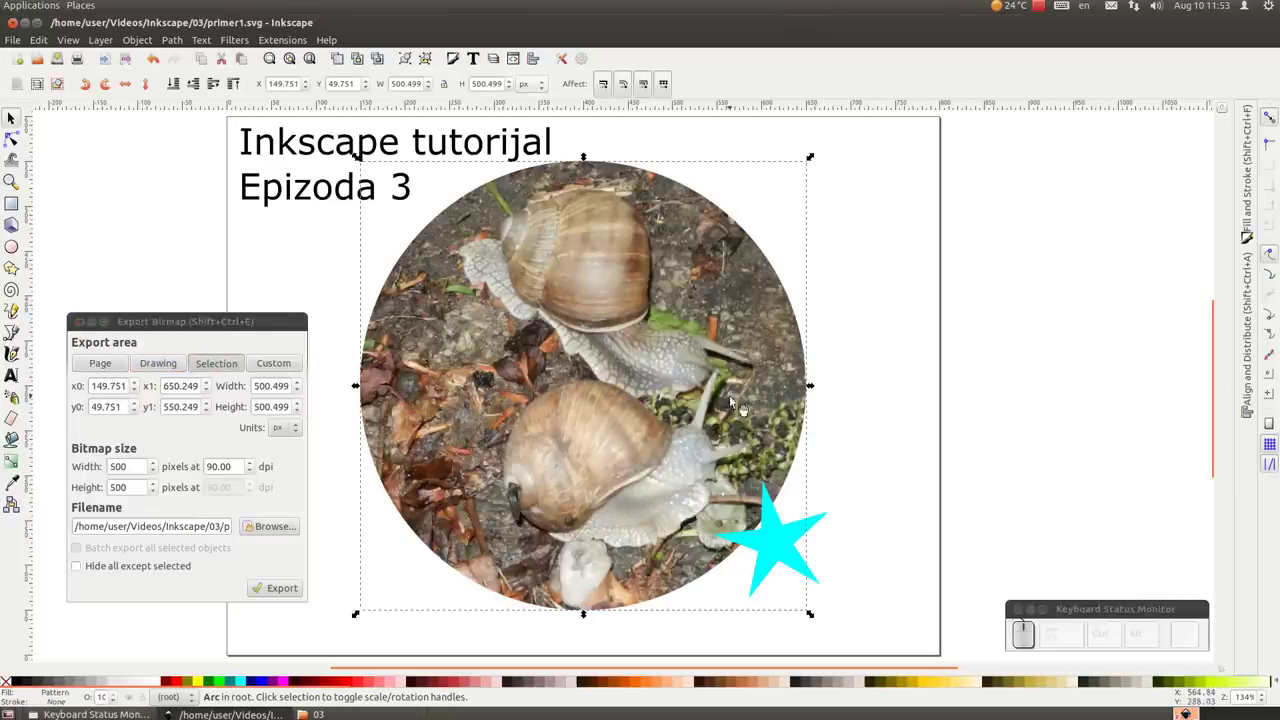
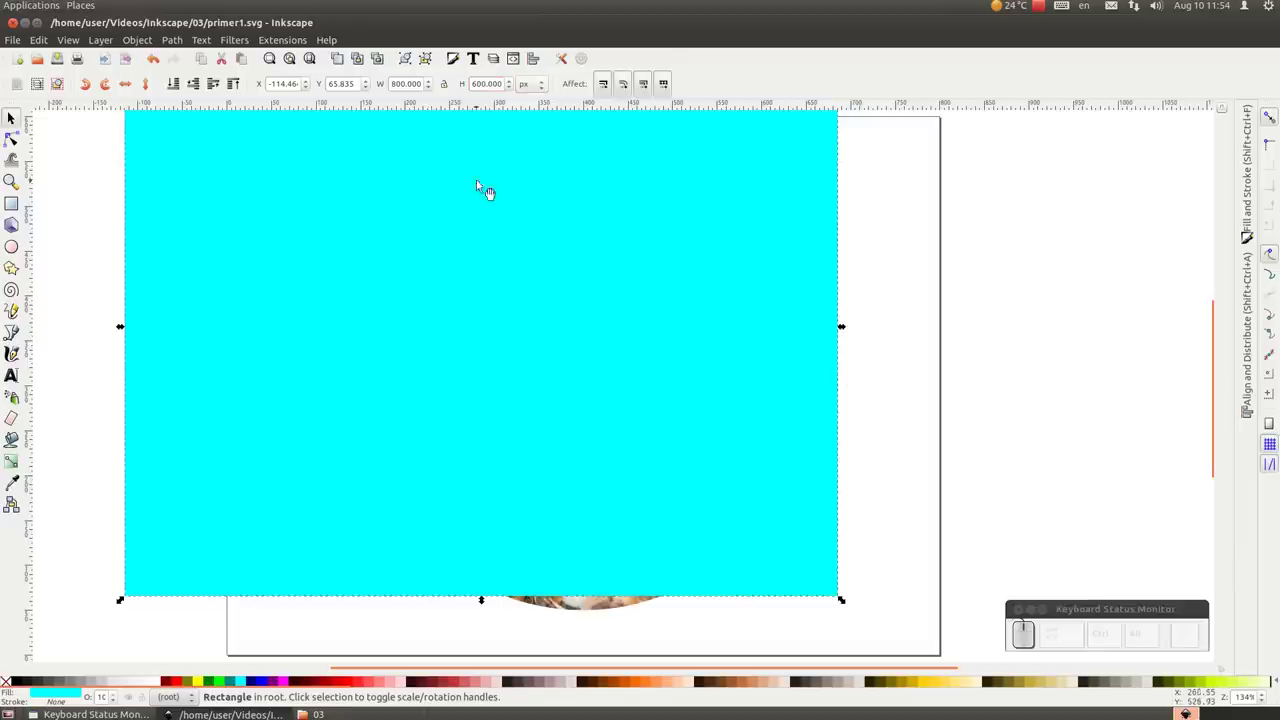
Send the page-sized 800 × 600 rectangle behind everything as a backdrop.
{"action": "key", "text": "Page_Down"}
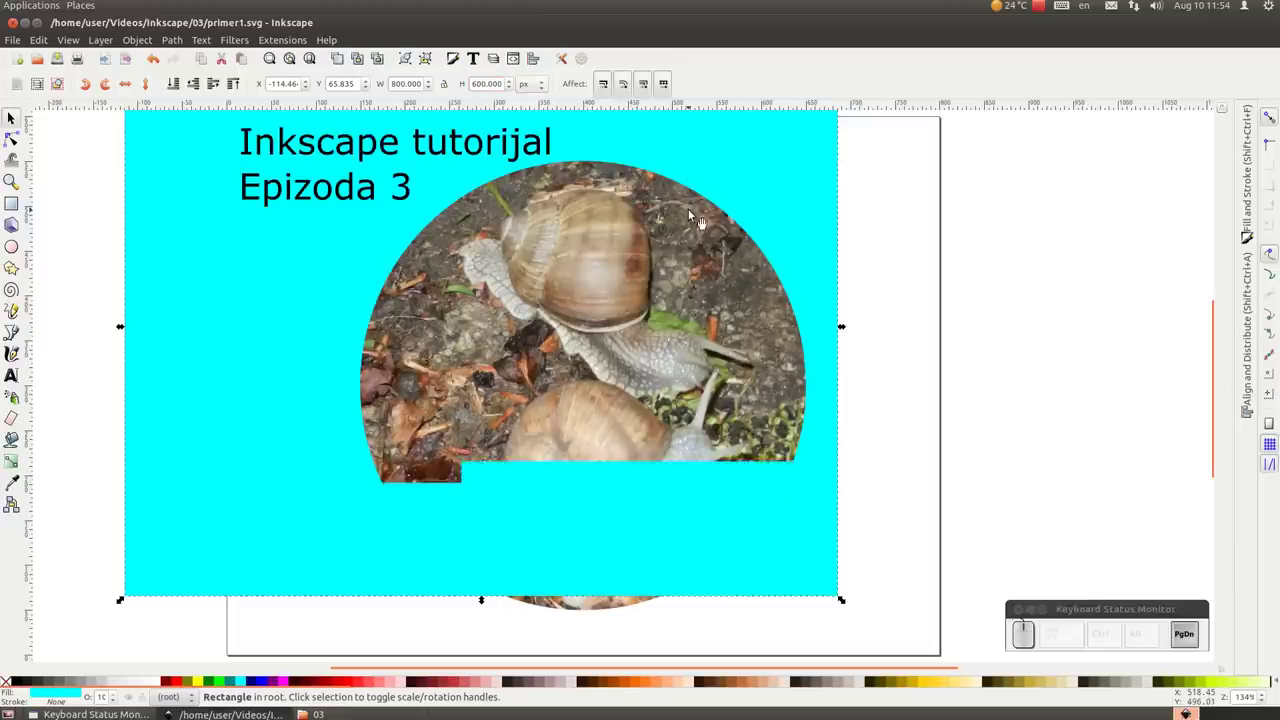
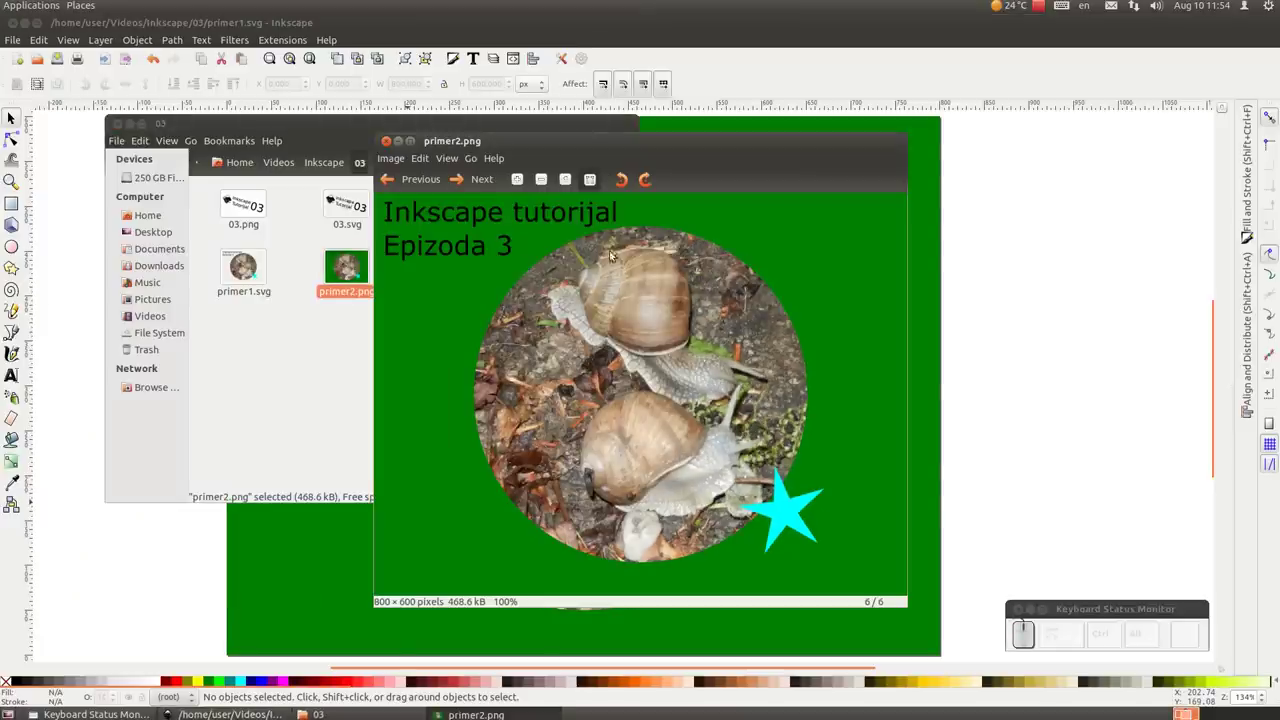
Close the primer2.png preview, delete the green backdrop rectangle and bring up Document Properties.
{"action": "left_click_drag", "start_coordinate": [180, 335], "coordinate": [315, 340]}
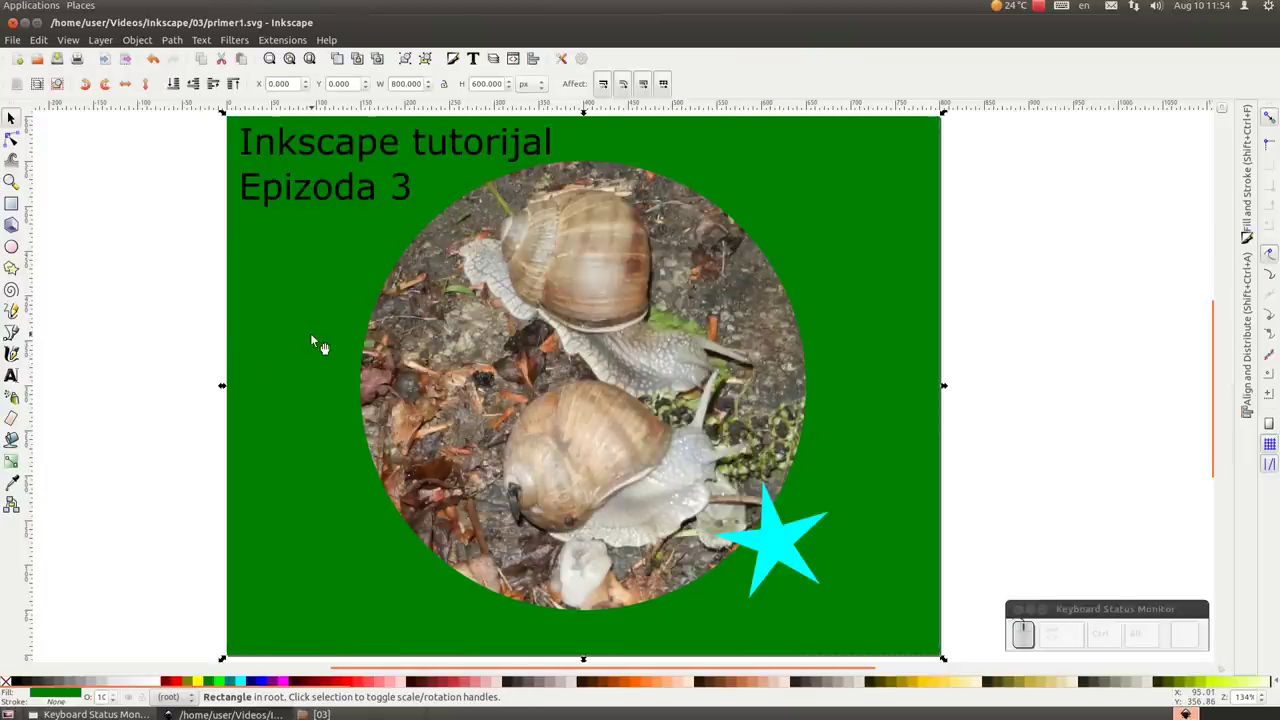
{"action": "left_click_drag", "start_coordinate": [317, 339], "coordinate": [329, 343]}
{"action": "key", "text": "Delete"}
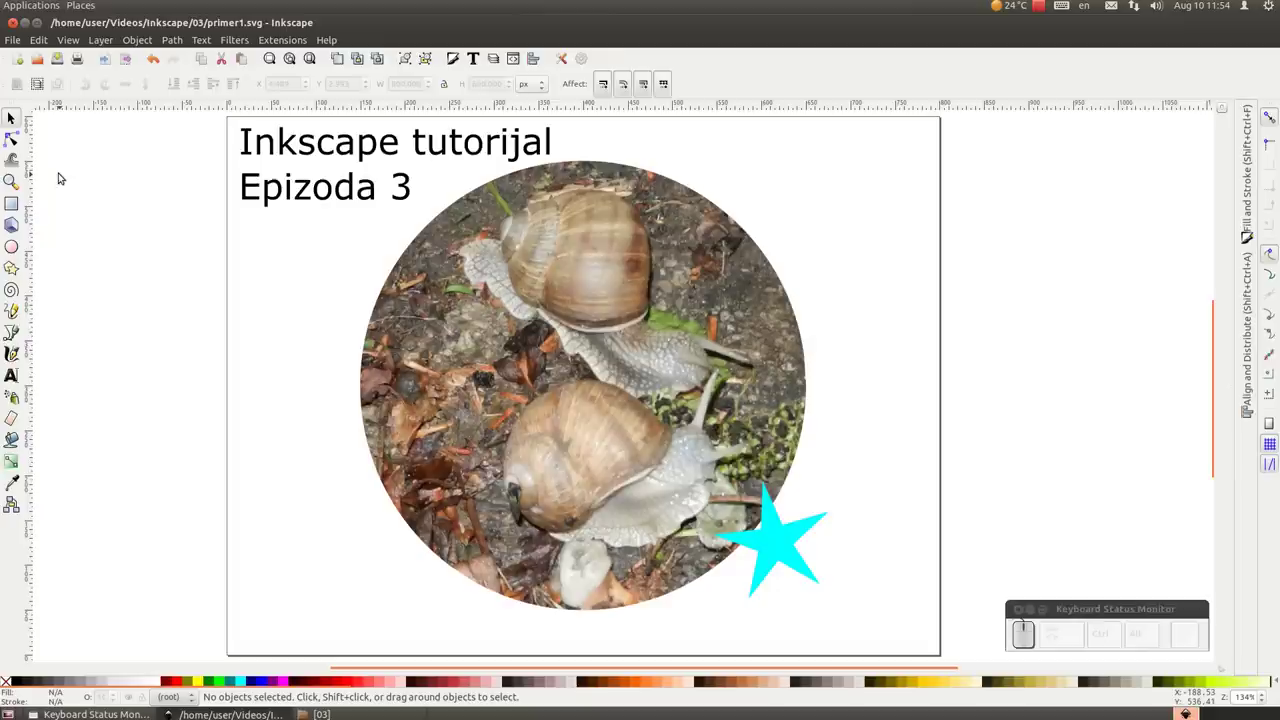
{"action": "left_click_drag", "start_coordinate": [587, 54], "coordinate": [587, 54]}
Set the page background colour to opaque white (alpha 255) in Document Properties.
{"action": "left_click", "coordinate": [453, 120]}
{"action": "left_click_drag", "start_coordinate": [597, 394], "coordinate": [619, 396]}
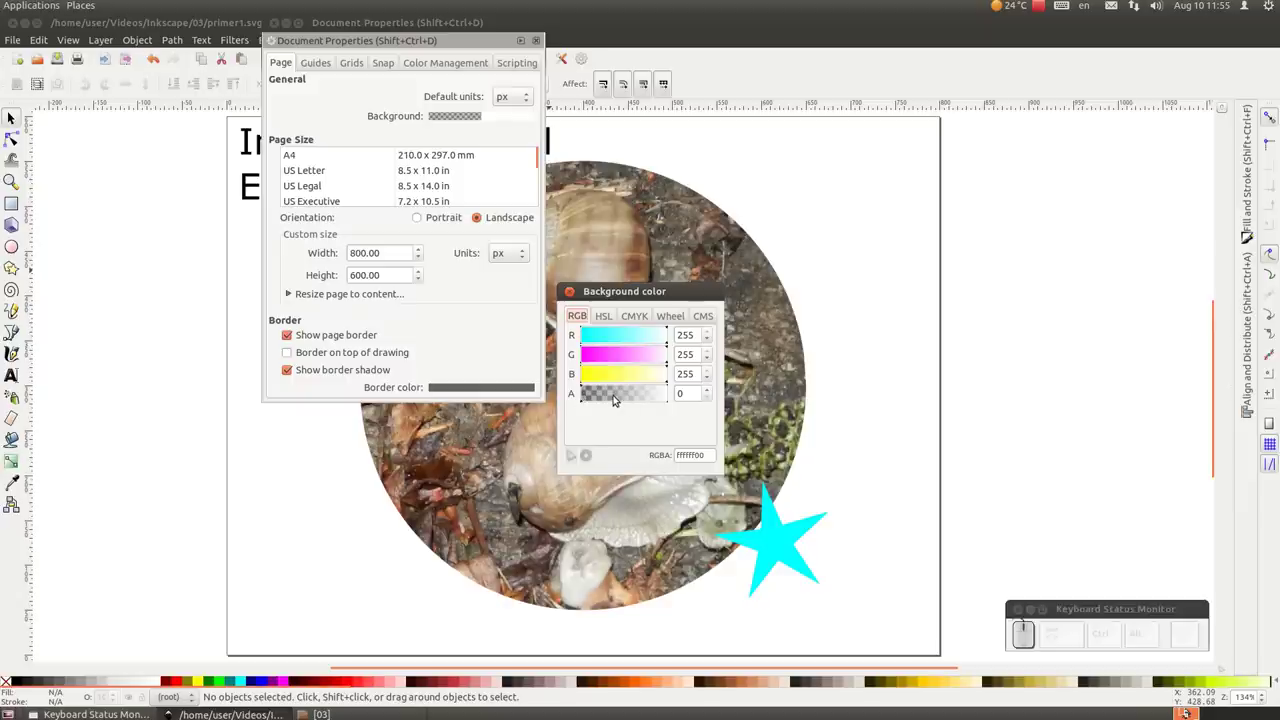
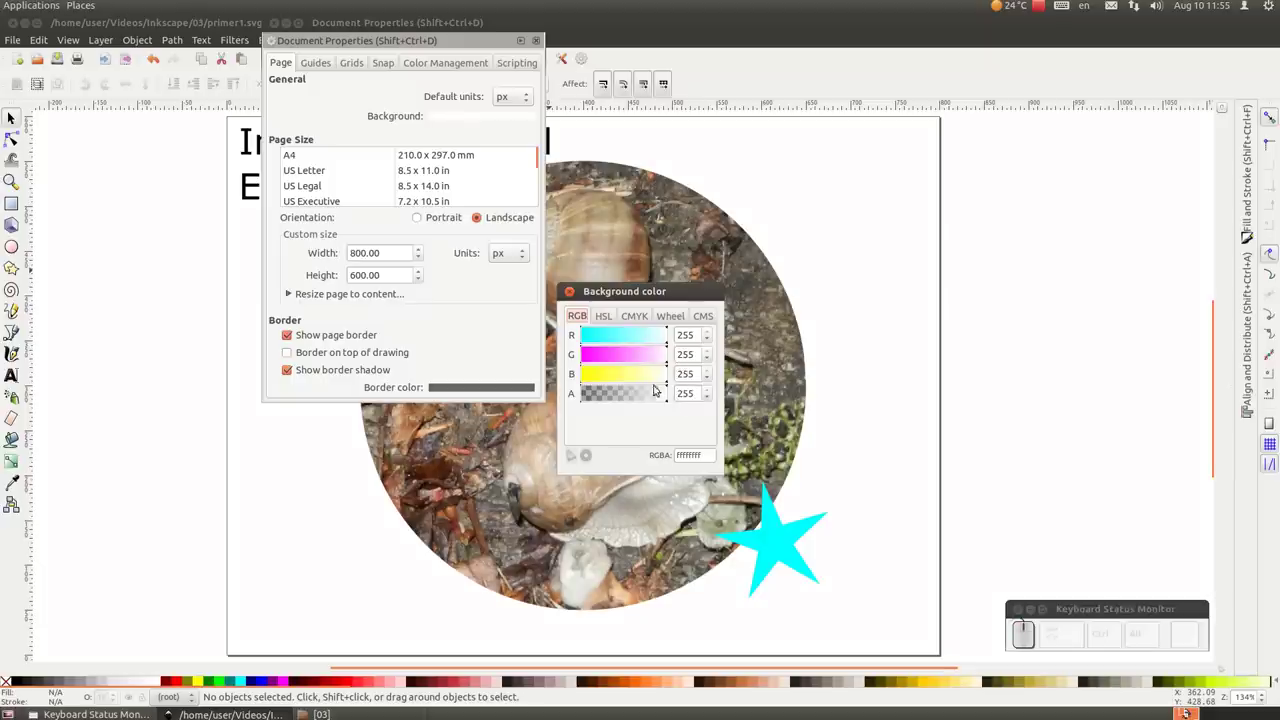
{"action": "left_click", "coordinate": [577, 300]}
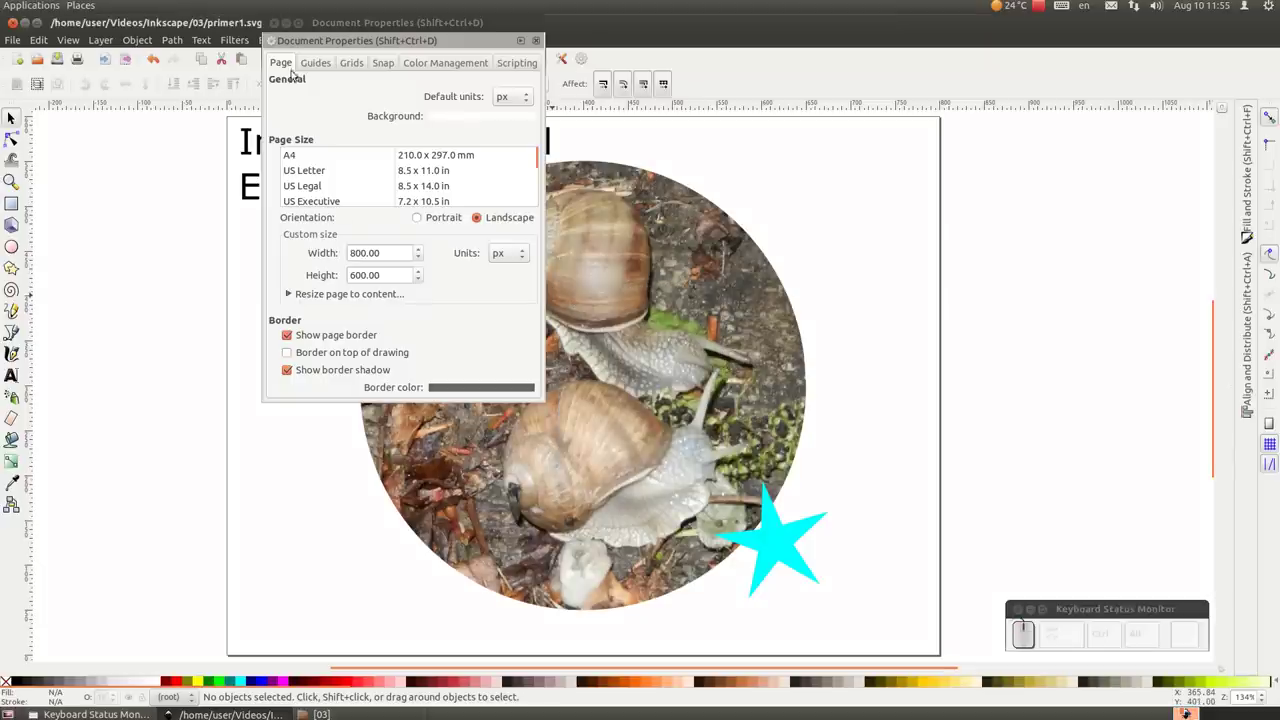
{"action": "left_click", "coordinate": [279, 30]}
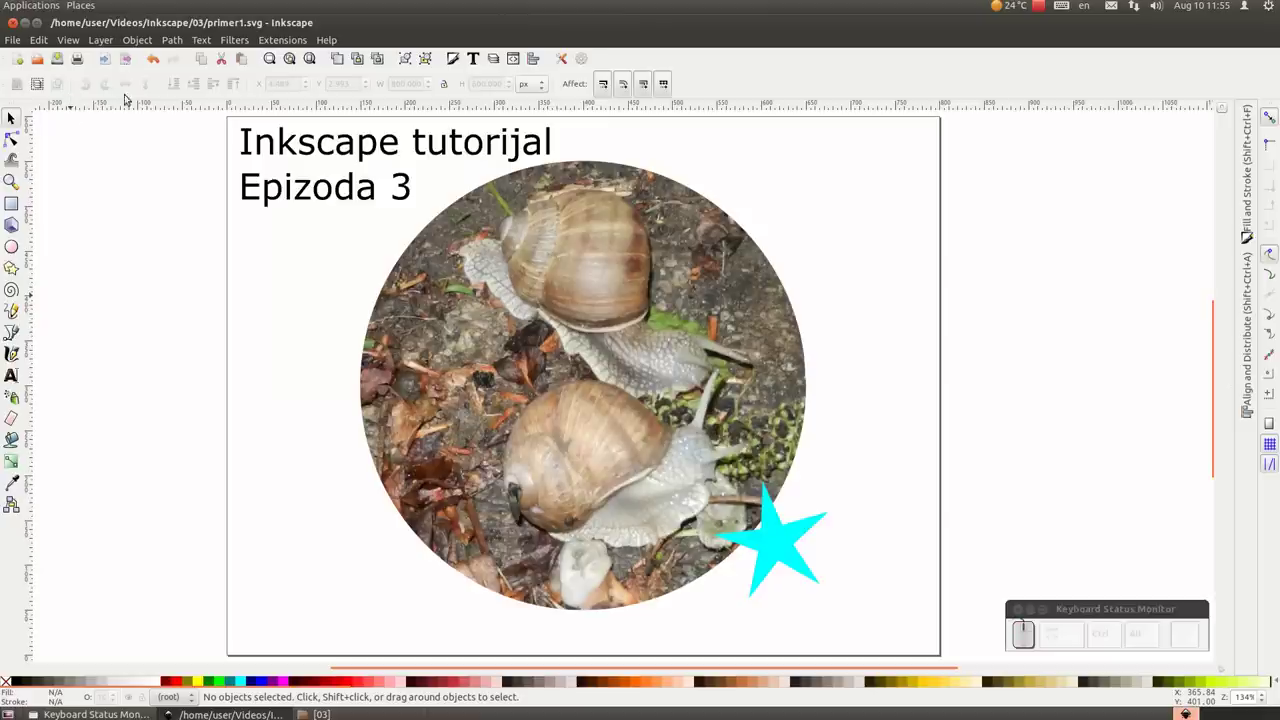
Export the Page as the bitmap primer3.png.
{"action": "left_click", "coordinate": [134, 64]}
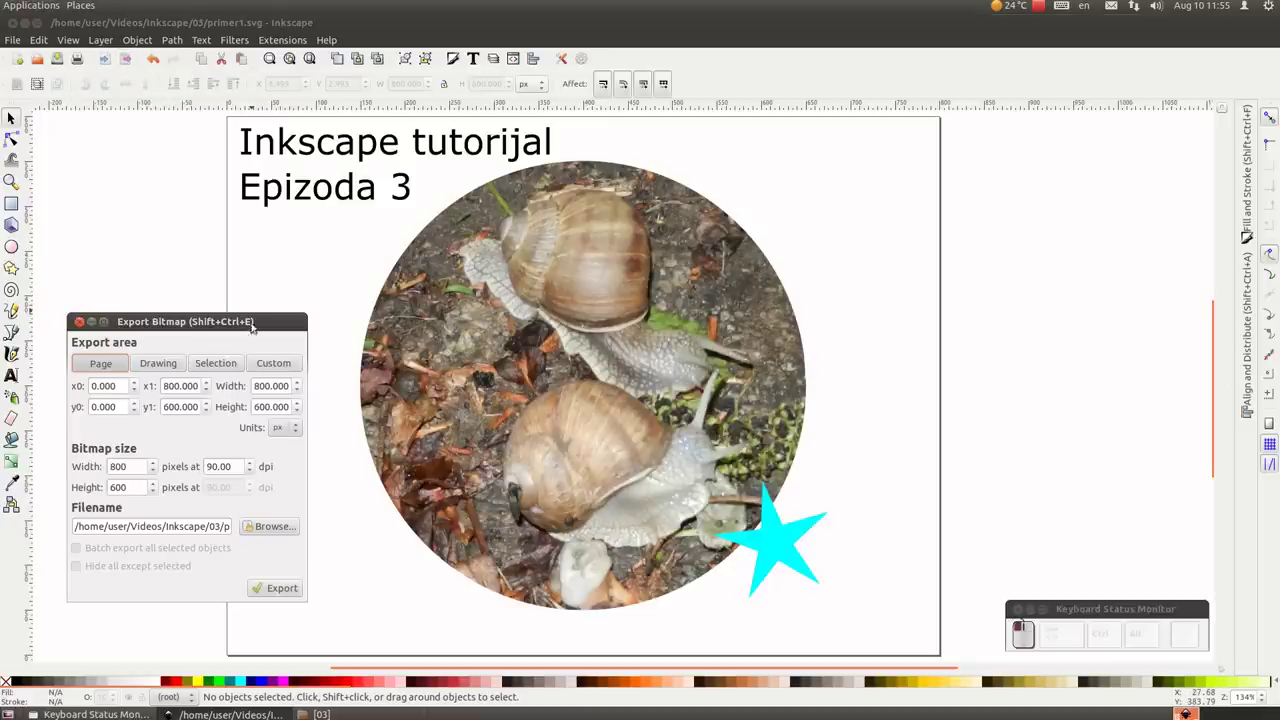
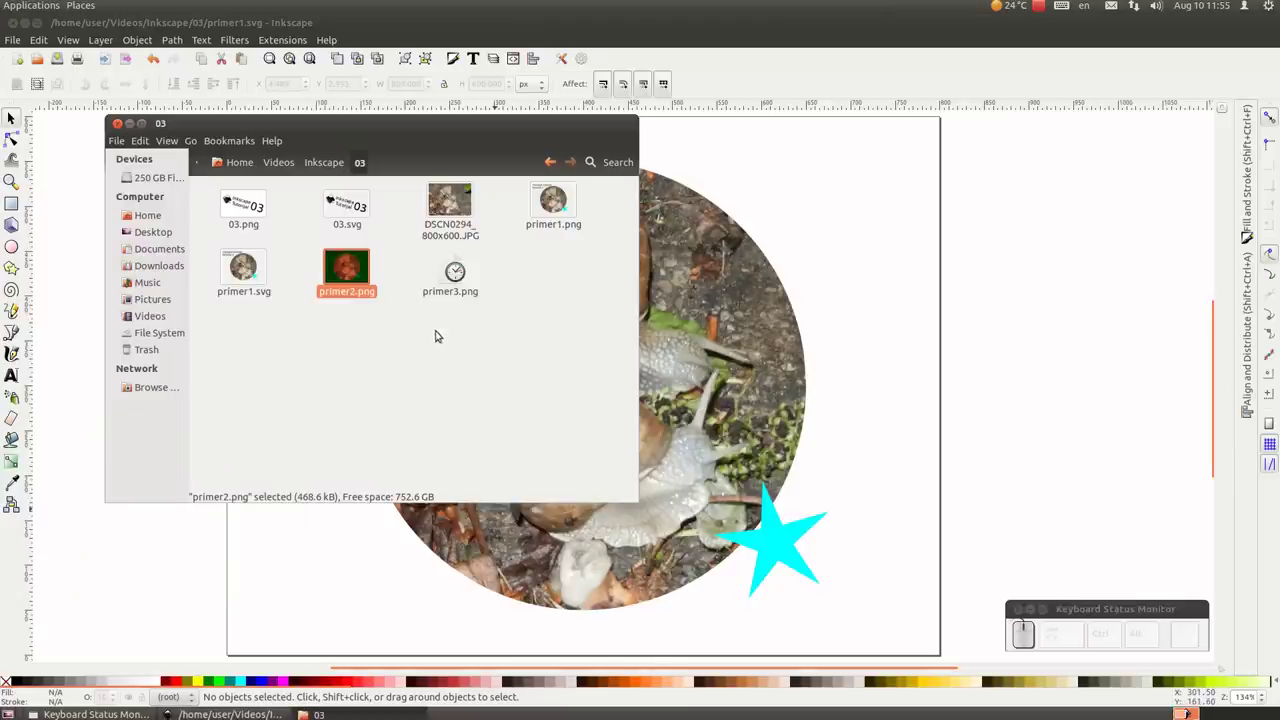
{"action": "left_click", "coordinate": [455, 284]}
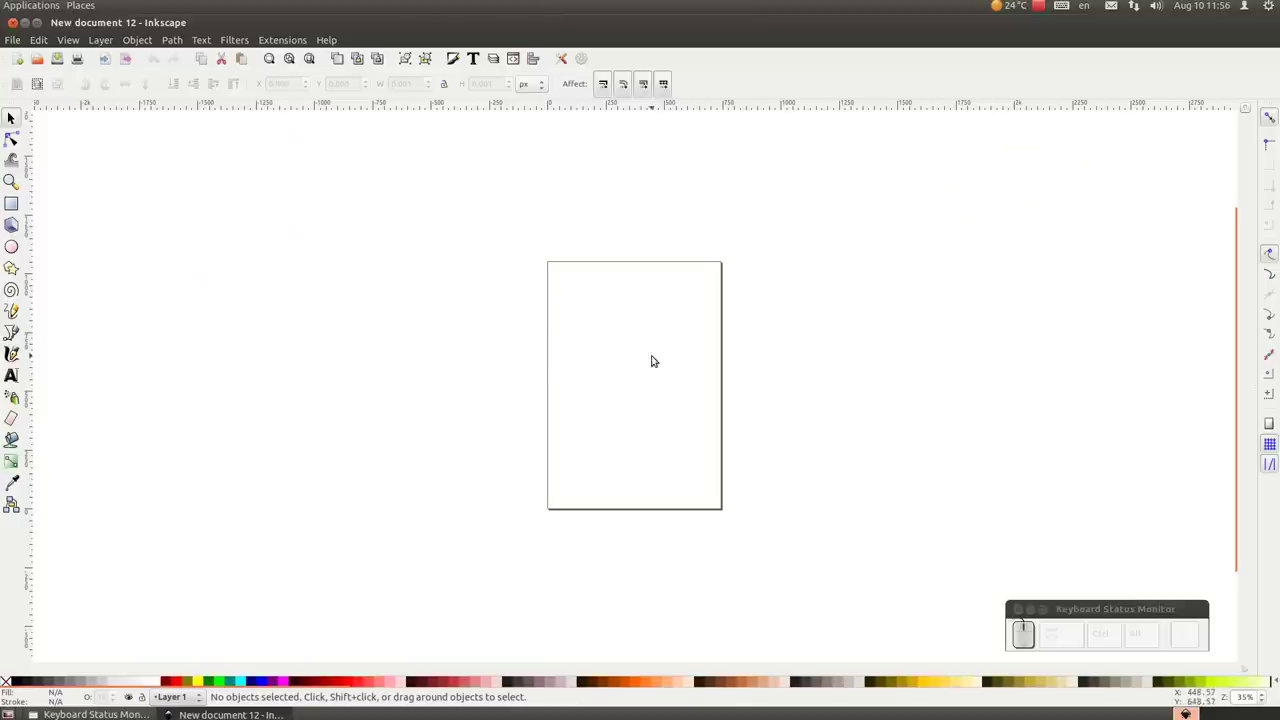
Start a new blank portrait document and check its Document Properties.
{"action": "scroll", "scroll_direction": "up", "scroll_amount": 3}
{"action": "scroll", "scroll_direction": "up", "scroll_amount": 3}
{"action": "scroll", "scroll_direction": "up", "scroll_amount": 3}
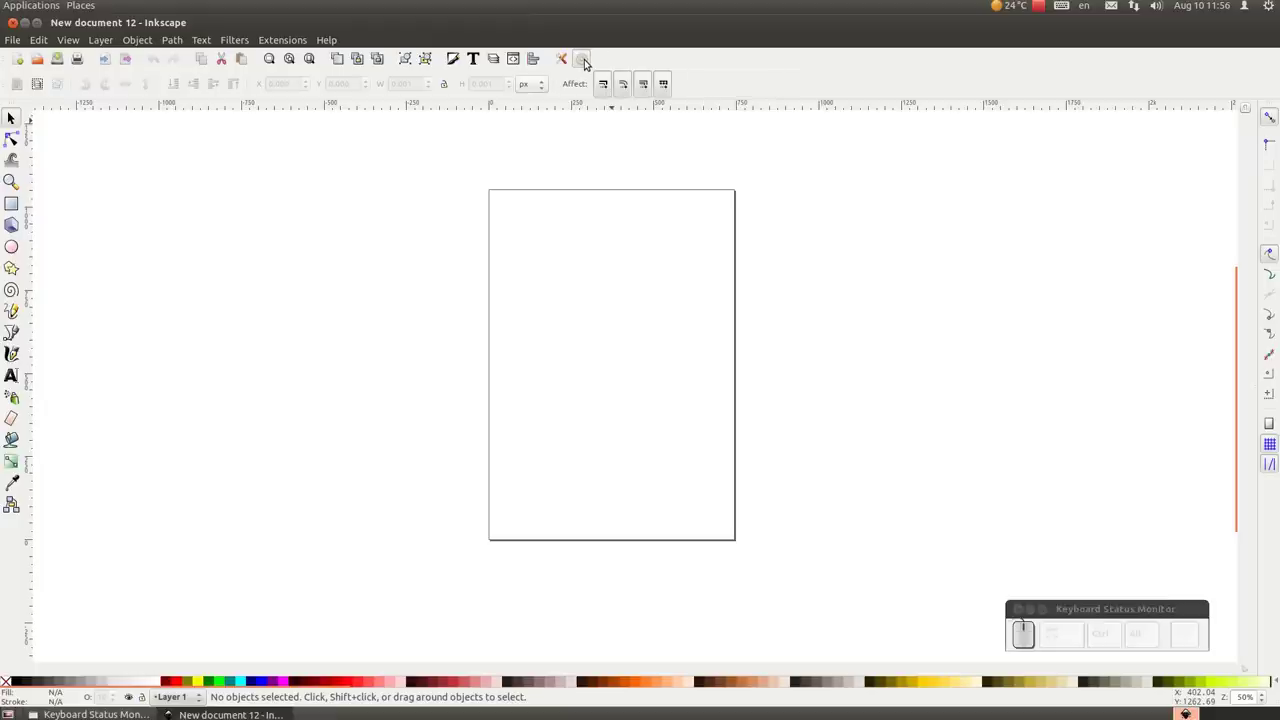
{"action": "left_click", "coordinate": [592, 59]}
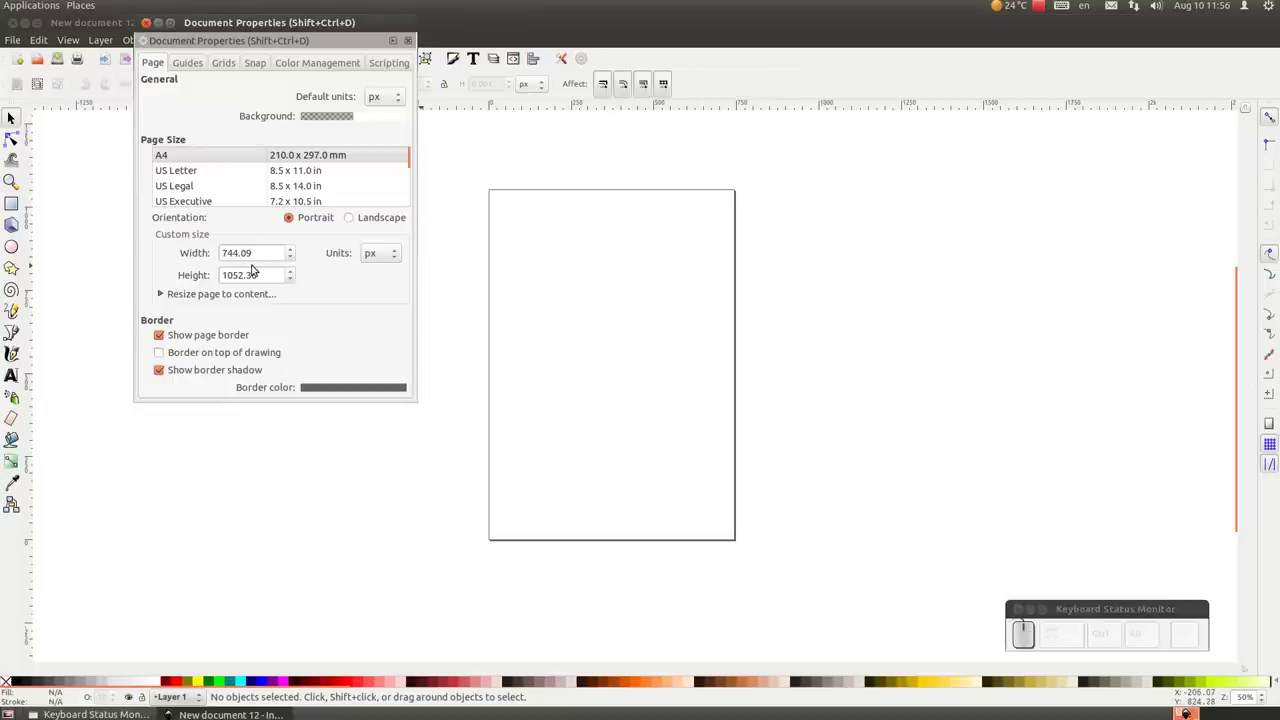
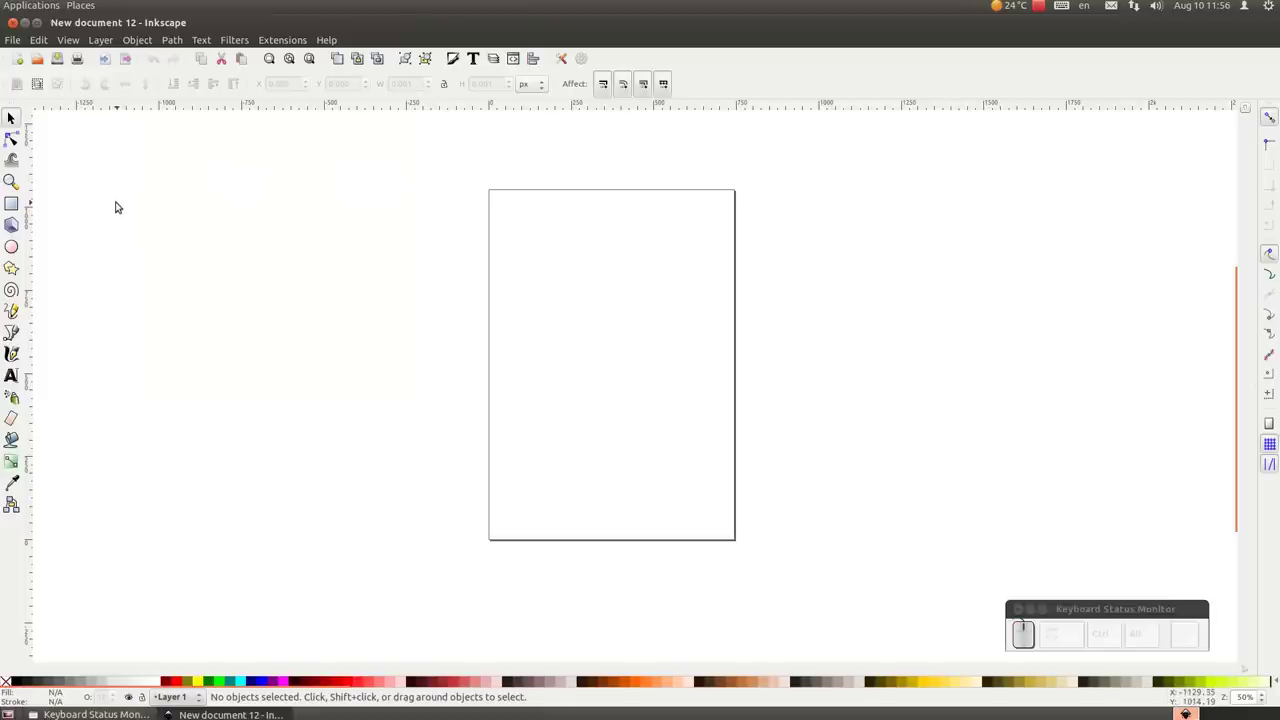
Bring up the File > Import chooser showing the 03 folder.
{"action": "left_click_drag", "start_coordinate": [116, 57], "coordinate": [484, 304]}
{"action": "left_click_drag", "start_coordinate": [474, 276], "coordinate": [458, 275]}
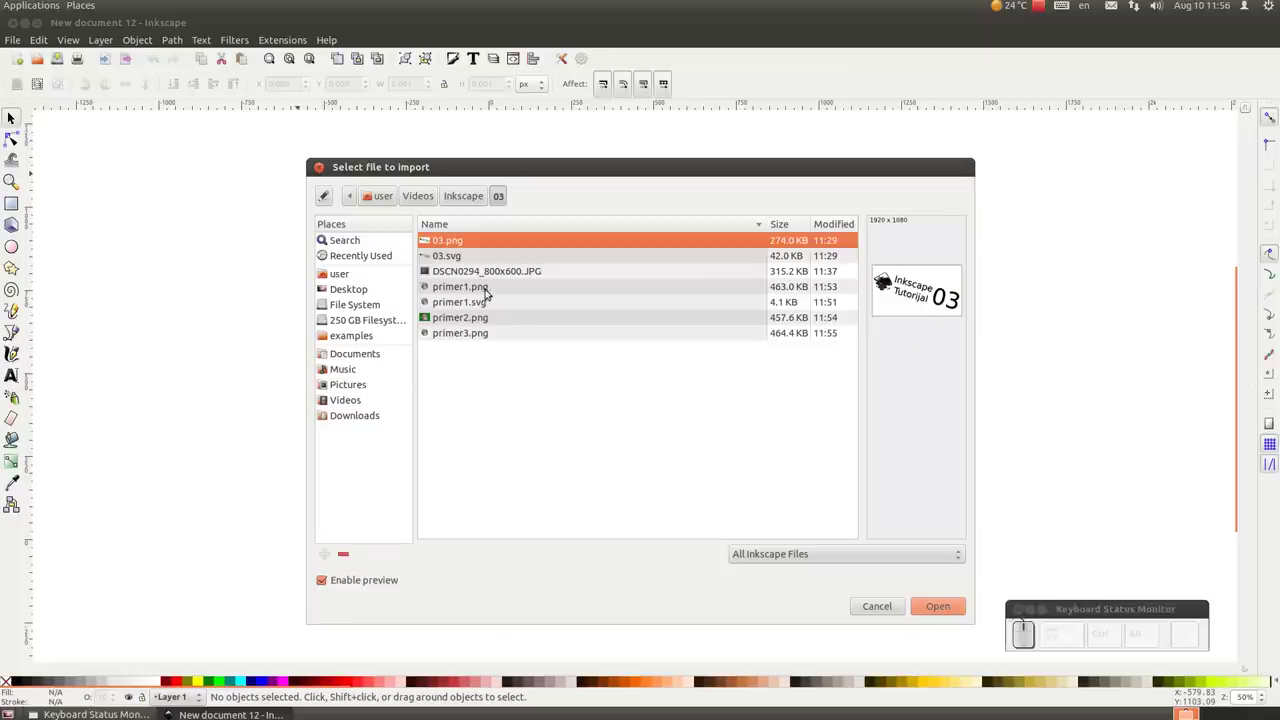
Import DSCN0294_800x600.JPG onto the page as a linked image.
{"action": "left_click", "coordinate": [487, 276]}
{"action": "left_click", "coordinate": [946, 611]}
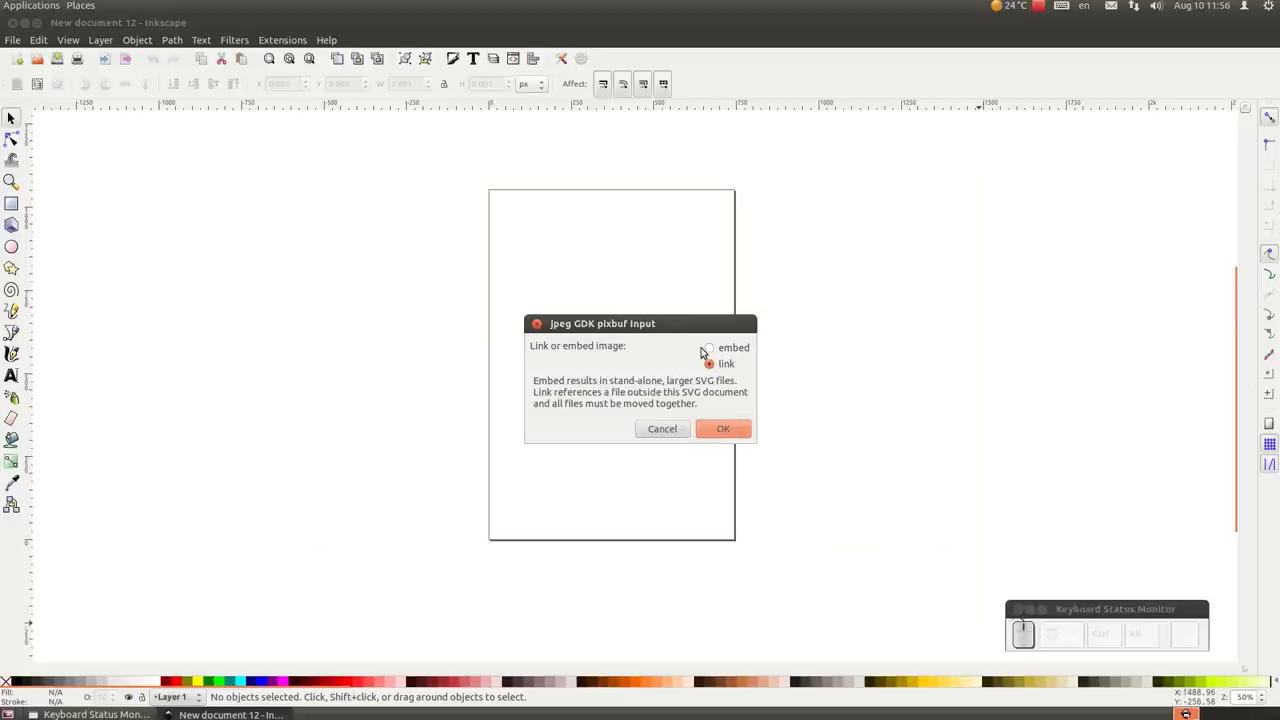
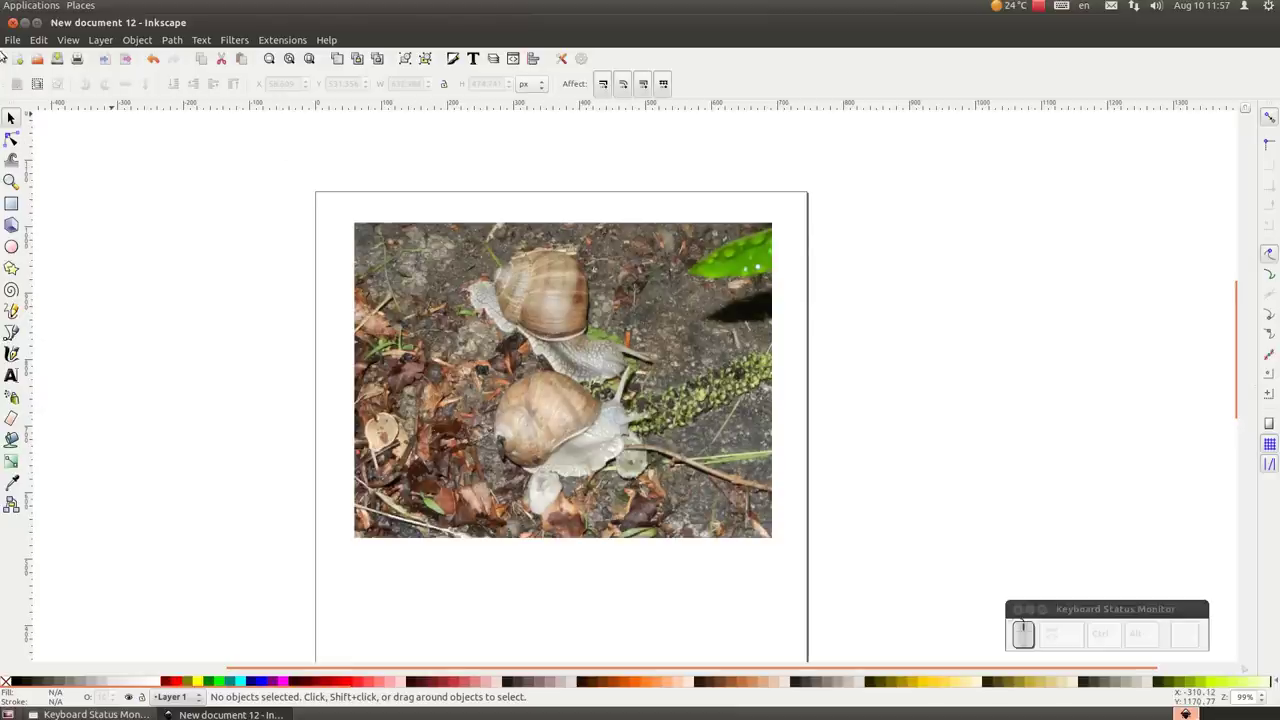
Add two green stars below the snail photo with the Star tool.
{"action": "left_click_drag", "start_coordinate": [15, 44], "coordinate": [19, 72]}
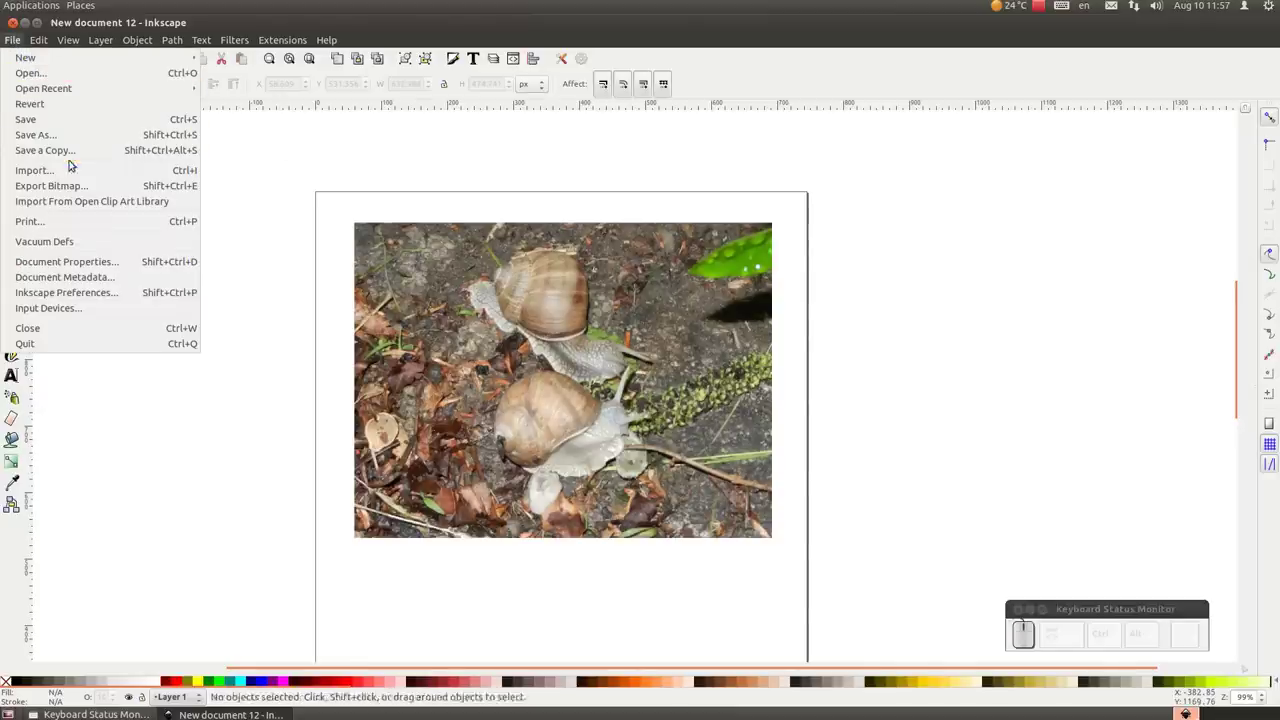
{"action": "left_click", "coordinate": [425, 129]}
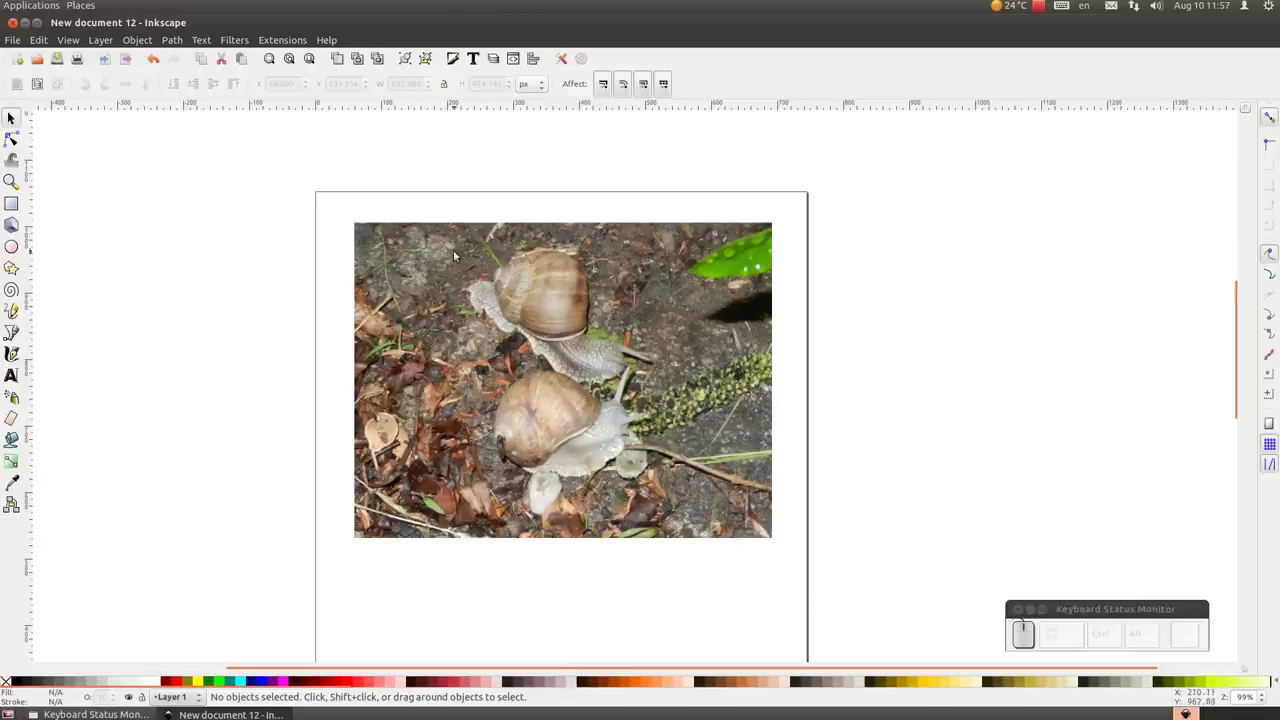
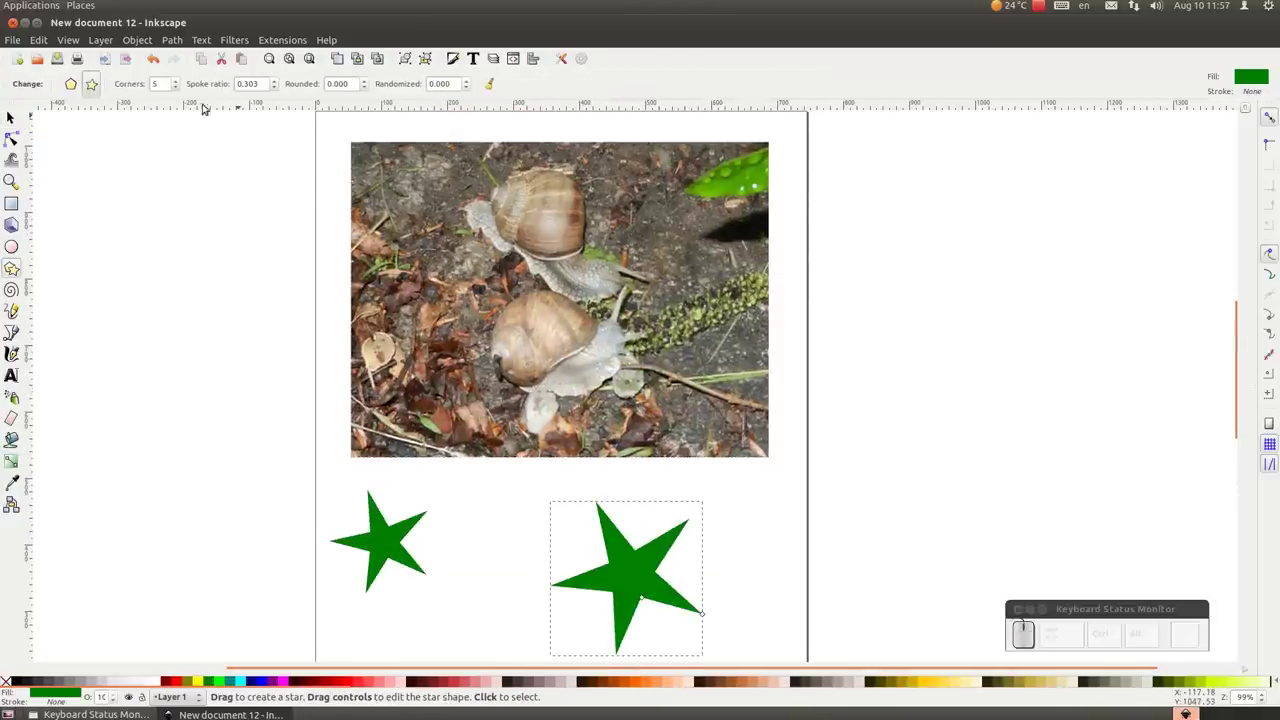
{"action": "left_click", "coordinate": [24, 113]}
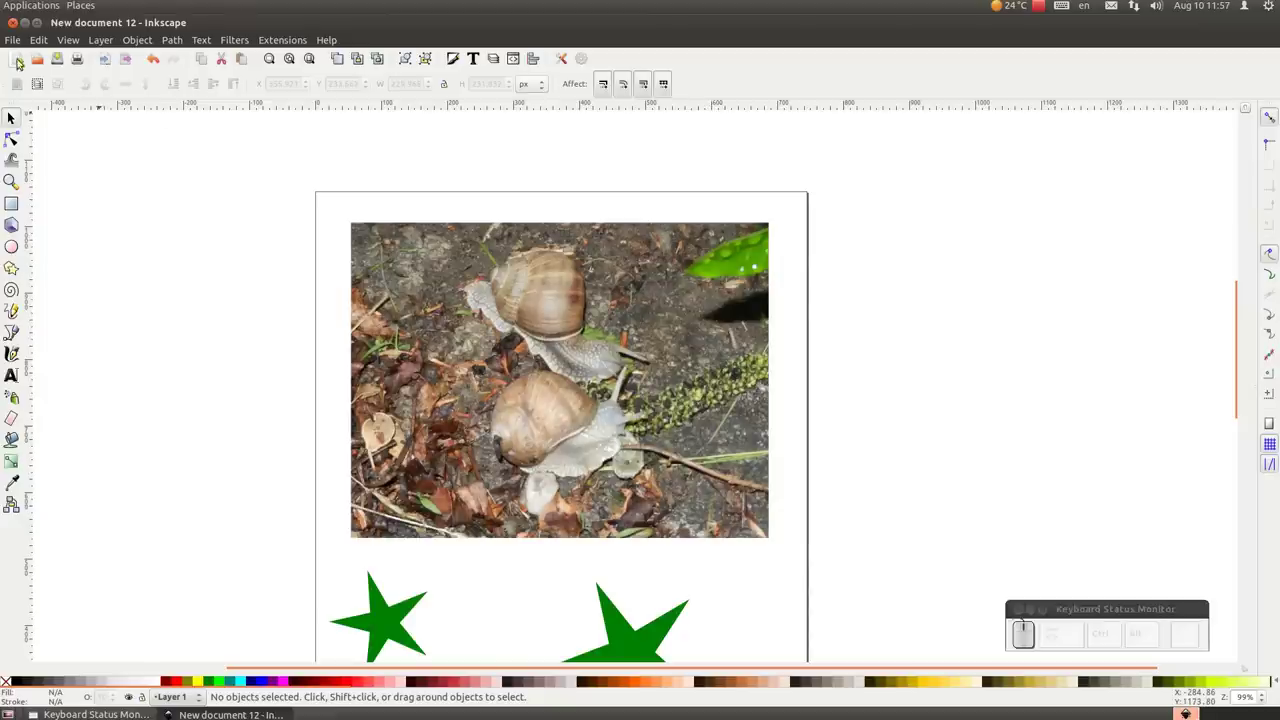
{"action": "scroll", "scroll_direction": "down", "scroll_amount": 3}
Save the drawing as link.svg in the 03 folder.
{"action": "left_click", "coordinate": [20, 41]}
{"action": "left_click_drag", "start_coordinate": [56, 137], "coordinate": [235, 195]}
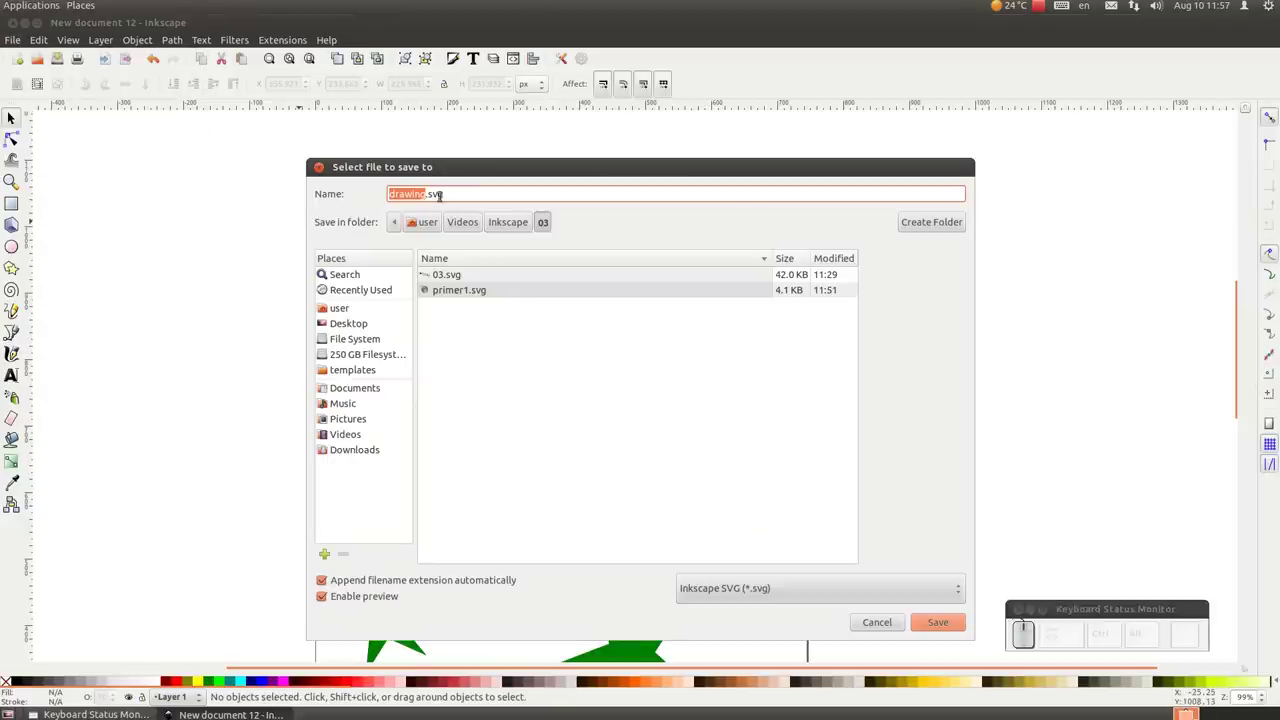
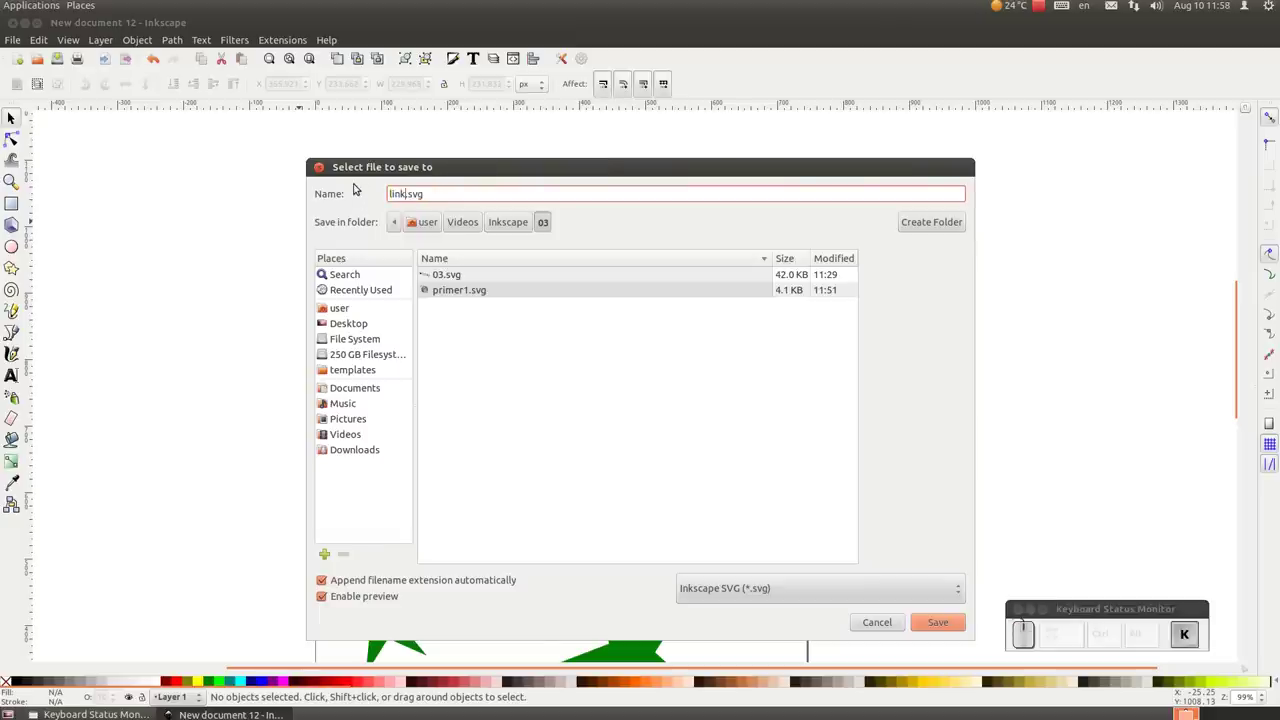
{"action": "key", "text": "Return"}
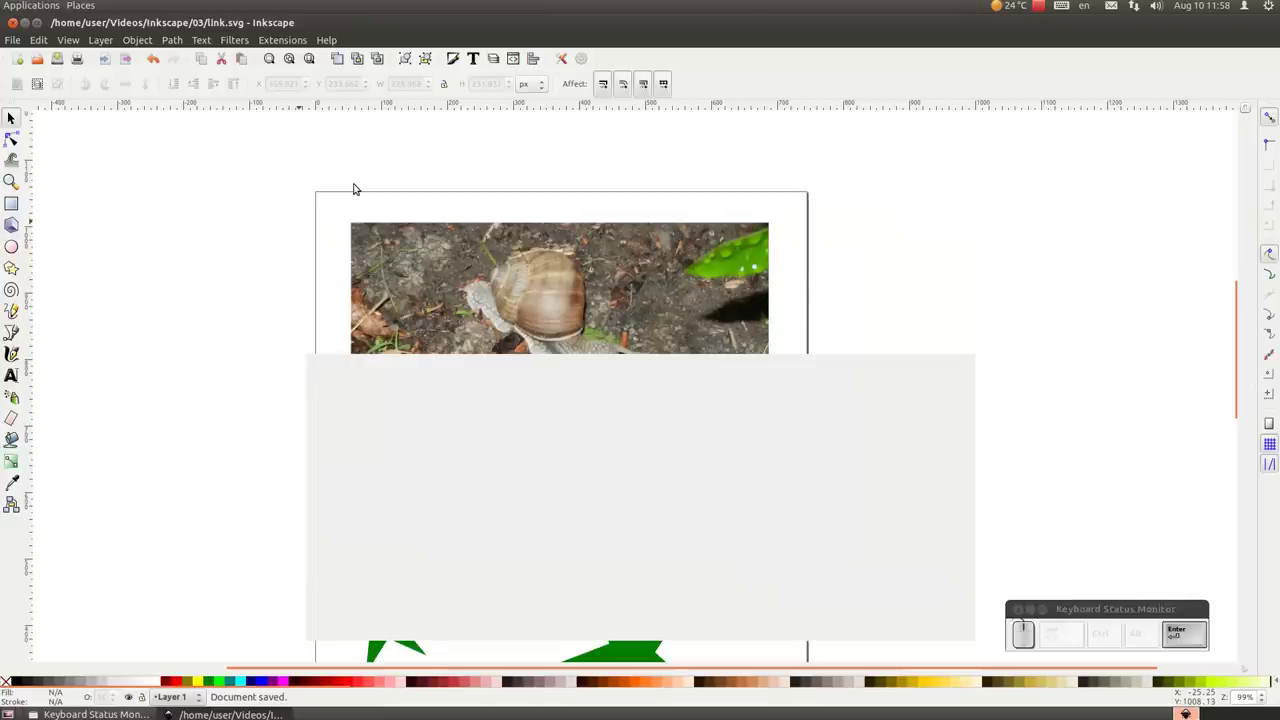
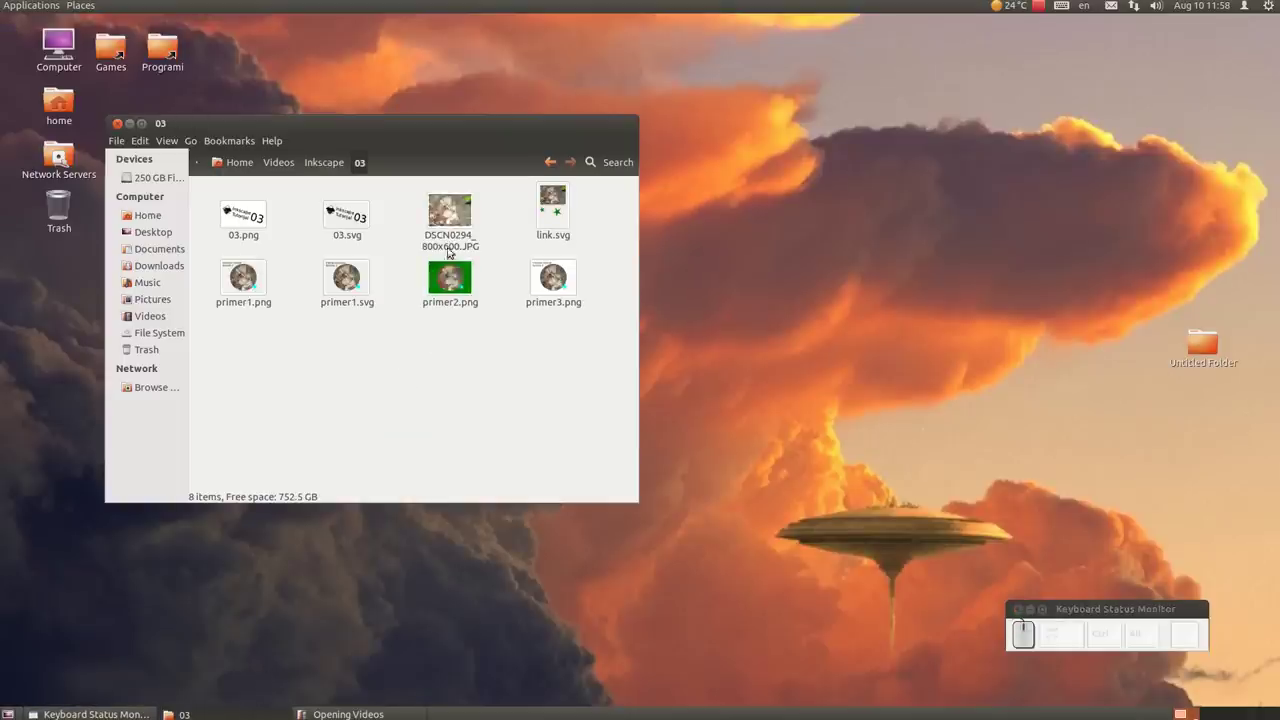
Drag DSCN0294_800x600.JPG out of the 03 folder onto the desktop.
{"action": "left_click", "coordinate": [563, 201]}
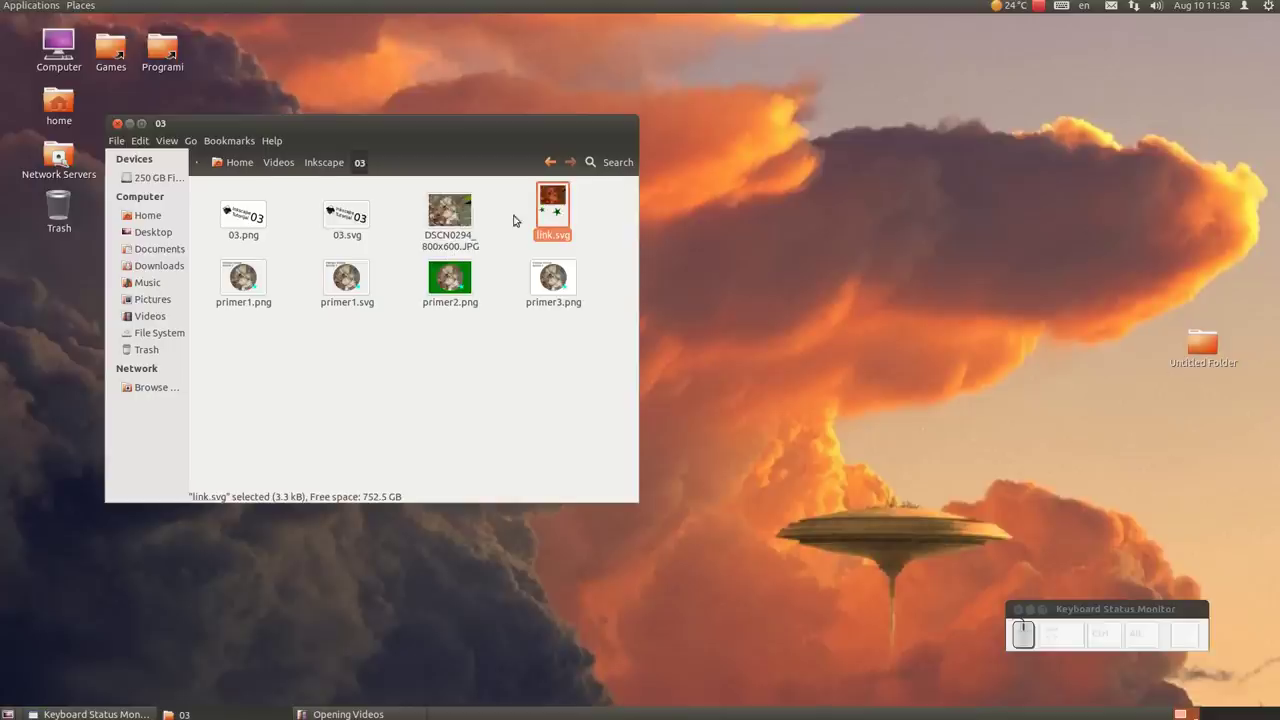
{"action": "left_click", "coordinate": [449, 221]}
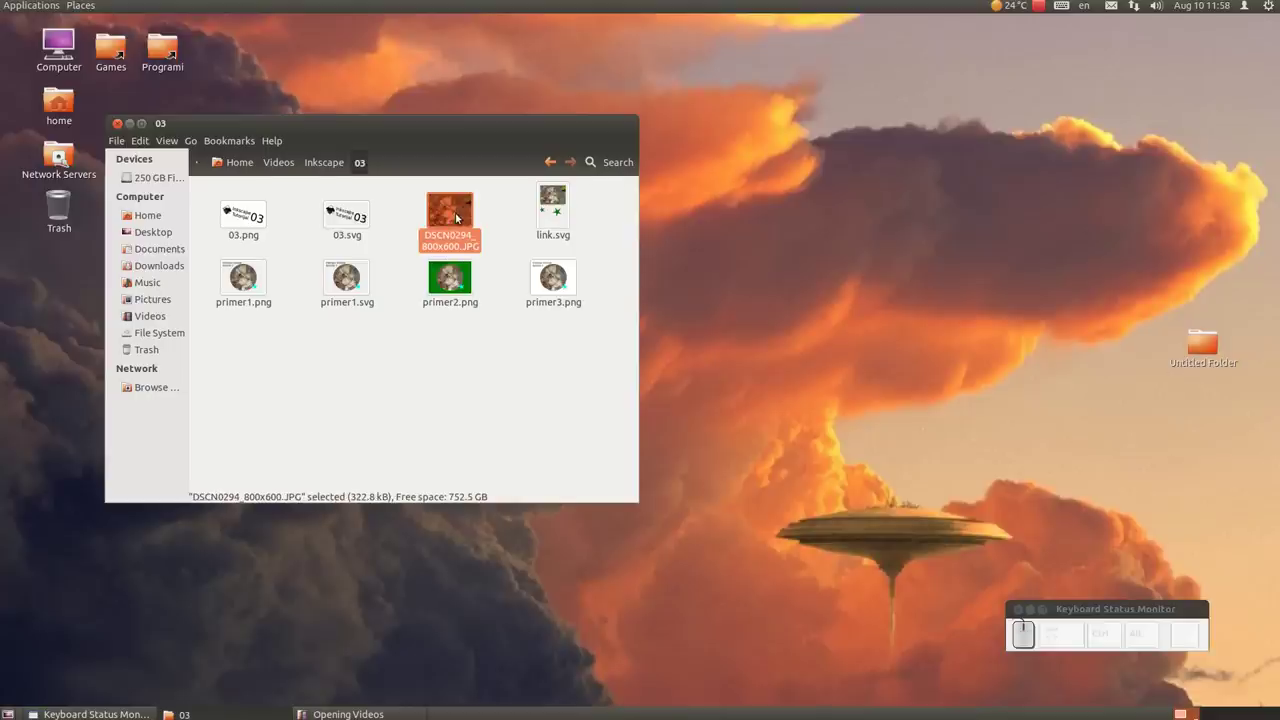
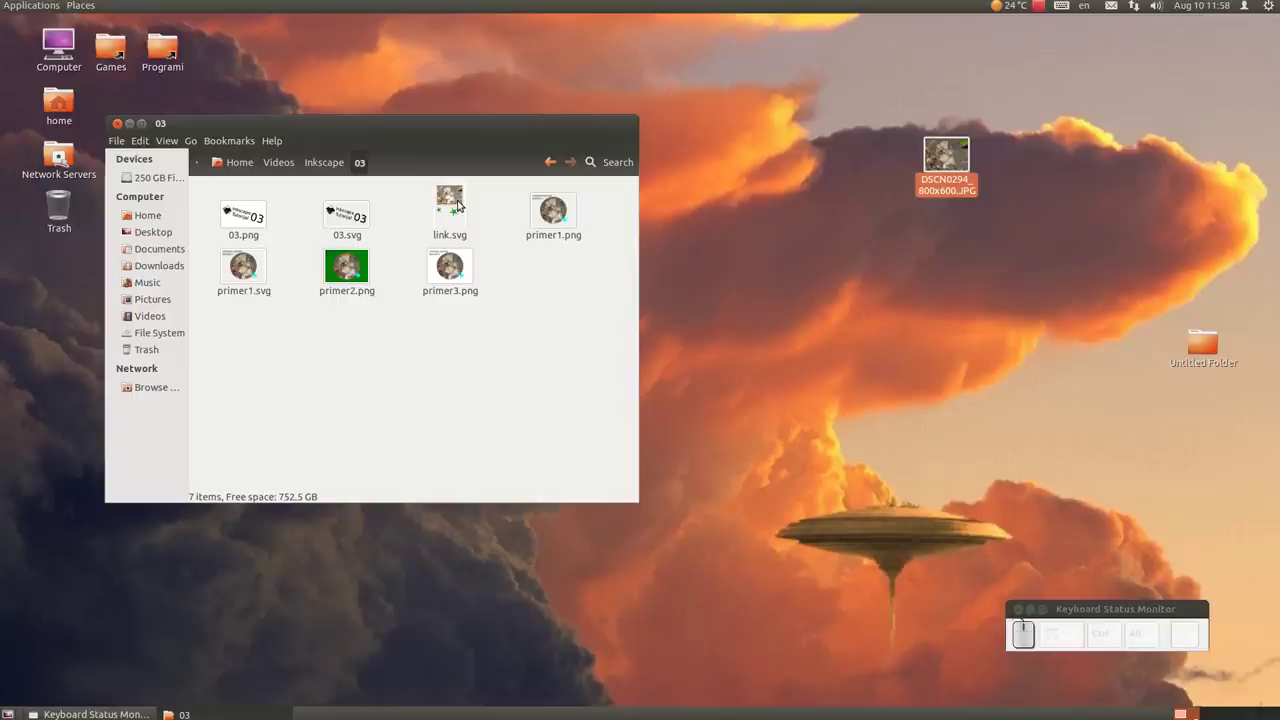
{"action": "left_click_drag", "start_coordinate": [460, 204], "coordinate": [543, 247]}
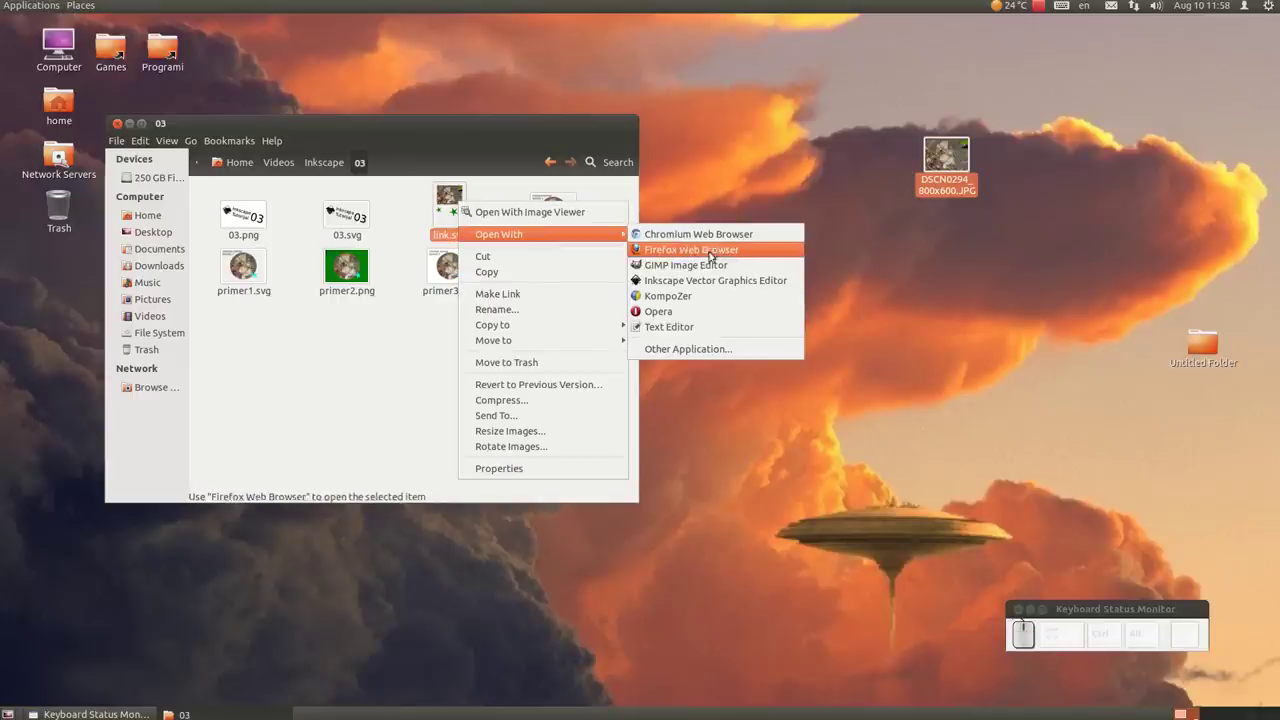
Open link.svg in Inkscape and remove the 03-folder part of the missing image's URL.
{"action": "left_click", "coordinate": [709, 282]}
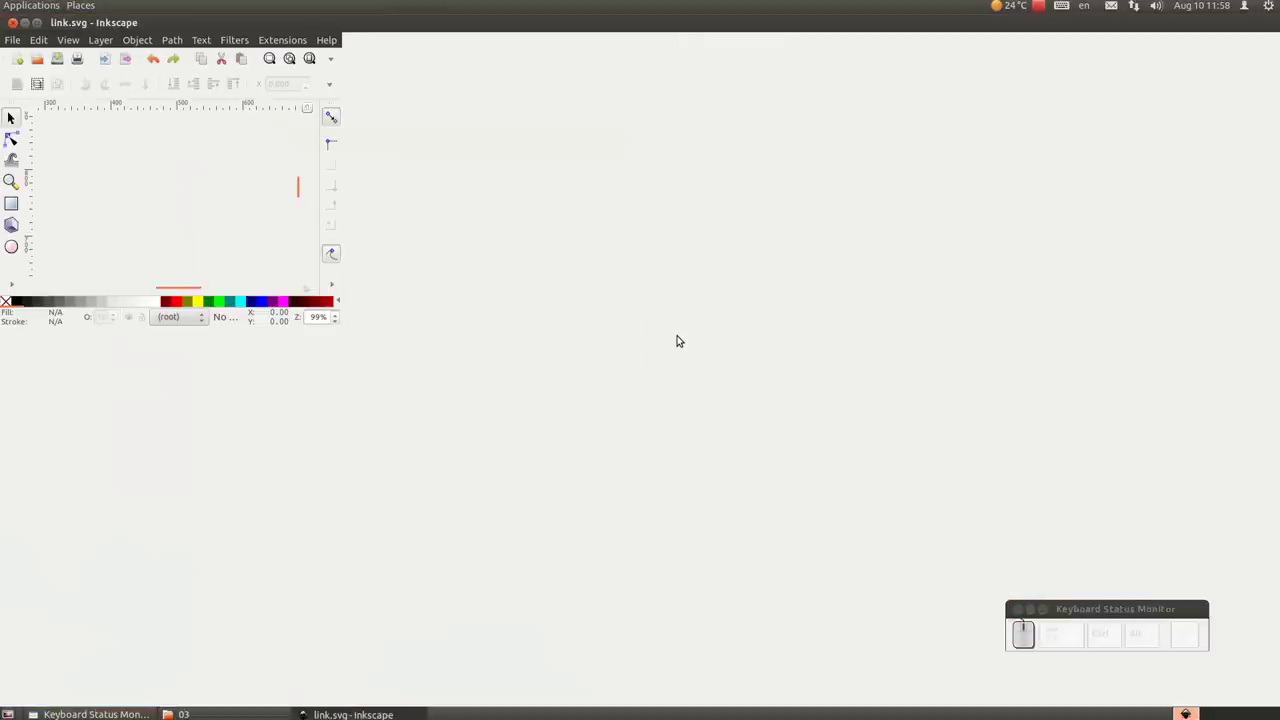
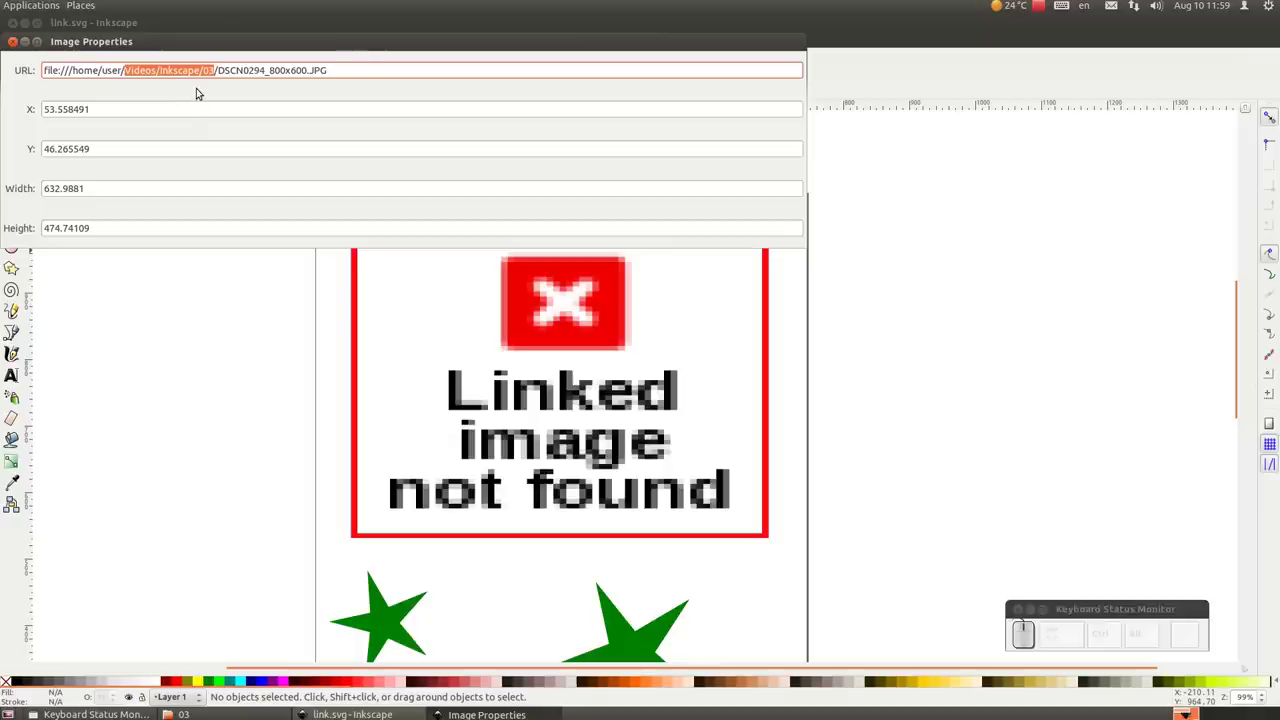
{"action": "key", "text": "shift+d"}
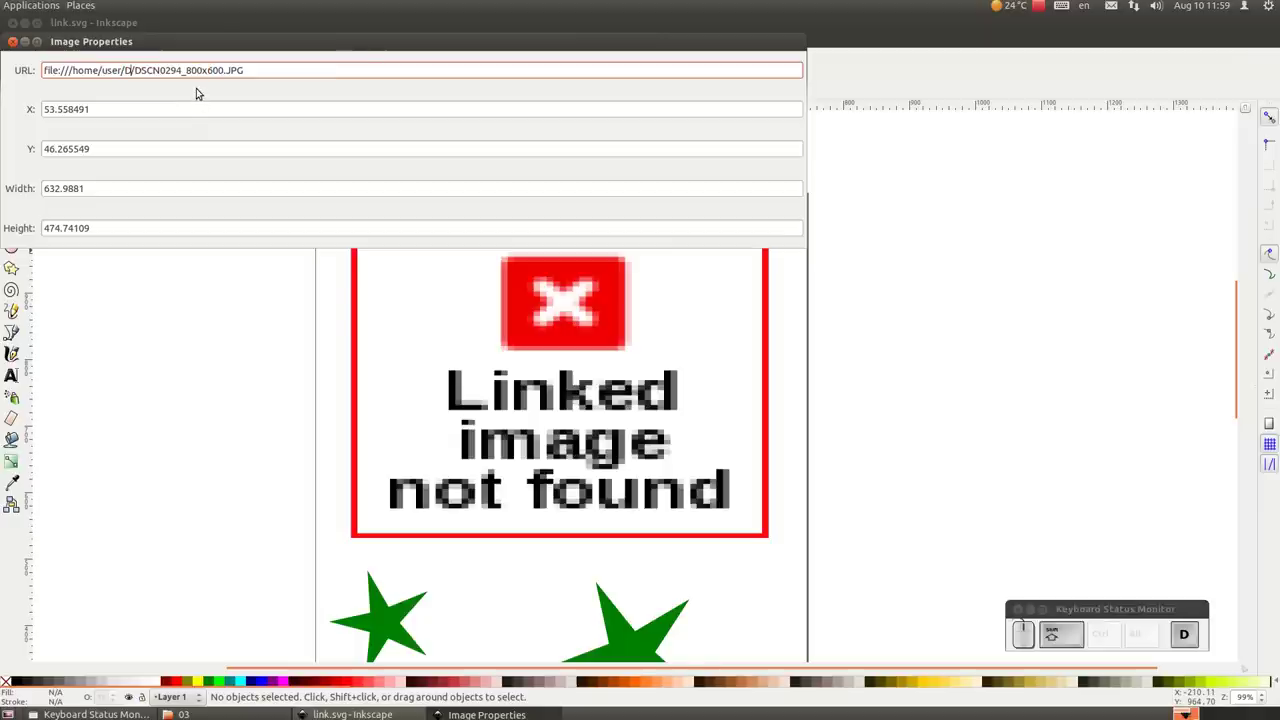
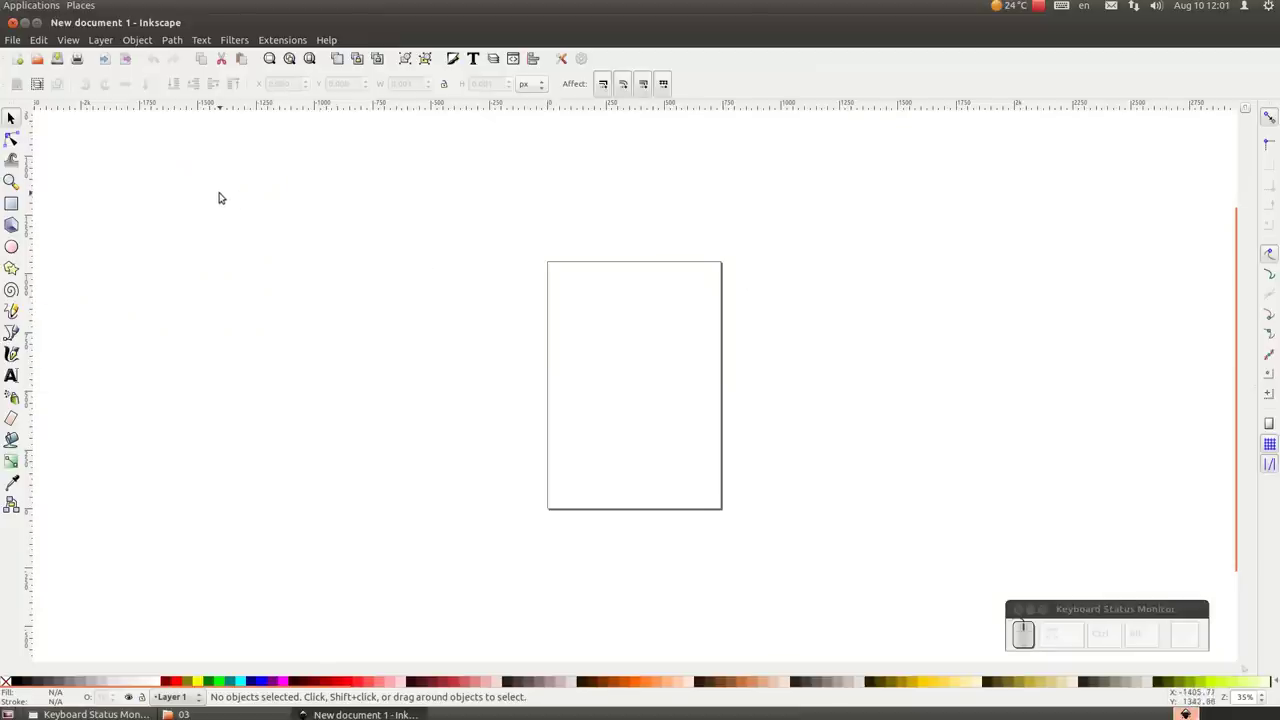
Import the snail JPG into the new document choosing 'embed'.
{"action": "left_click", "coordinate": [108, 63]}
{"action": "left_click", "coordinate": [489, 272]}
{"action": "left_click", "coordinate": [930, 603]}
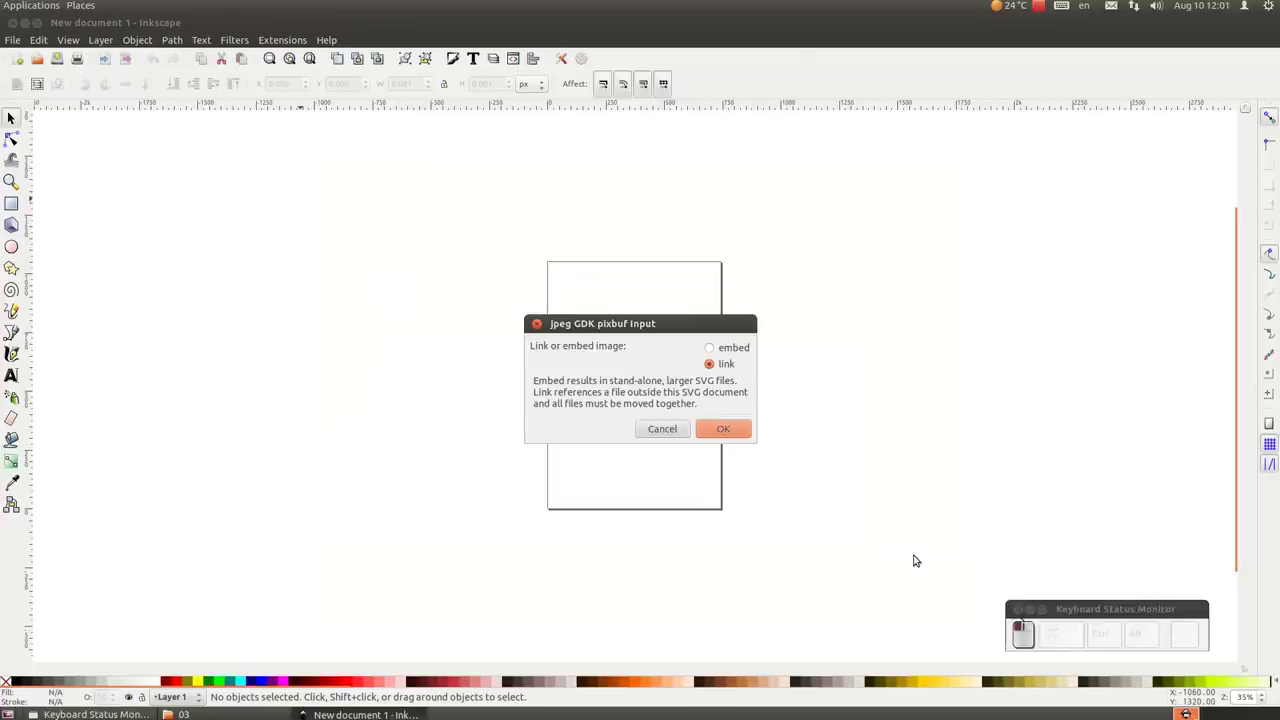
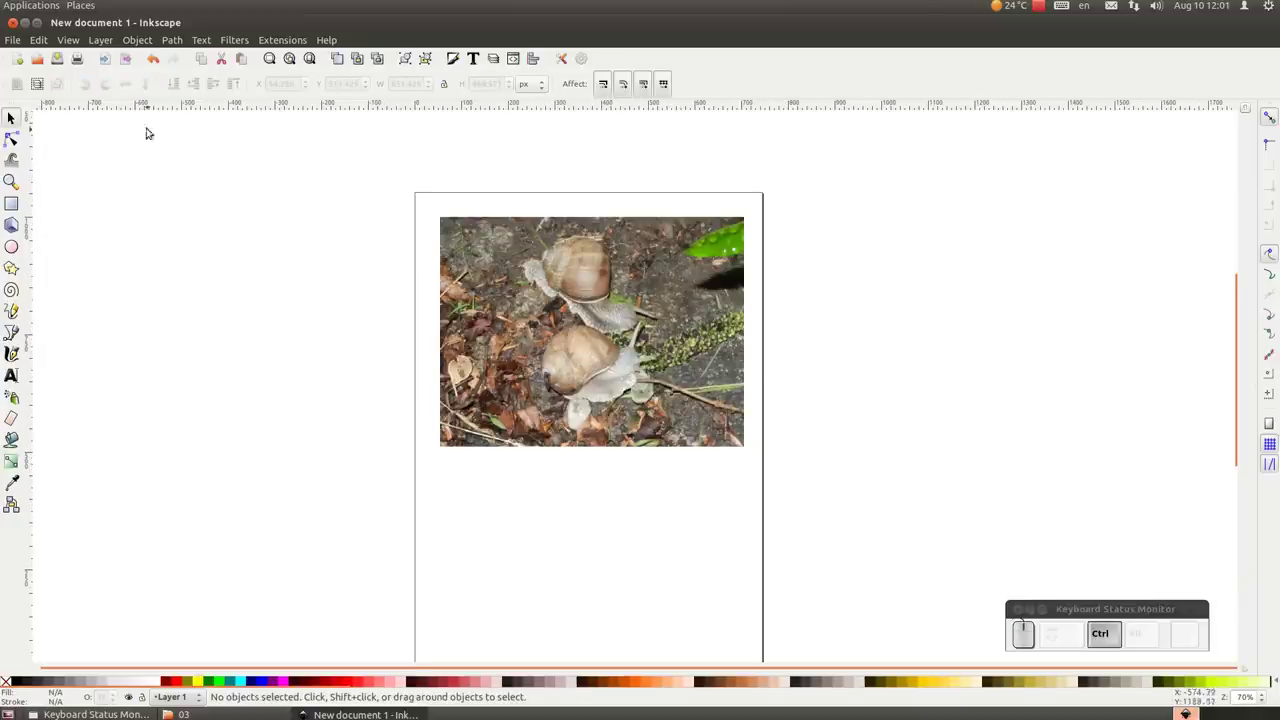
Save the document as embed.svg.
{"action": "left_click", "coordinate": [14, 44]}
{"action": "left_click", "coordinate": [56, 134]}
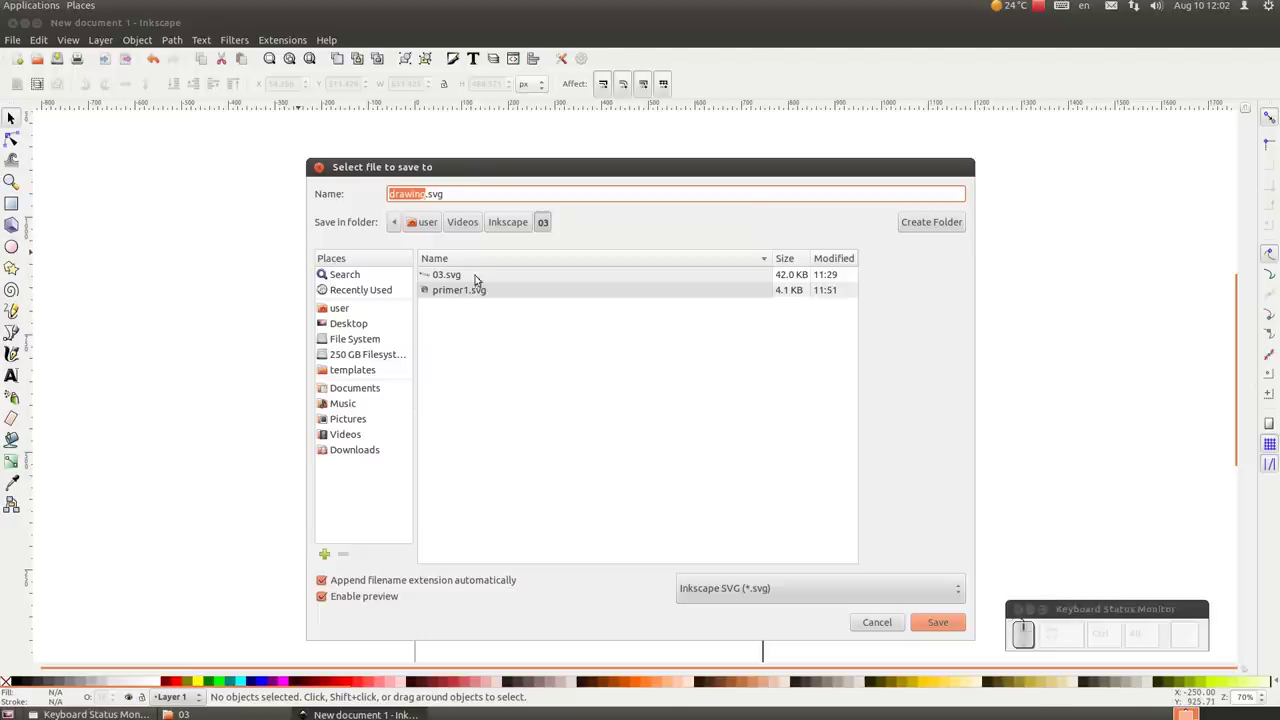
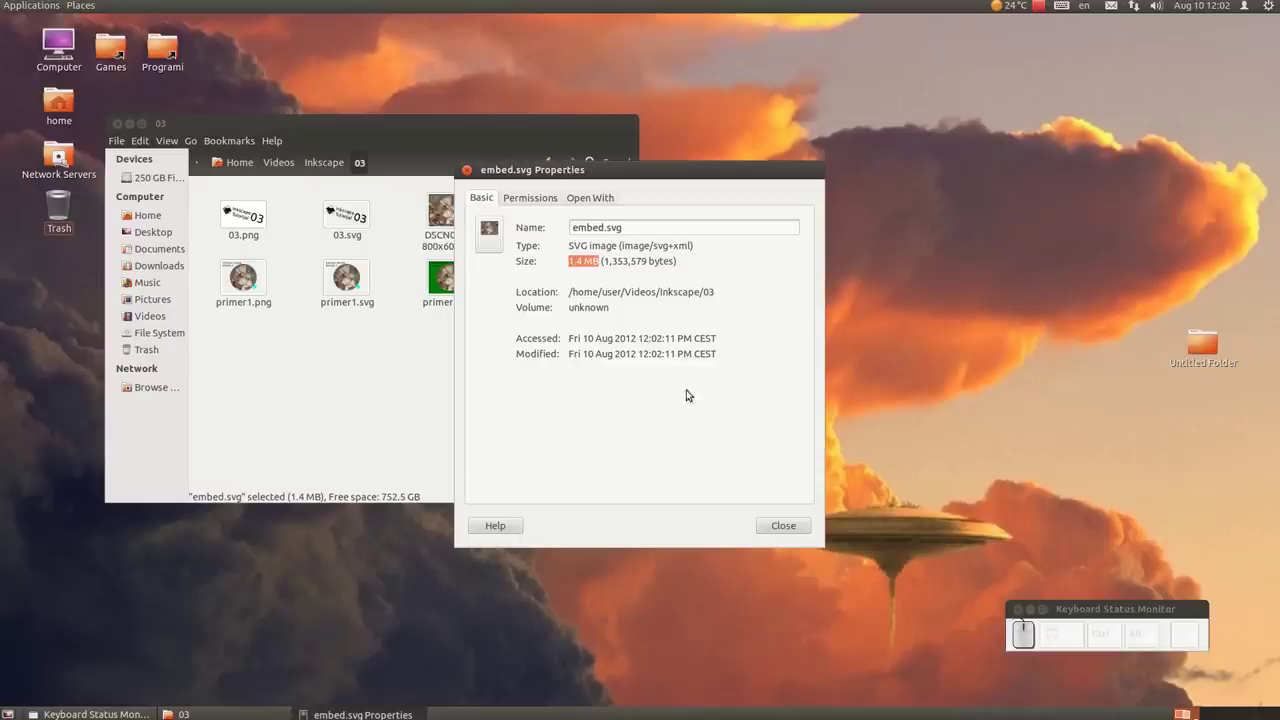
Close the embed.svg Properties dialog showing its 1.4 MB size.
{"action": "left_click", "coordinate": [791, 528]}
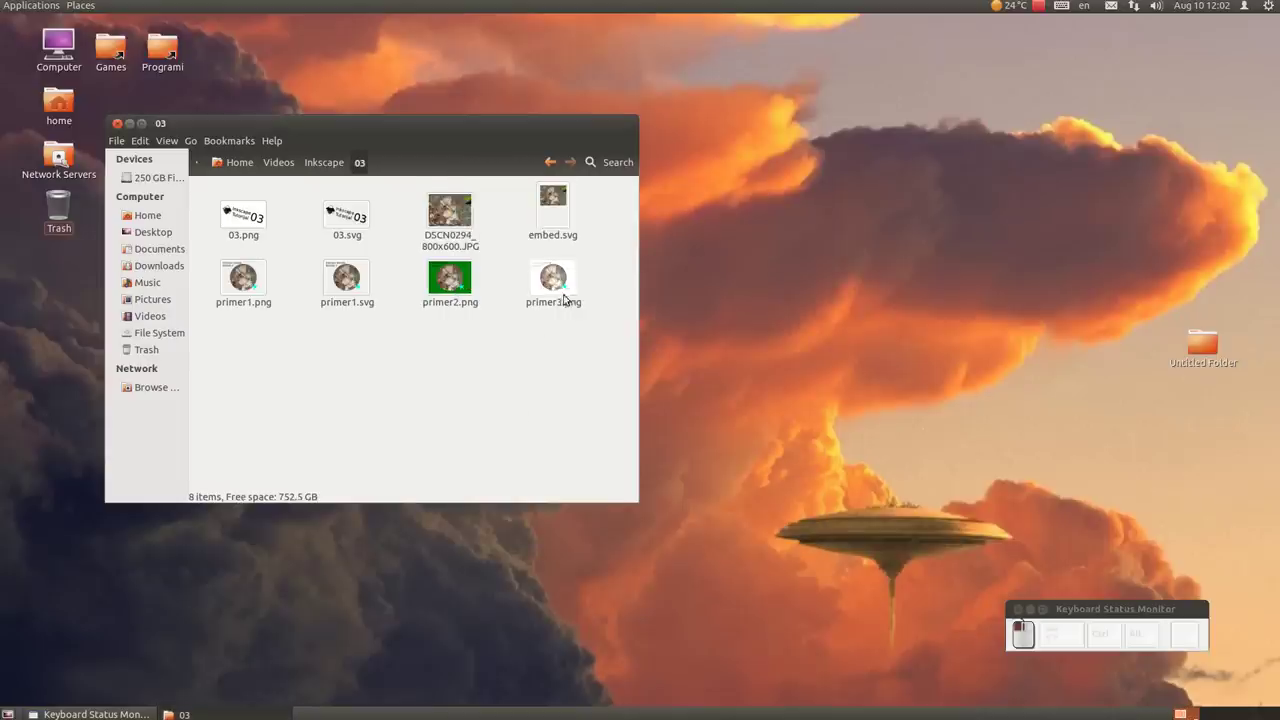
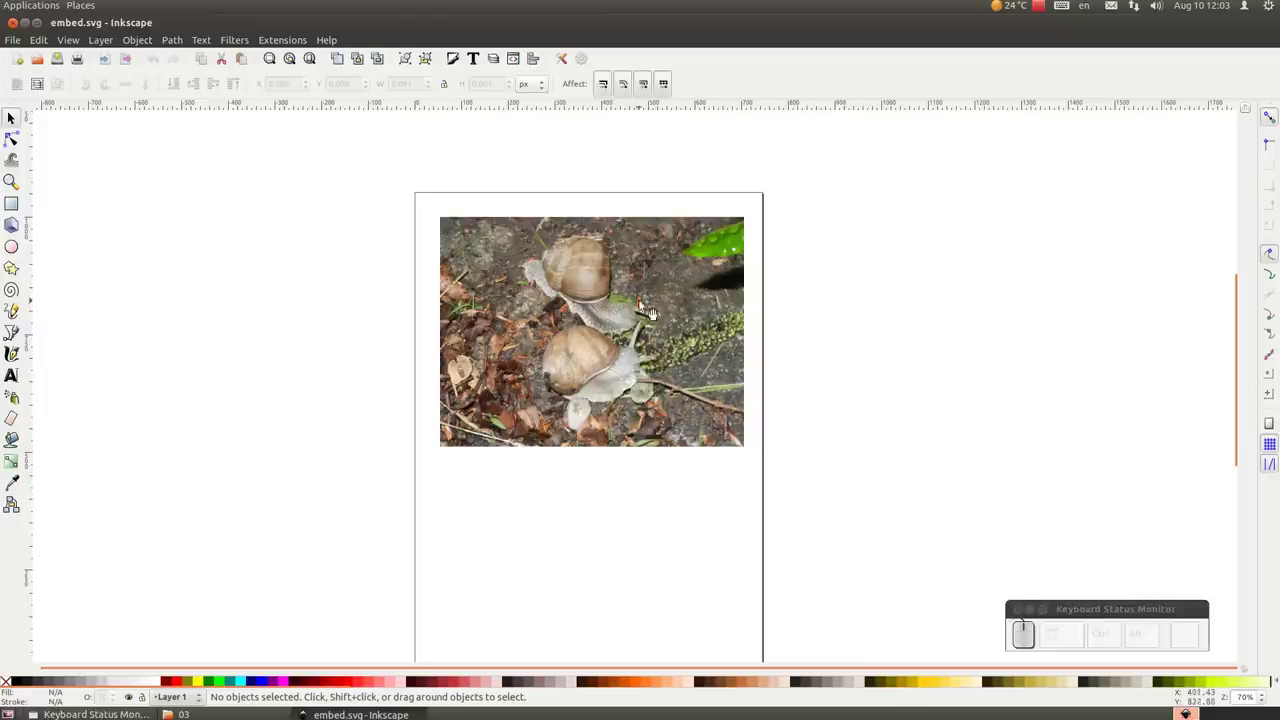
Try the Filters > Bevels > Bloom filter on the embedded snail photo and undo it.
{"action": "scroll", "scroll_direction": "up", "scroll_amount": 3}
{"action": "scroll", "scroll_direction": "down", "scroll_amount": 3}
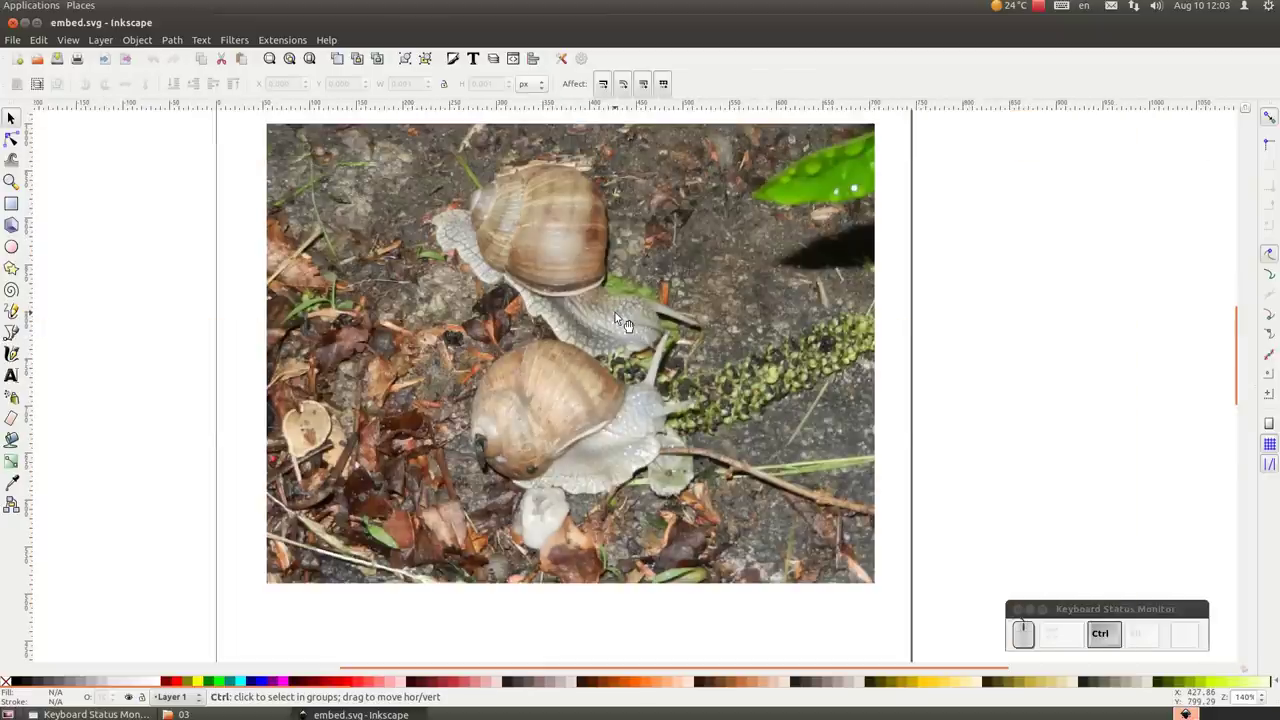
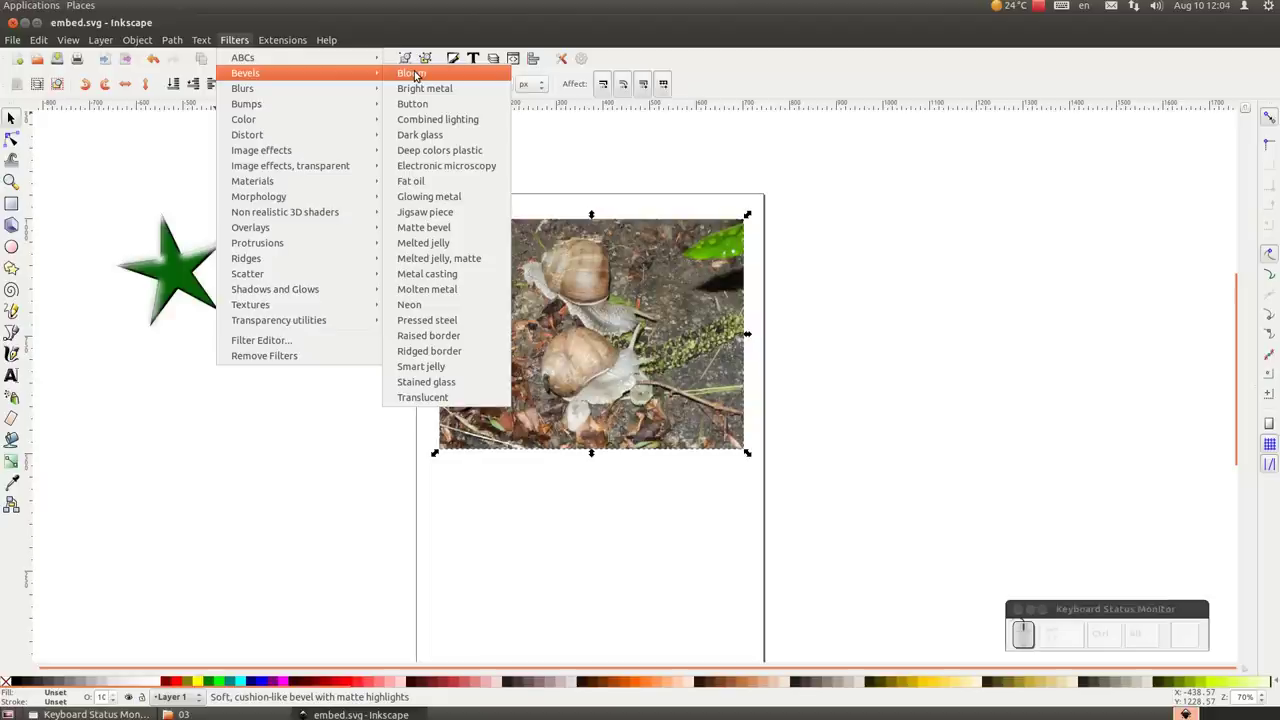
{"action": "left_click", "coordinate": [417, 74]}
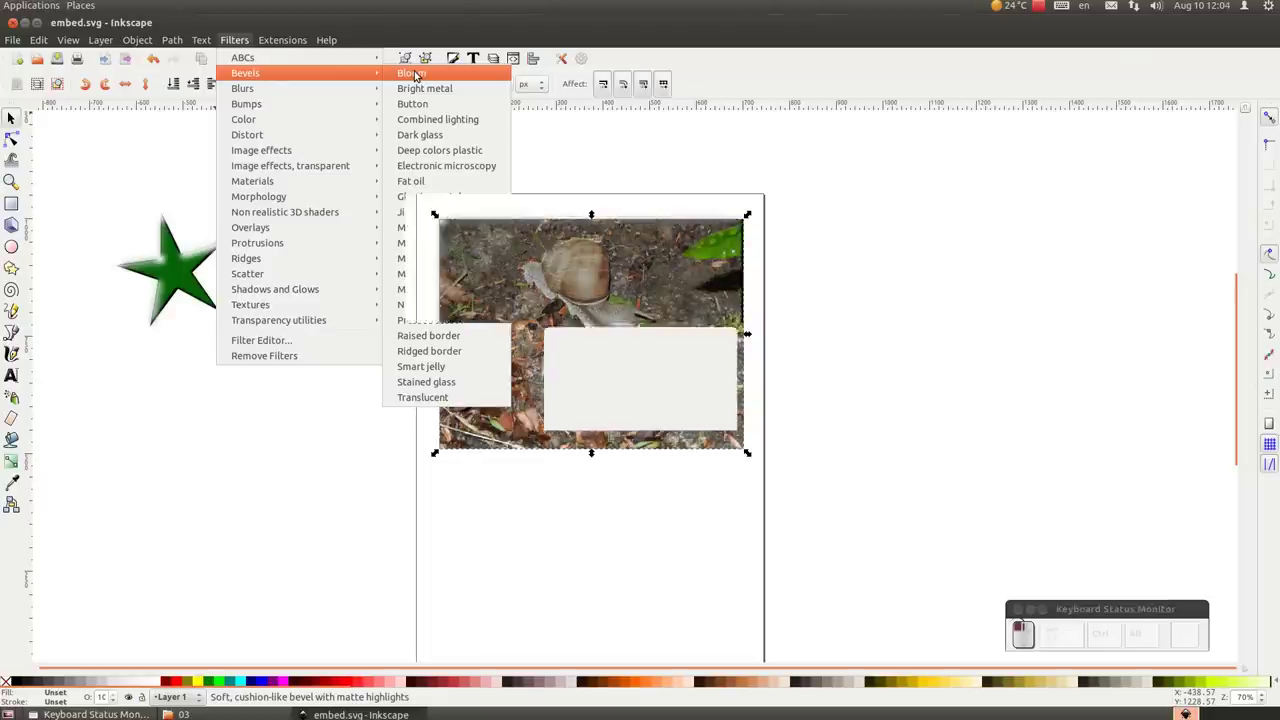
{"action": "scroll", "scroll_direction": "up", "scroll_amount": 3}
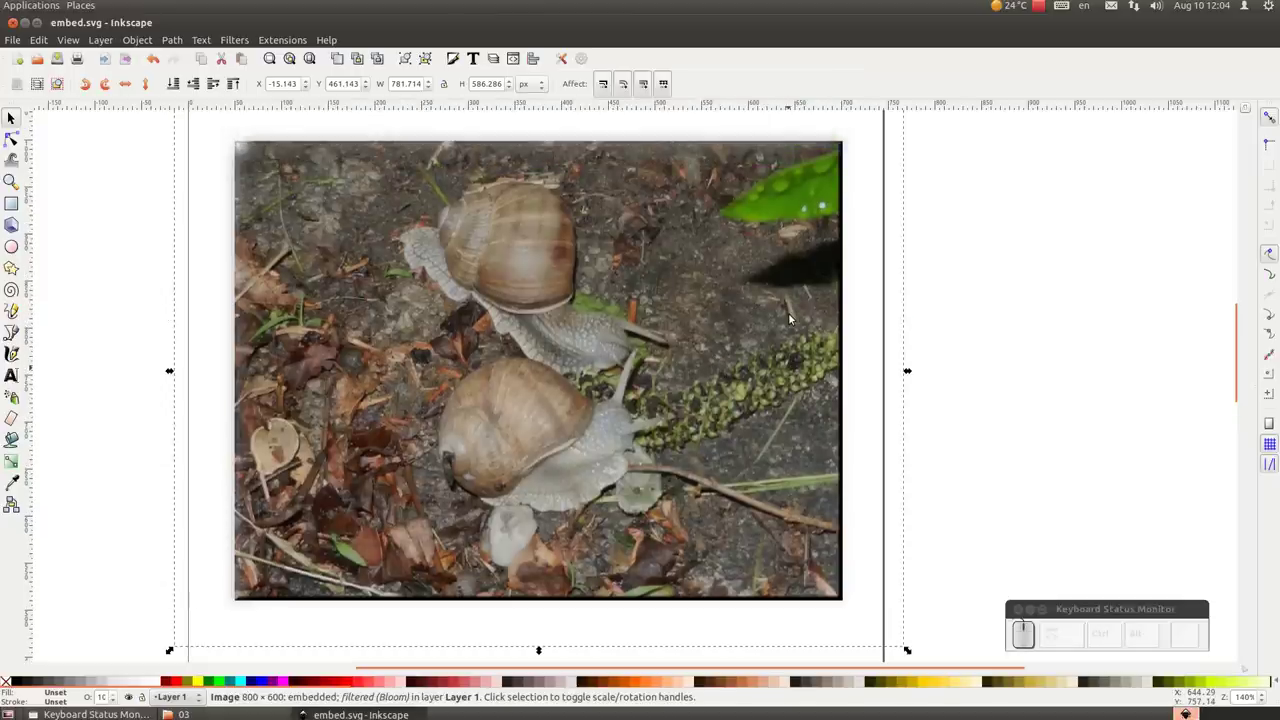
{"action": "key", "text": "ctrl+z"}
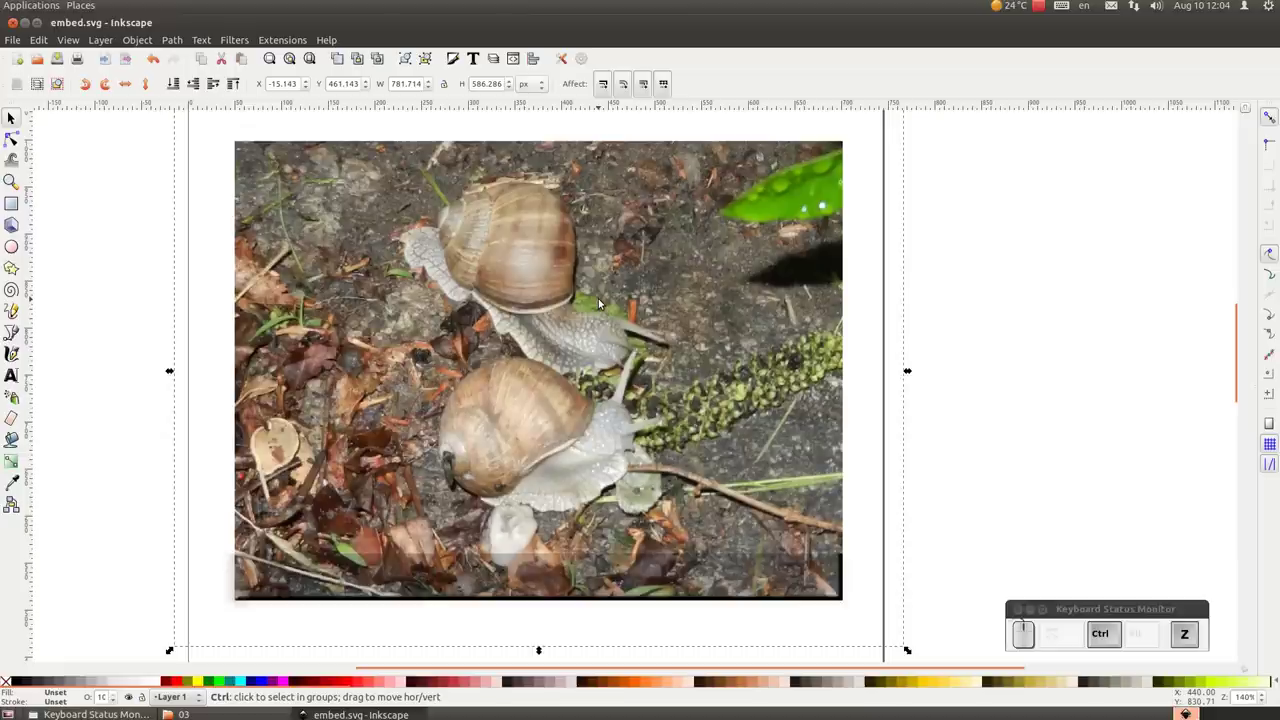
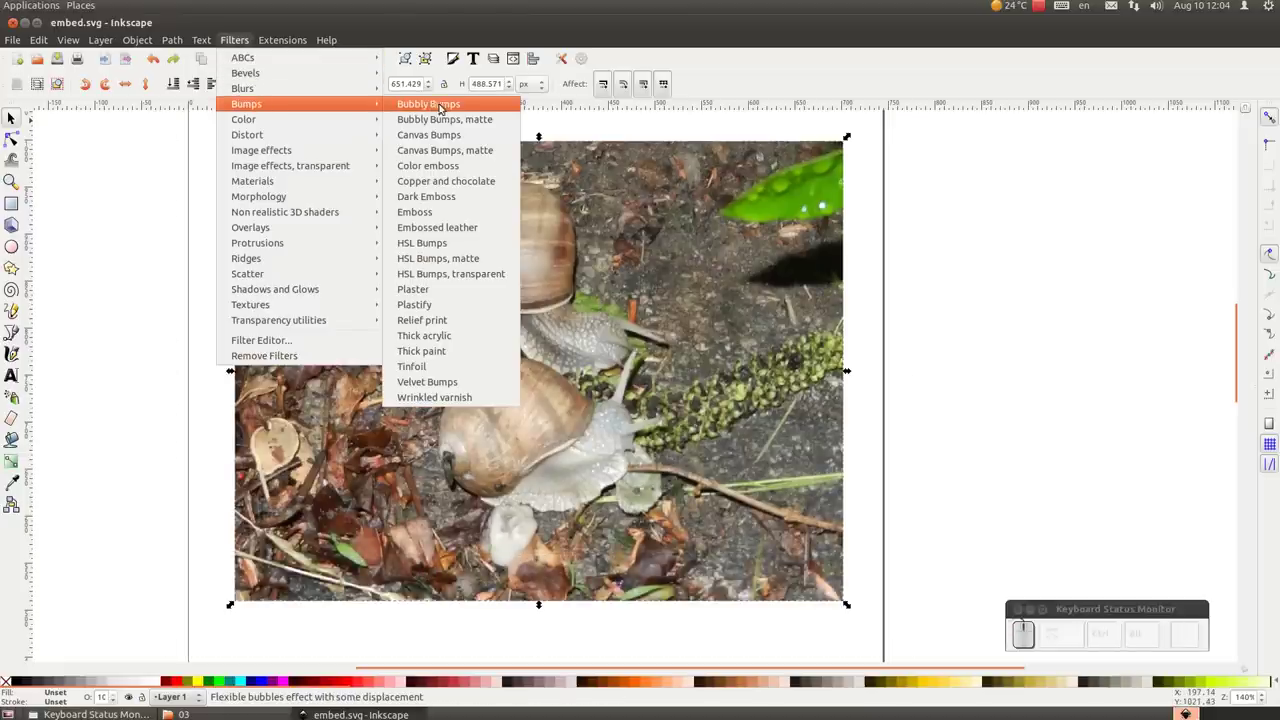
{"action": "left_click", "coordinate": [448, 107]}
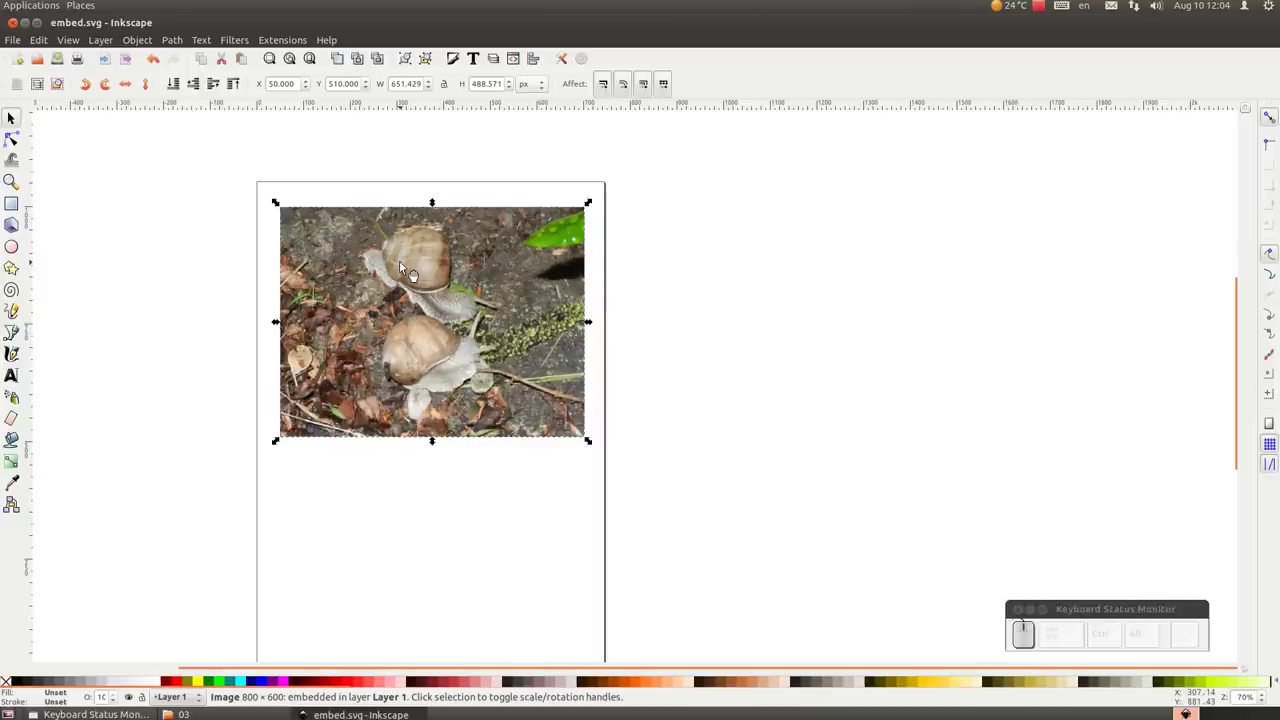
Close embed.svg, delete it in the file manager and start a new blank document.
{"action": "left_click_drag", "start_coordinate": [437, 275], "coordinate": [426, 263]}
{"action": "left_click", "coordinate": [524, 225]}
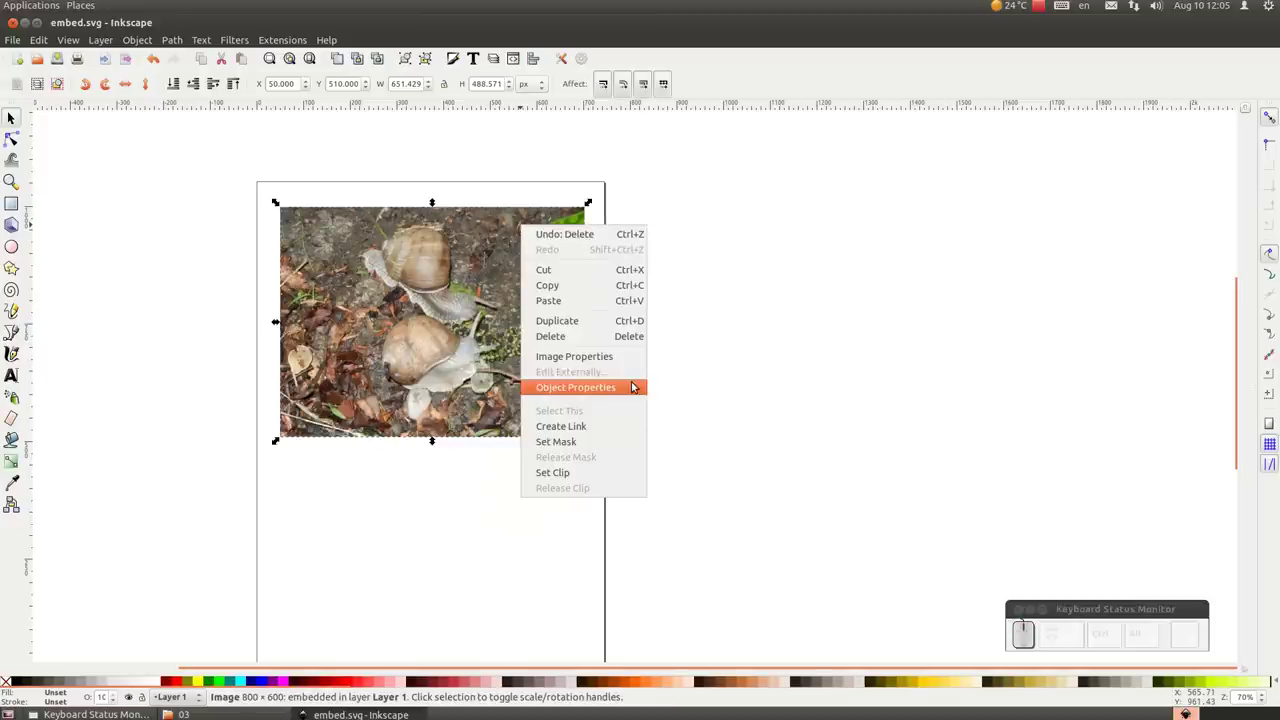
{"action": "left_click", "coordinate": [598, 372]}
{"action": "left_click_drag", "start_coordinate": [874, 303], "coordinate": [731, 281]}
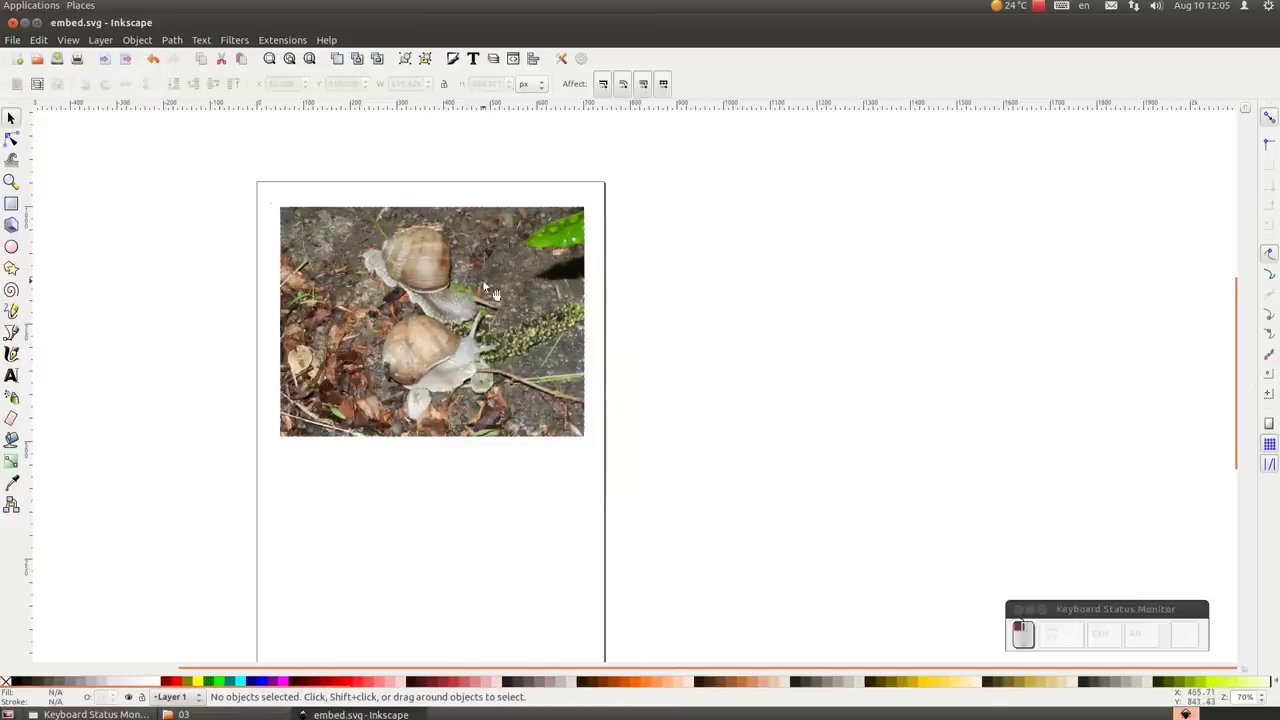
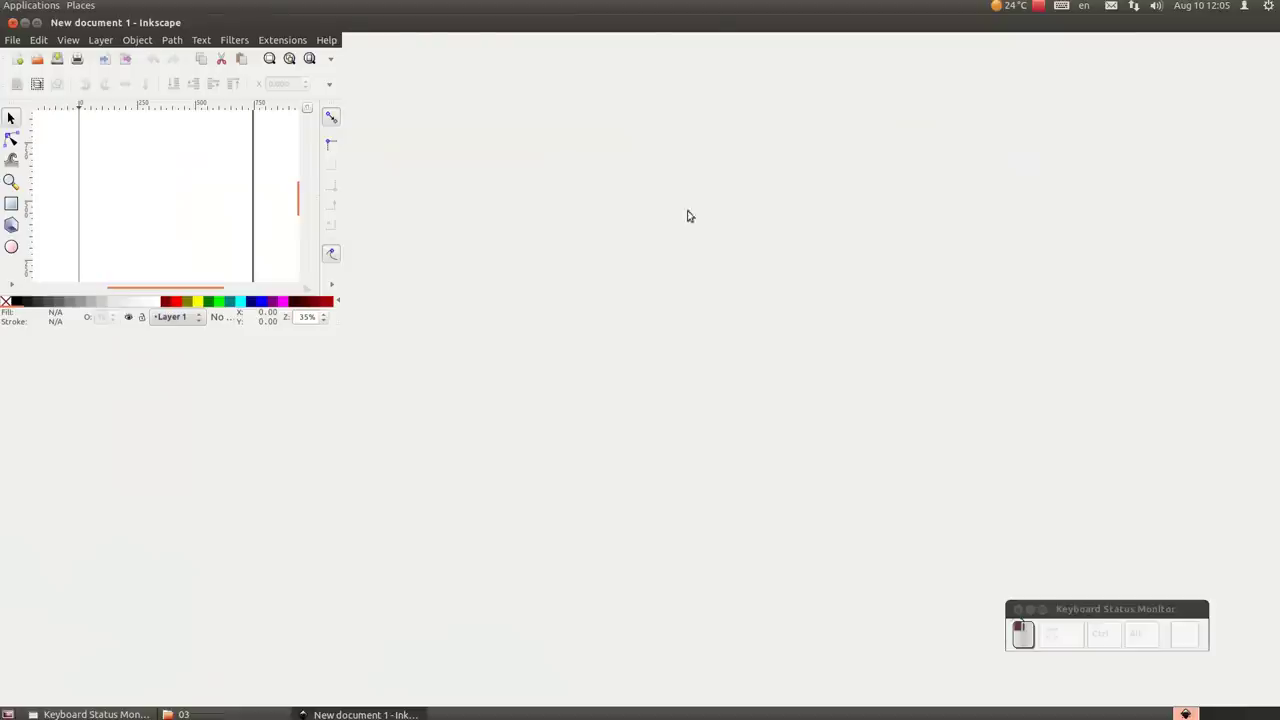
Bring the snail JPG into the new document as a linked image.
{"action": "left_click", "coordinate": [108, 63]}
{"action": "left_click", "coordinate": [504, 271]}
{"action": "left_click_drag", "start_coordinate": [946, 607], "coordinate": [679, 408]}
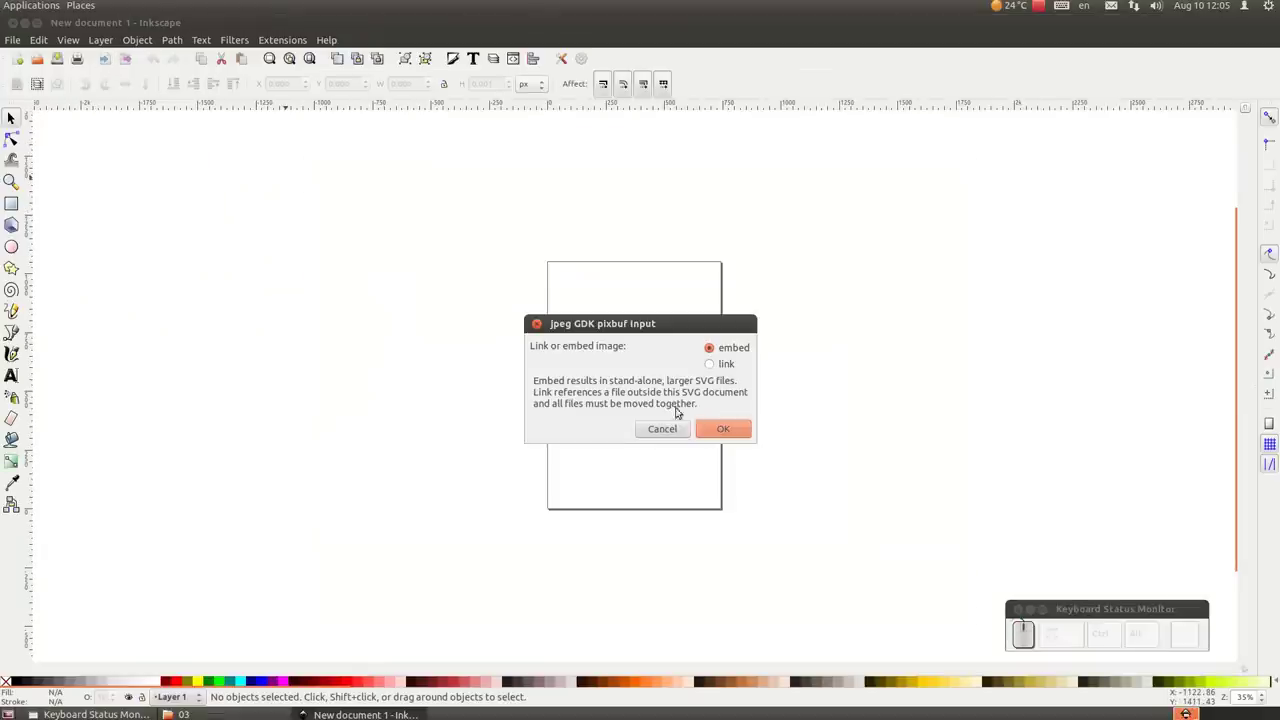
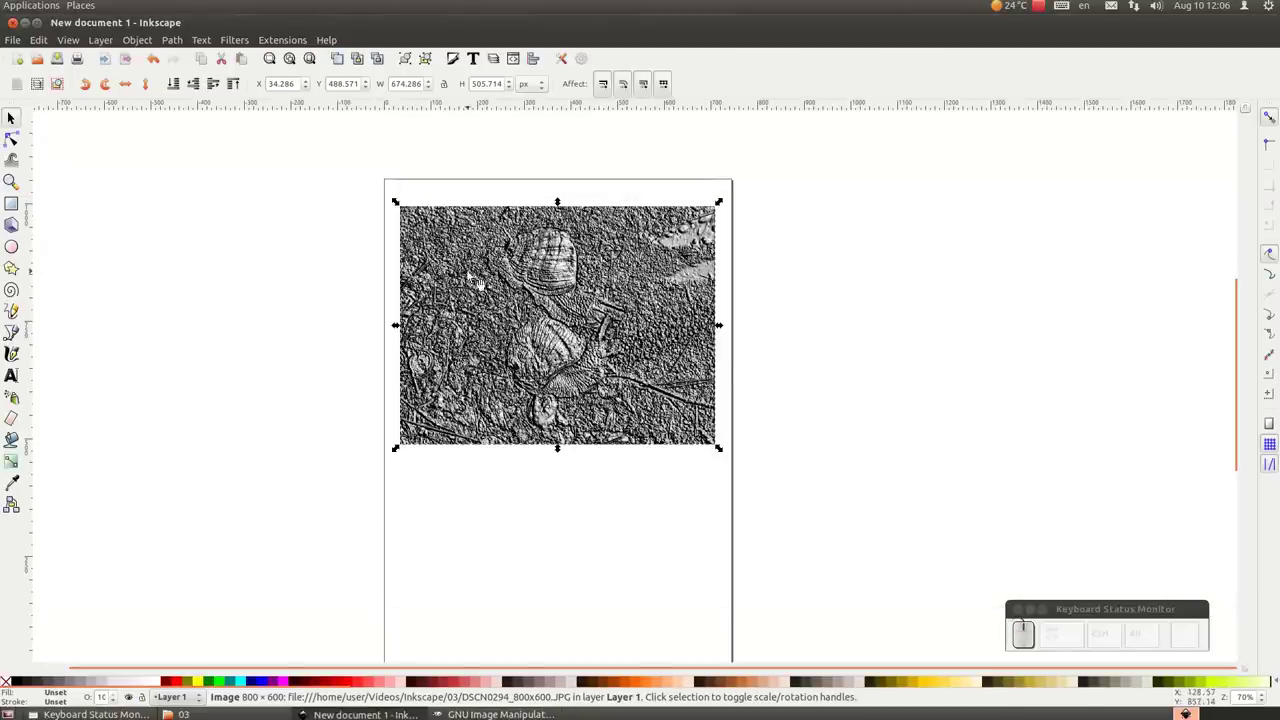
Emboss the photo with a Filters > Bumps filter and move it left off the page.
{"action": "scroll", "scroll_direction": "up", "scroll_amount": 3}
{"action": "scroll", "scroll_direction": "up", "scroll_amount": 3}
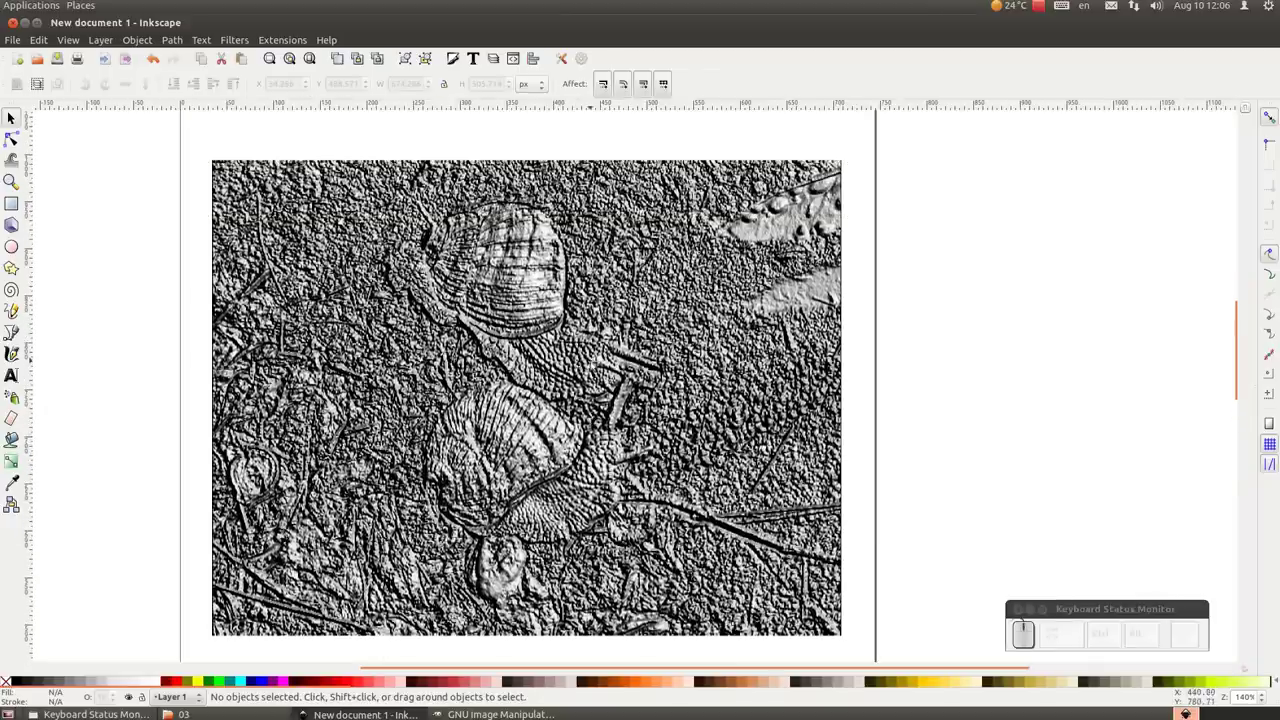
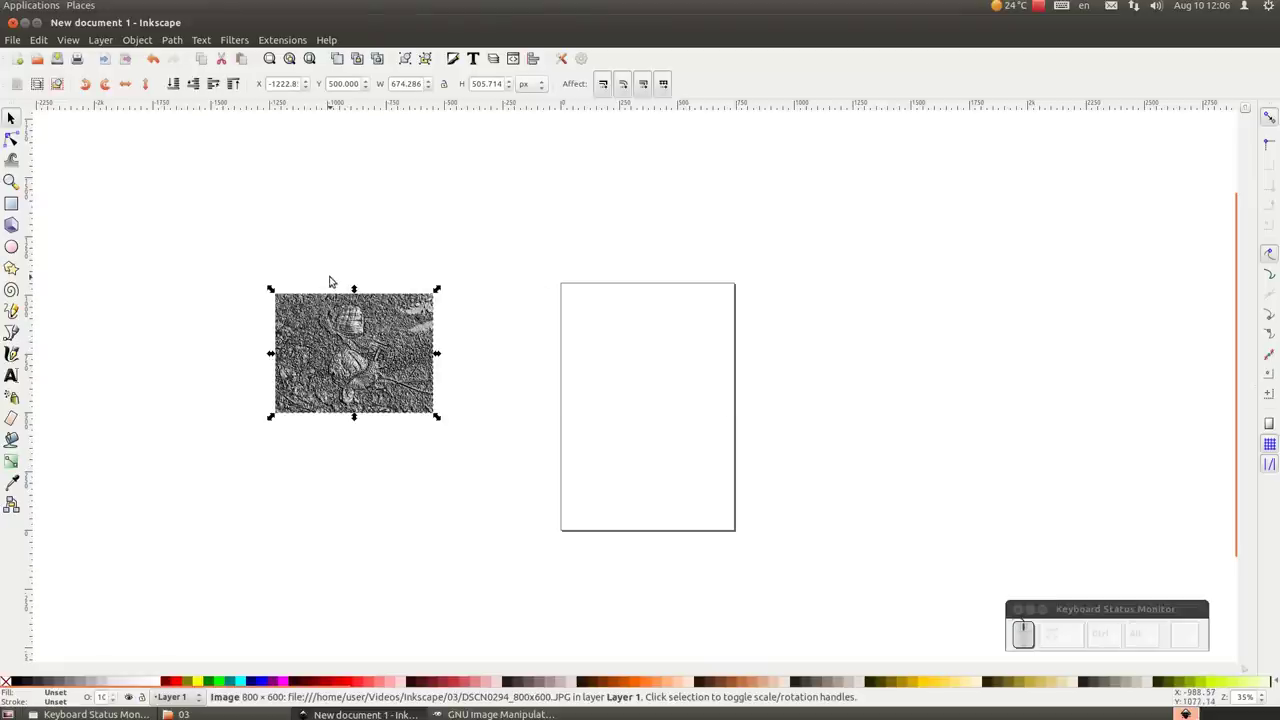
Convert the embossed snail photo into a pattern via Object > Pattern > Objects to Pattern.
{"action": "left_click", "coordinate": [148, 45]}
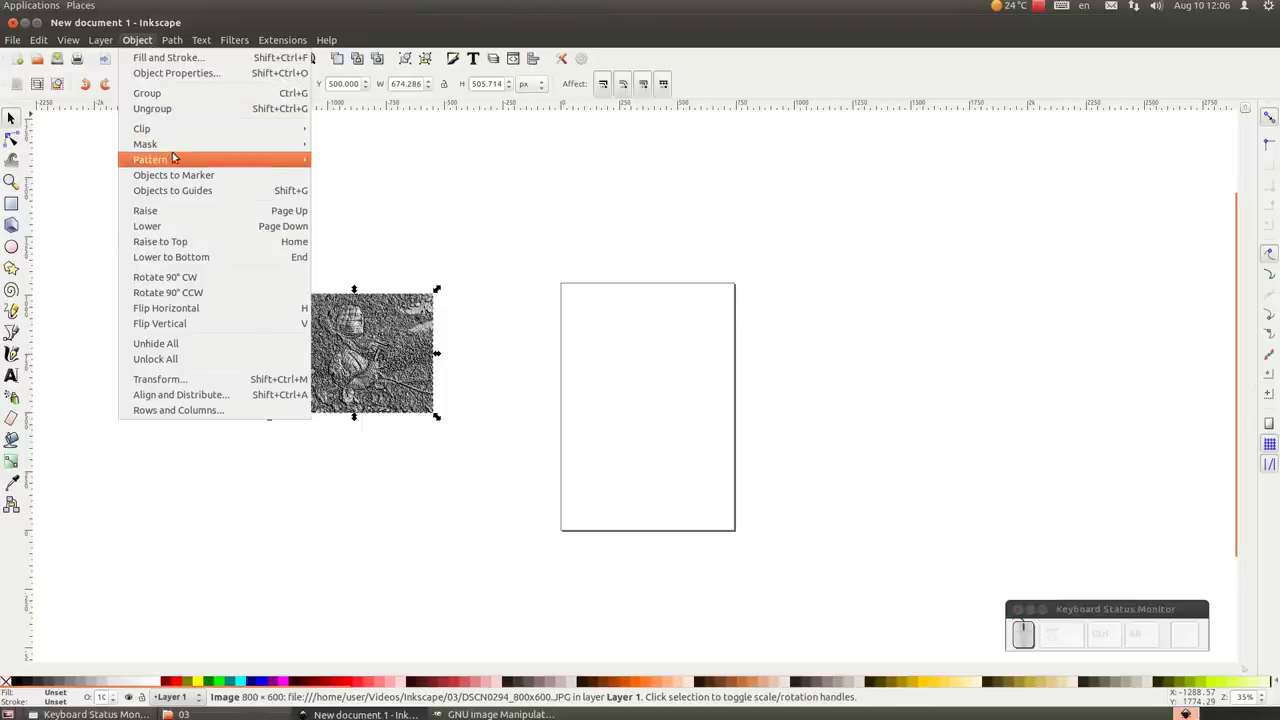
{"action": "left_click_drag", "start_coordinate": [360, 160], "coordinate": [360, 160]}
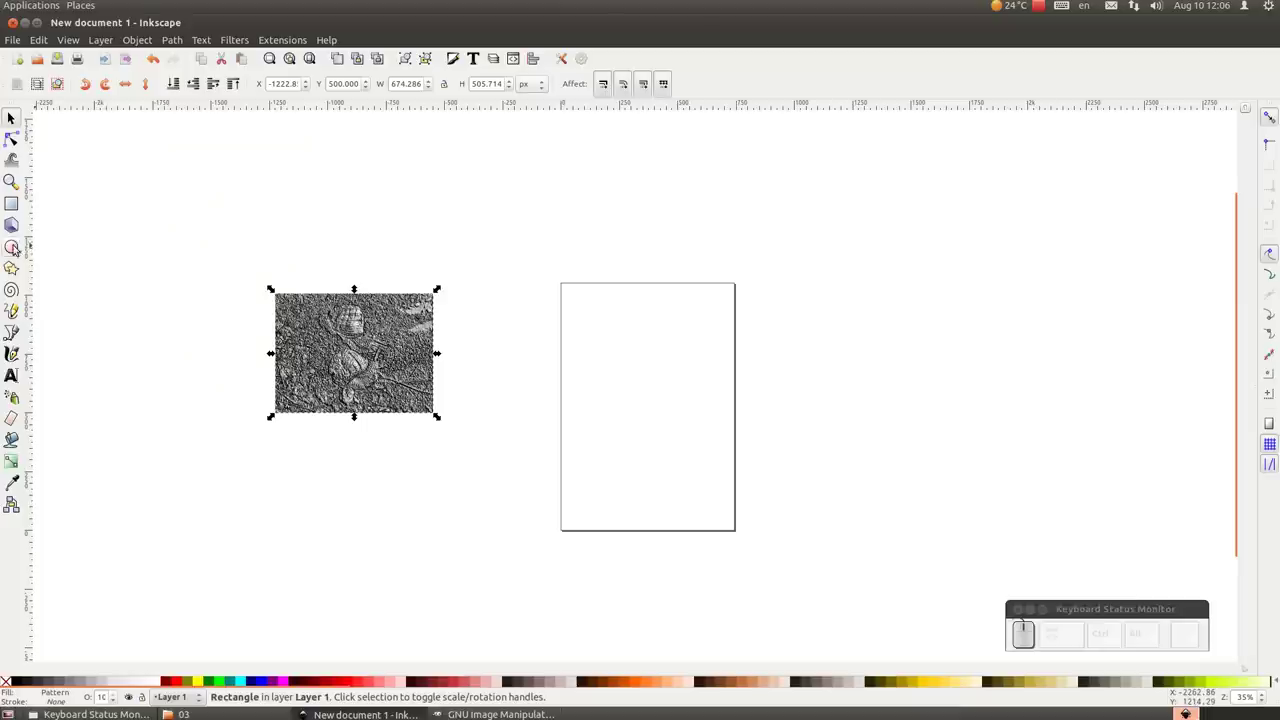
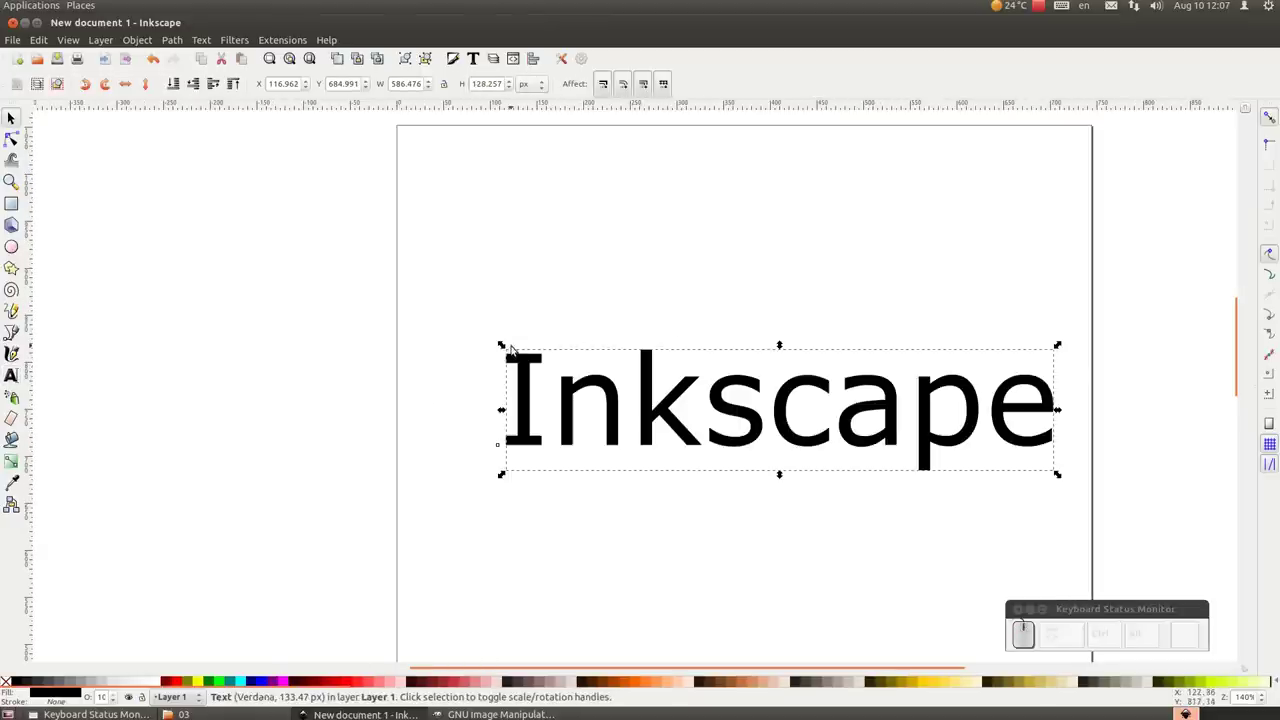
Enlarge the word 'Inkscape' across the page and set its Verdana font to Bold.
{"action": "left_click_drag", "start_coordinate": [504, 341], "coordinate": [465, 209]}
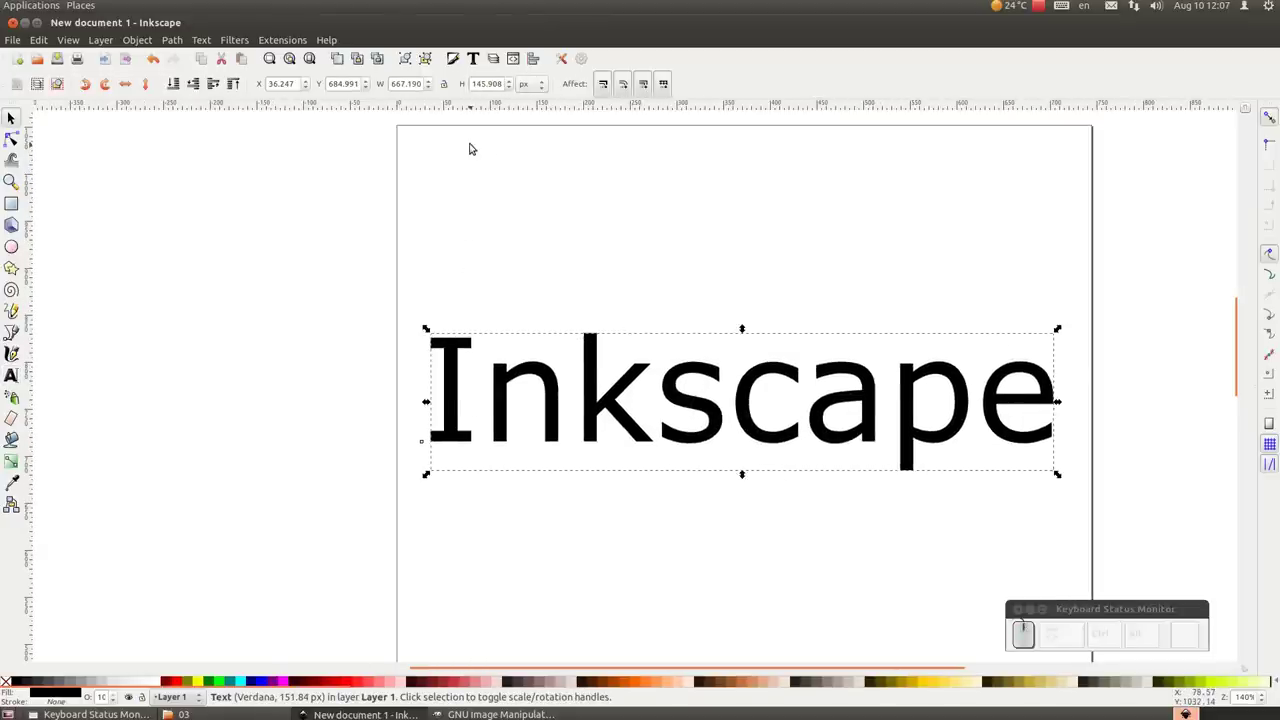
{"action": "left_click", "coordinate": [481, 52]}
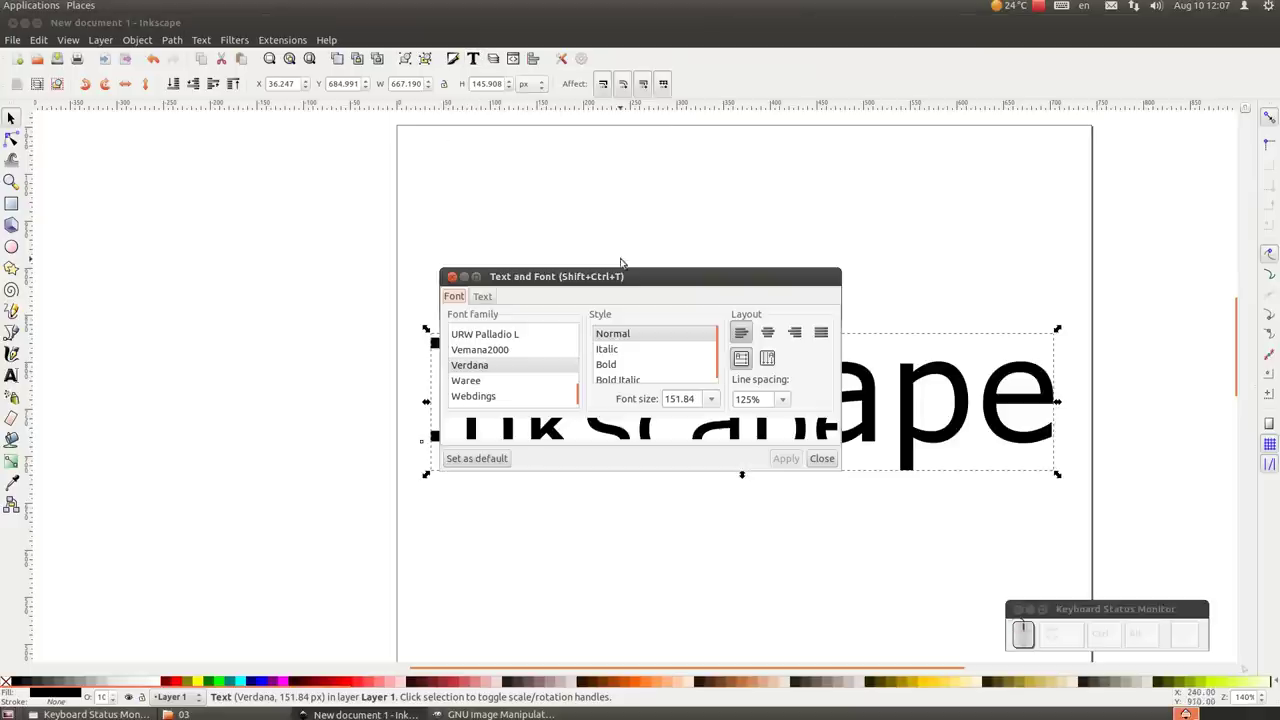
{"action": "left_click", "coordinate": [618, 366]}
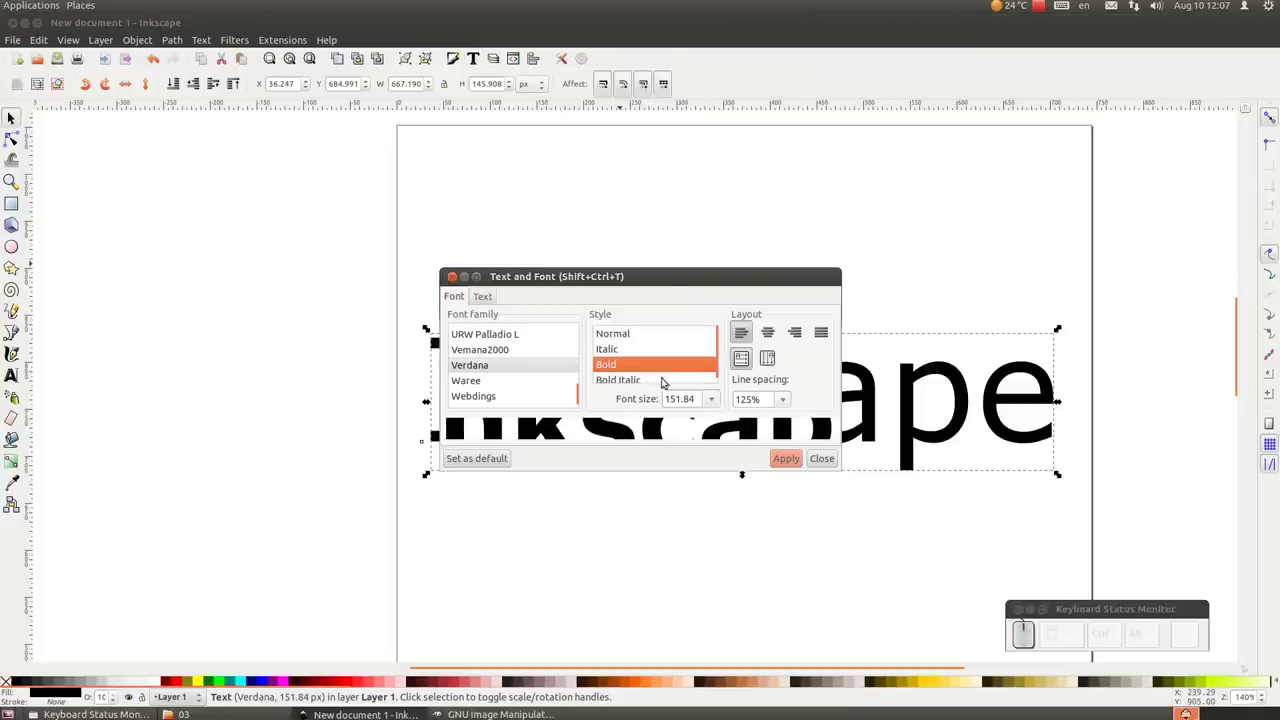
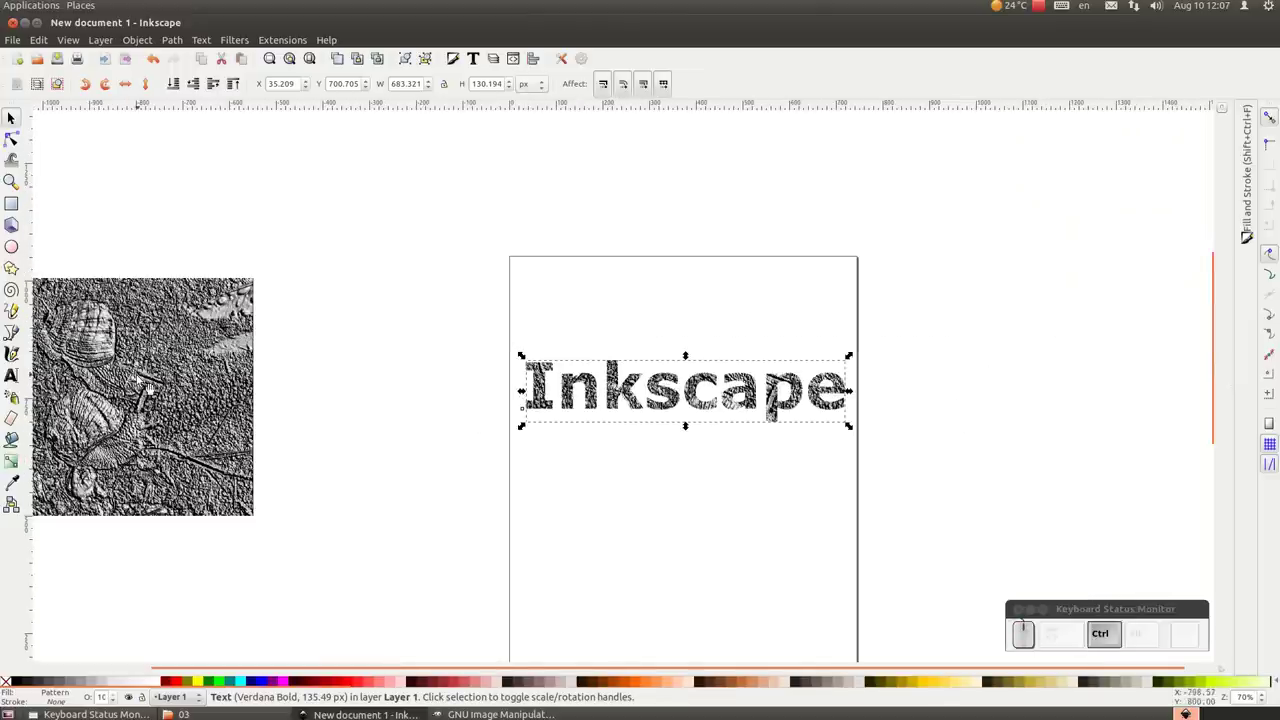
Zoom to the page and shift the patterned word up near the top edge.
{"action": "scroll", "scroll_direction": "up", "scroll_amount": 3}
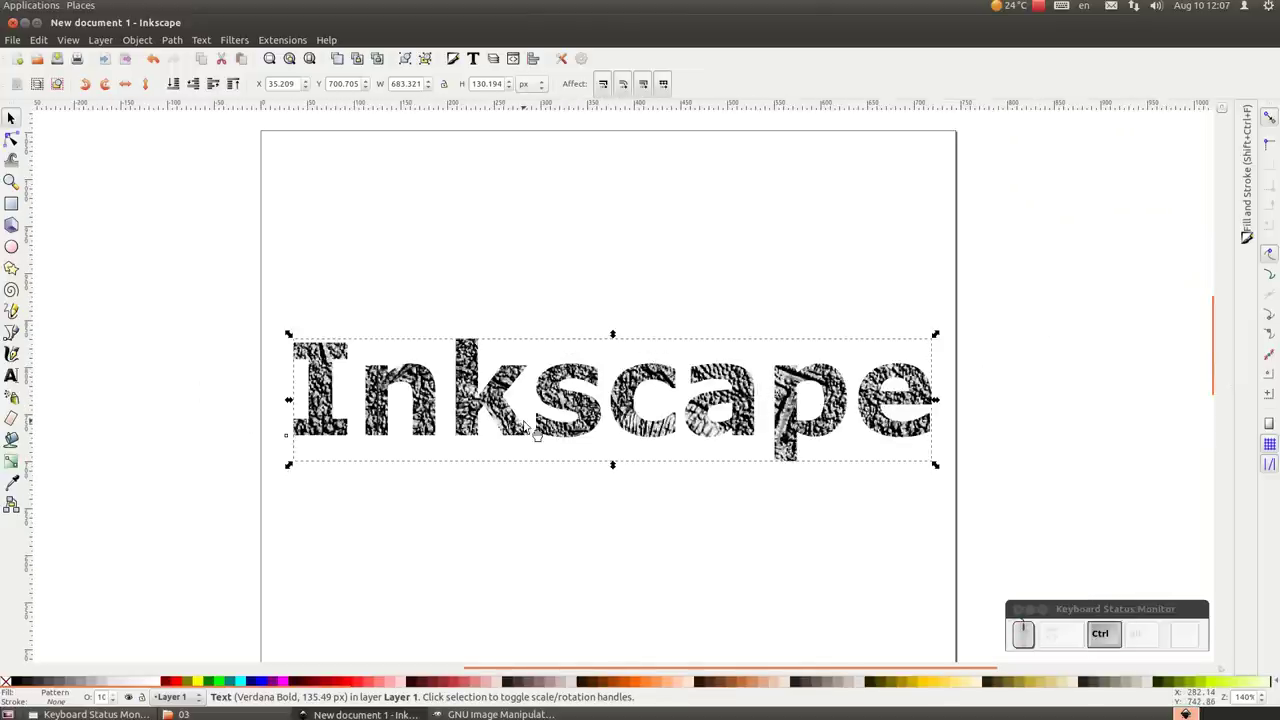
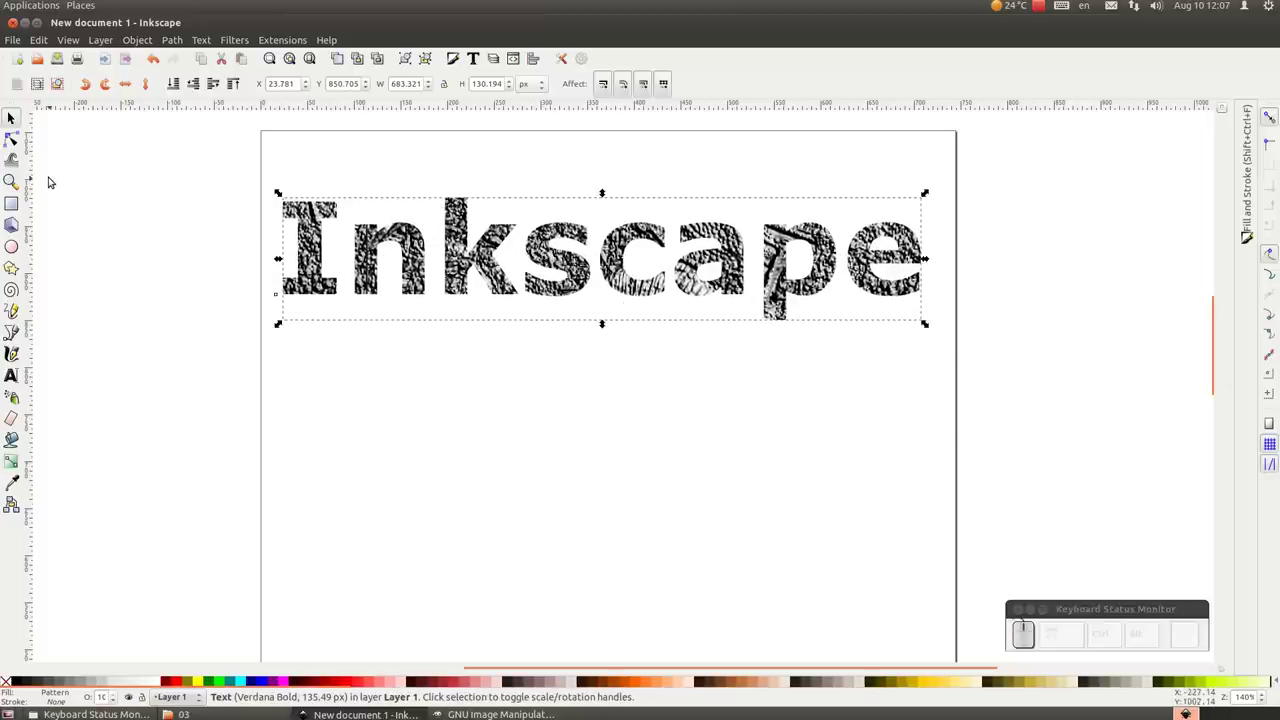
{"action": "key", "text": "ctrl+d"}
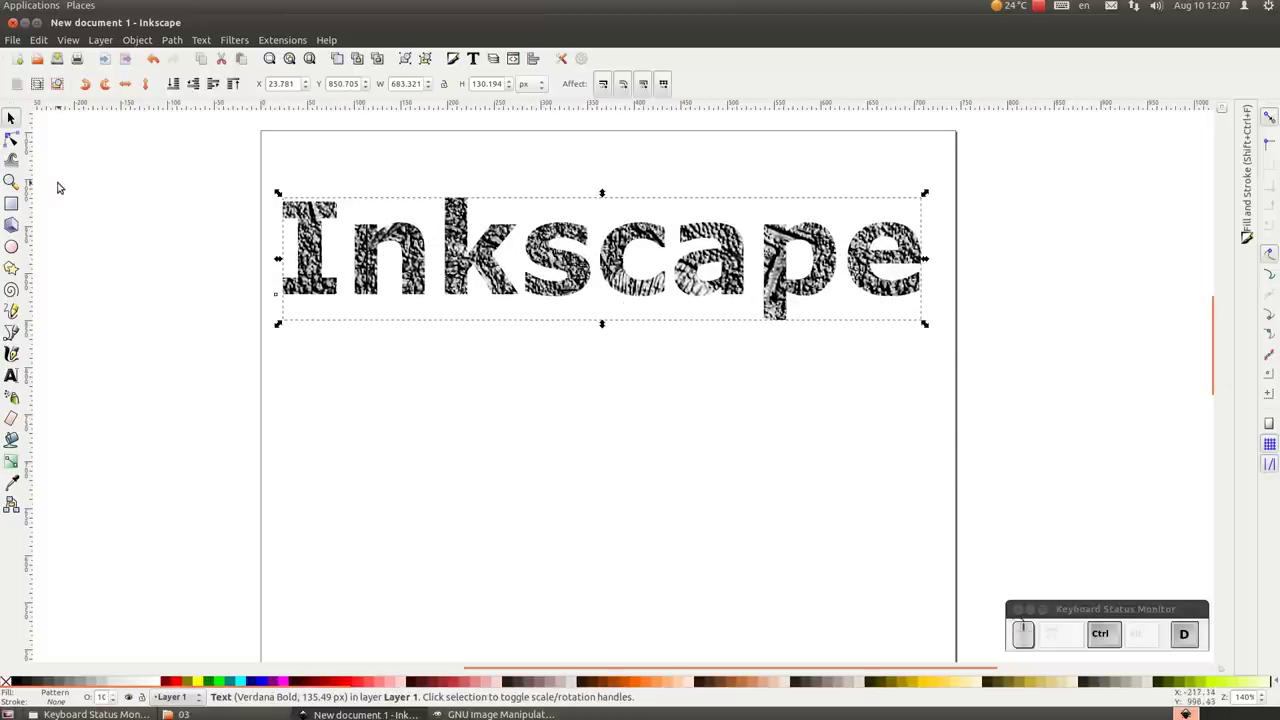
Fill the duplicated word light grey, send it behind the patterned text and blur it into a soft shadow.
{"action": "left_click", "coordinate": [99, 679]}
{"action": "key", "text": "Page_Down"}
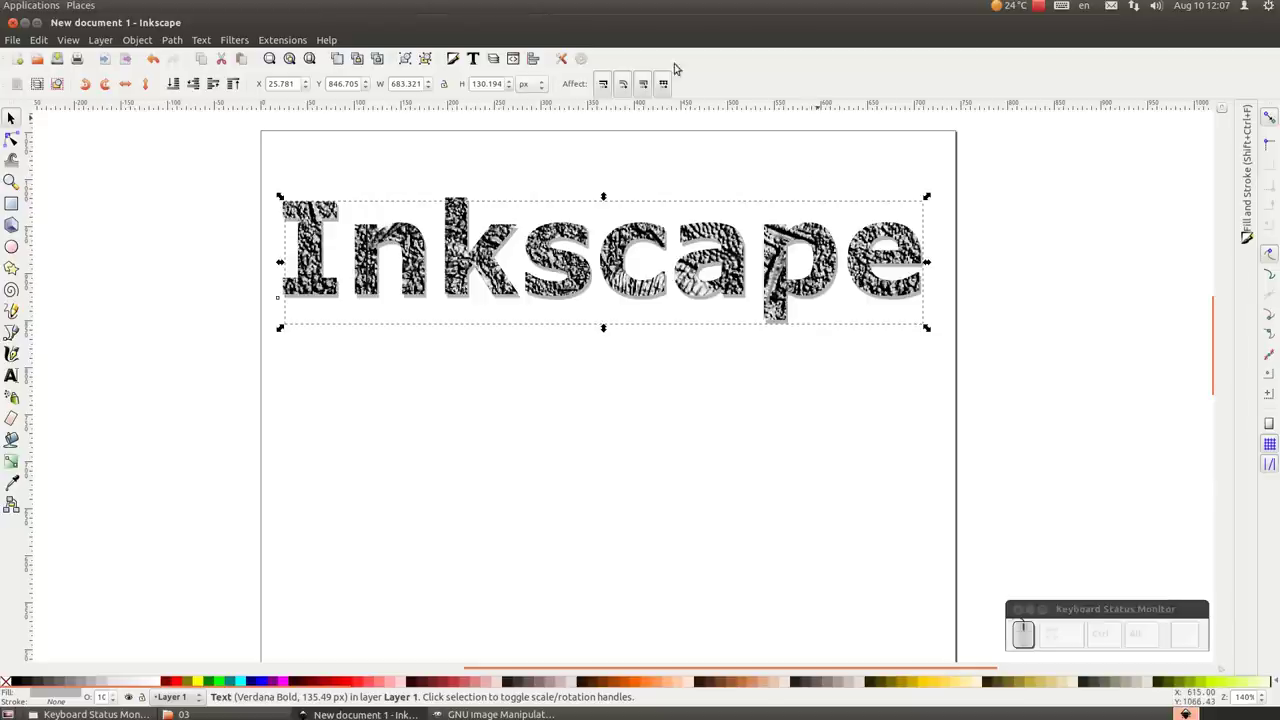
{"action": "left_click", "coordinate": [455, 55]}
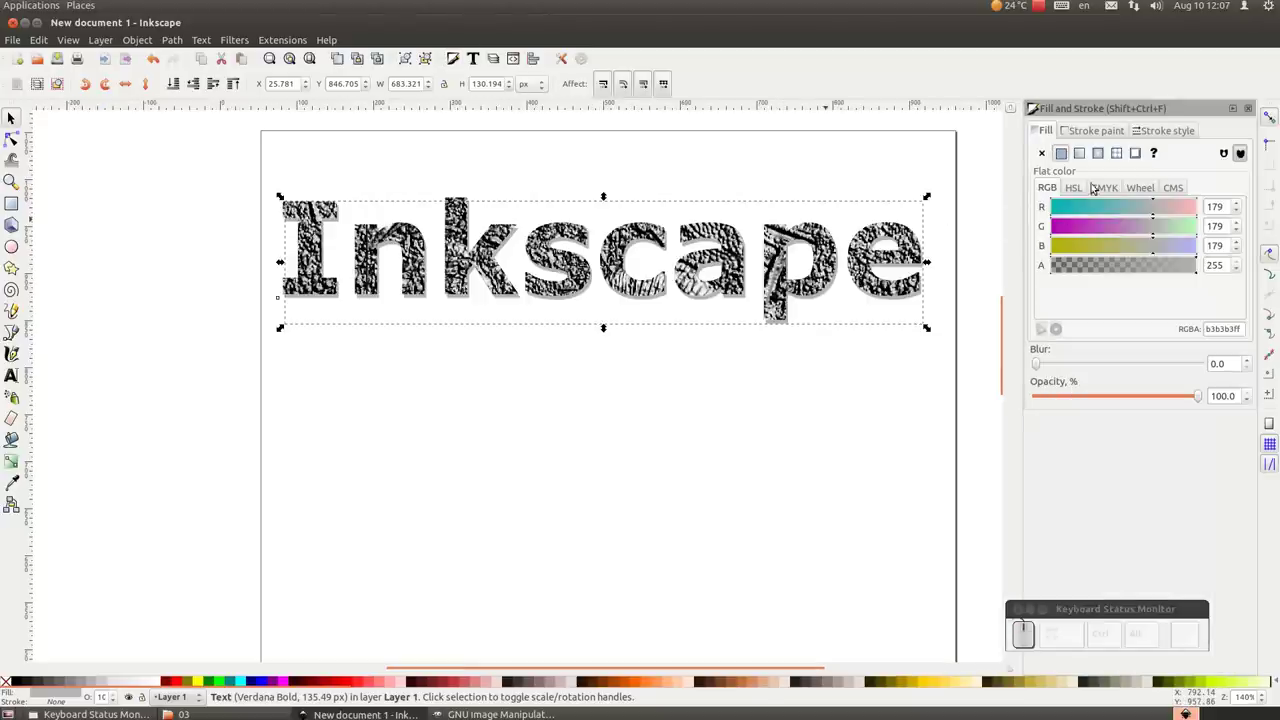
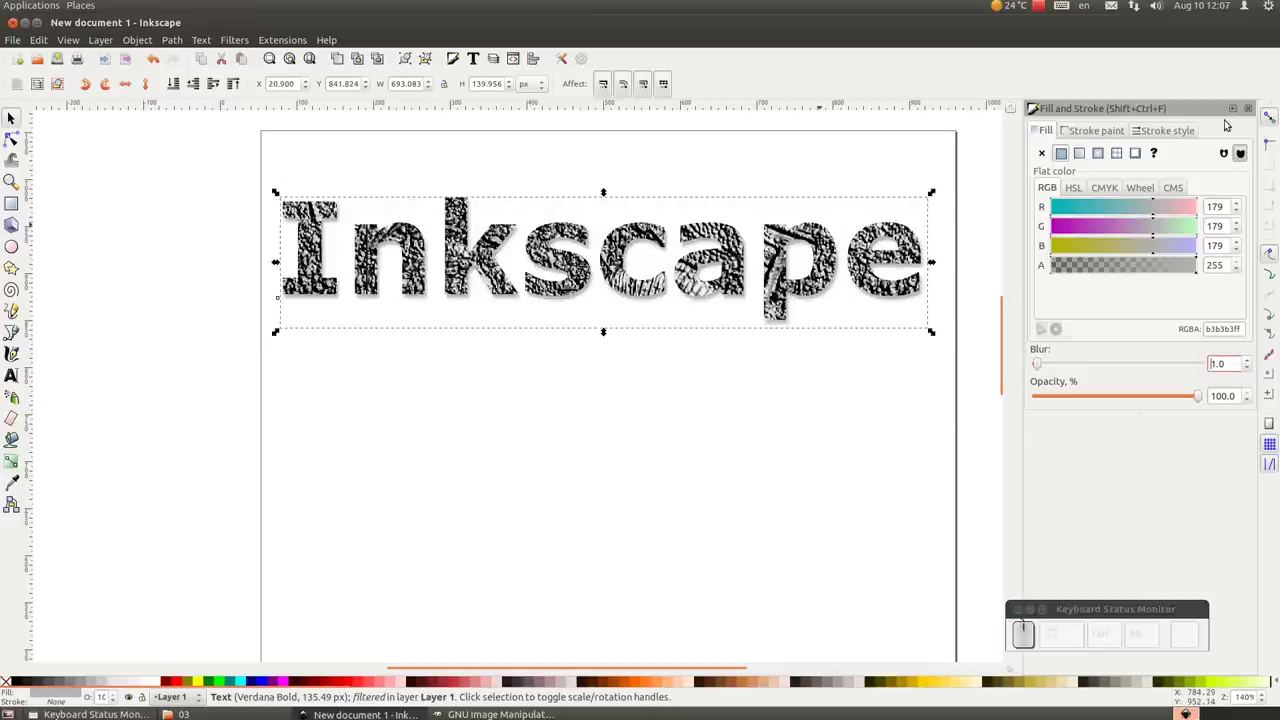
{"action": "left_click_drag", "start_coordinate": [1233, 110], "coordinate": [899, 396]}
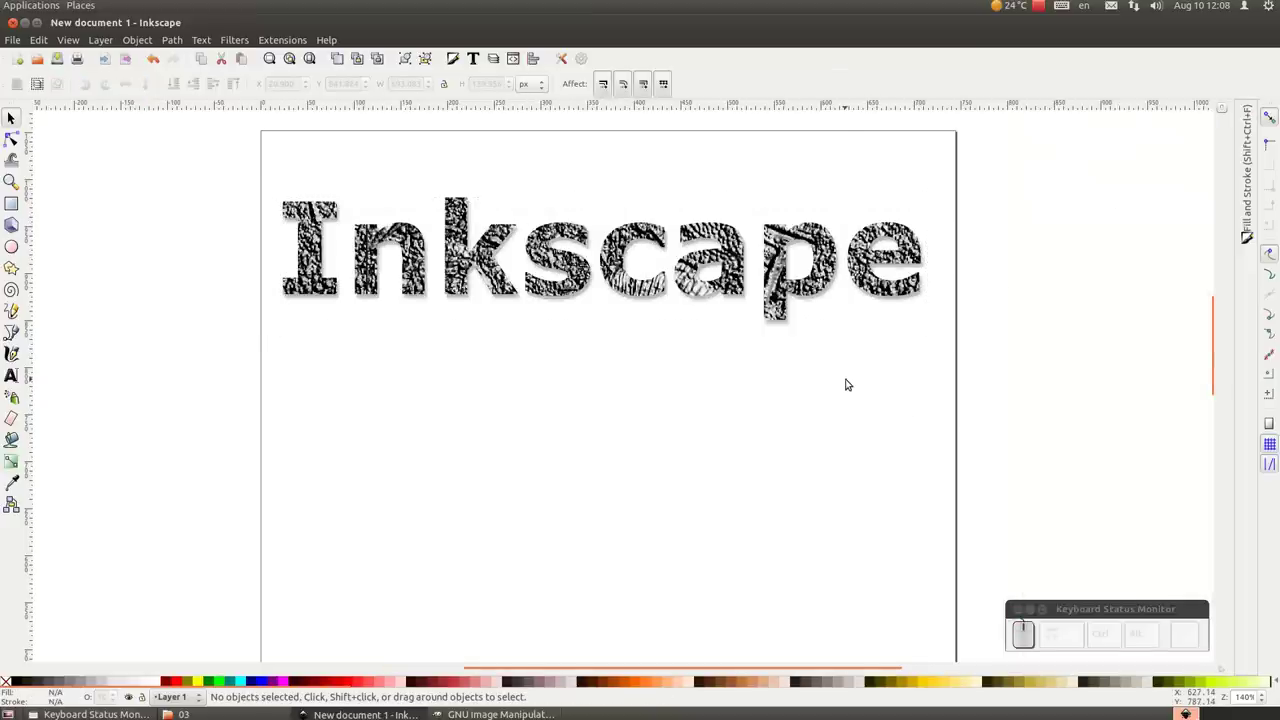